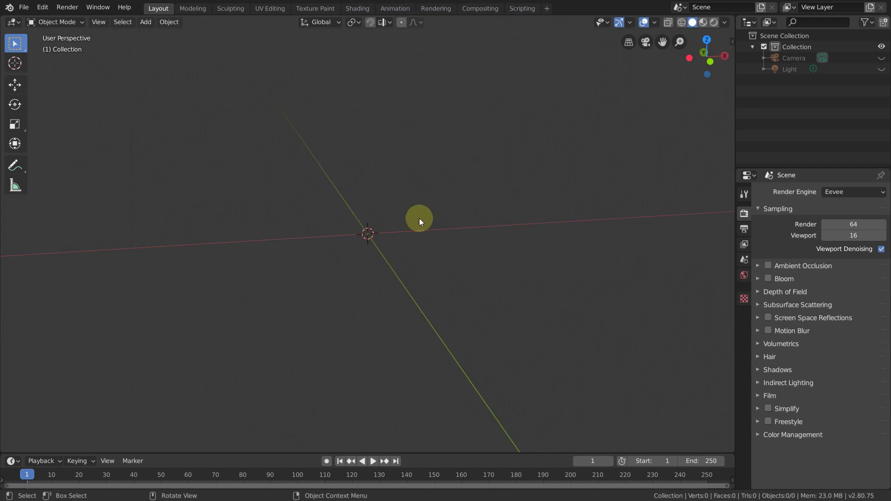
Add a circle mesh with 40 vertices at the scene centre
key("shift+Num_Lock")
key("shift+a")
left_click(452, 253)
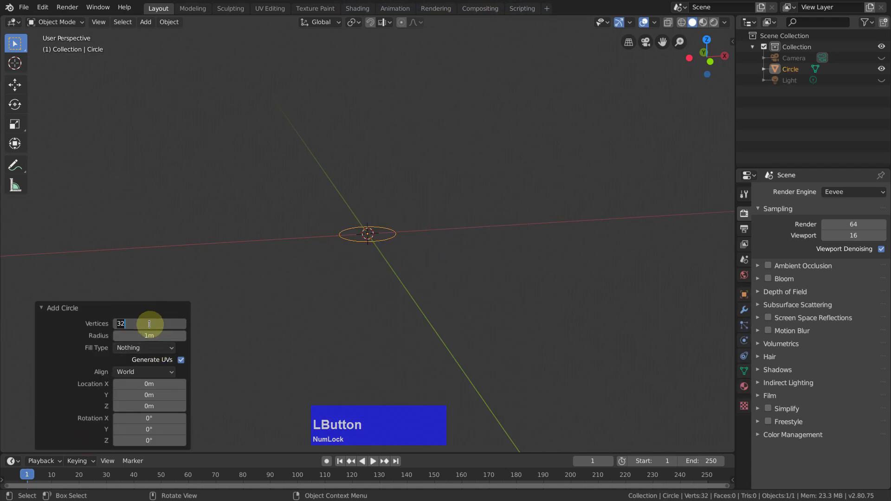
type("40")
key("Return")
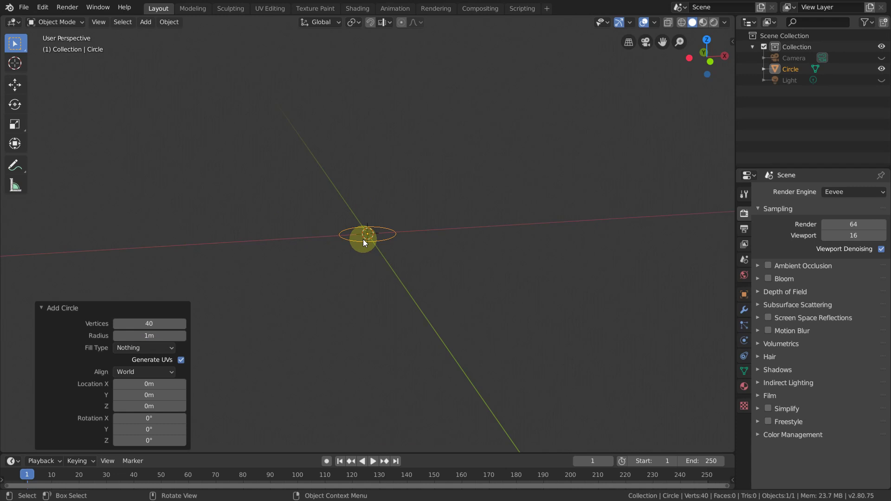
Enter Edit Mode and scale the circle outline up to a much larger size
key("Tab")
scroll("up", 3)
key("2")
scroll("up", 3)
Grid Fill the circle outline with quad faces via the Face menu
middle_click(419, 257)
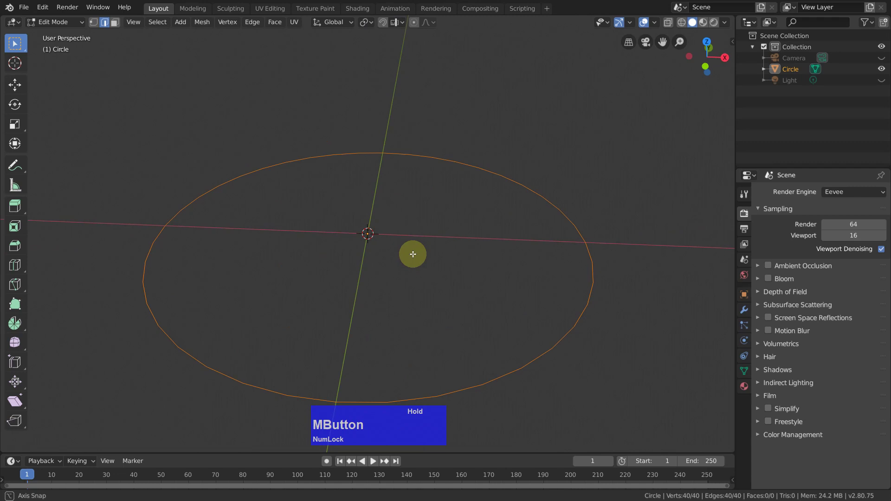
middle_click(425, 261)
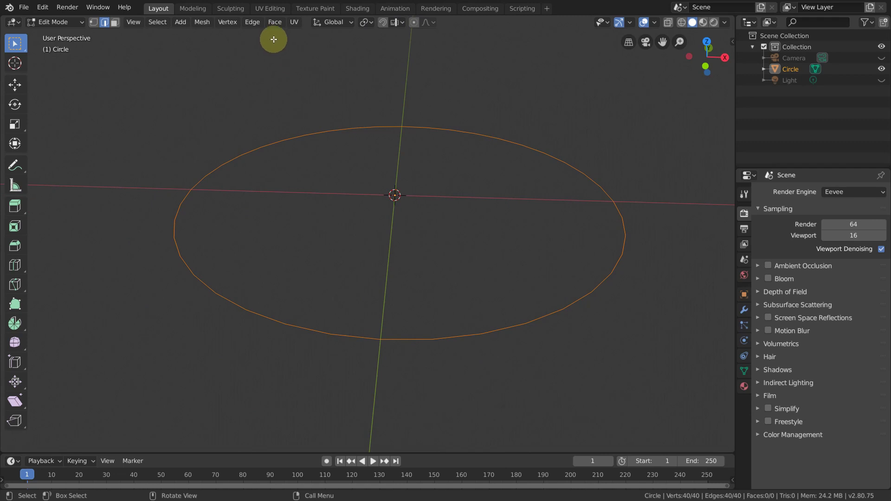
left_click(278, 26)
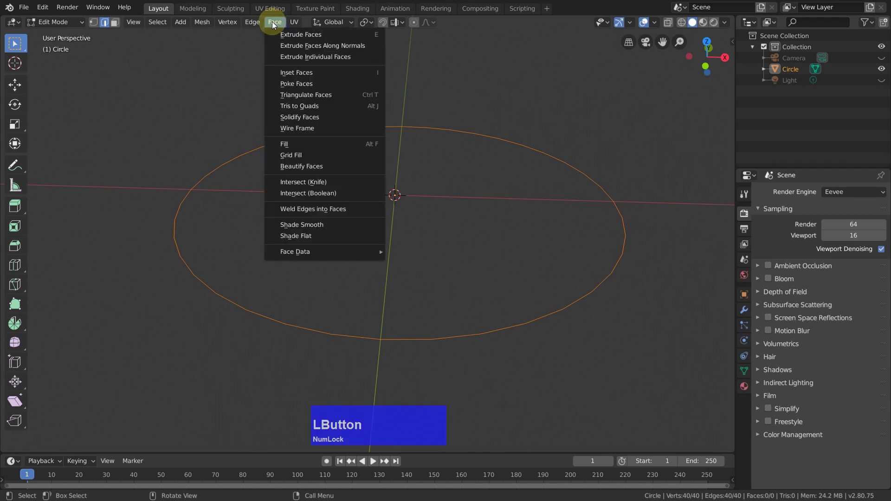
left_click(305, 157)
middle_click(425, 196)
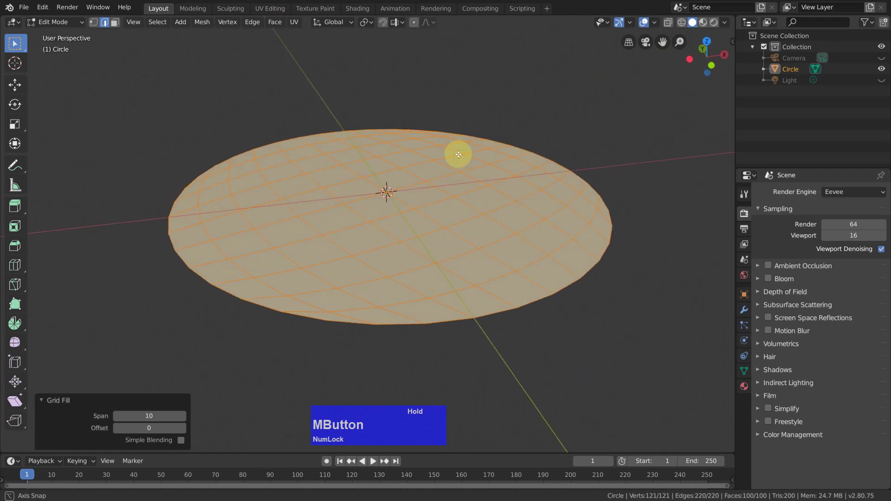
Set the Grid Fill to span 10 and offset -4, giving 100 quad faces
left_click(389, 190)
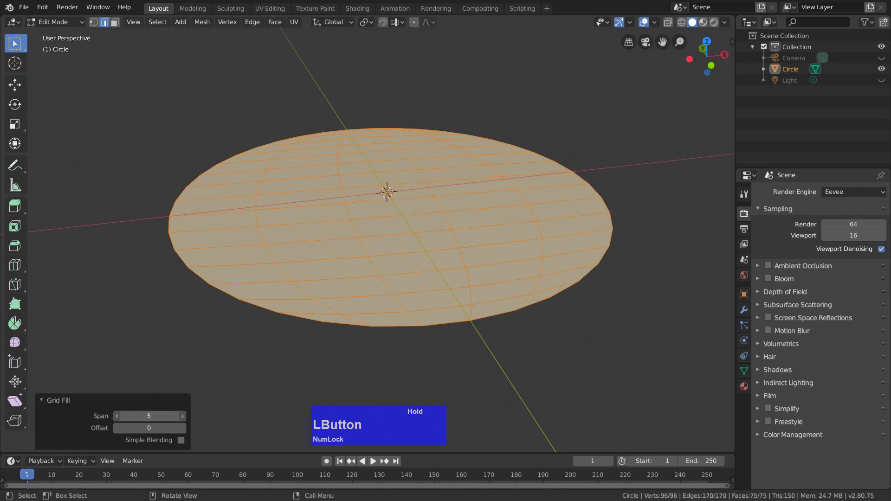
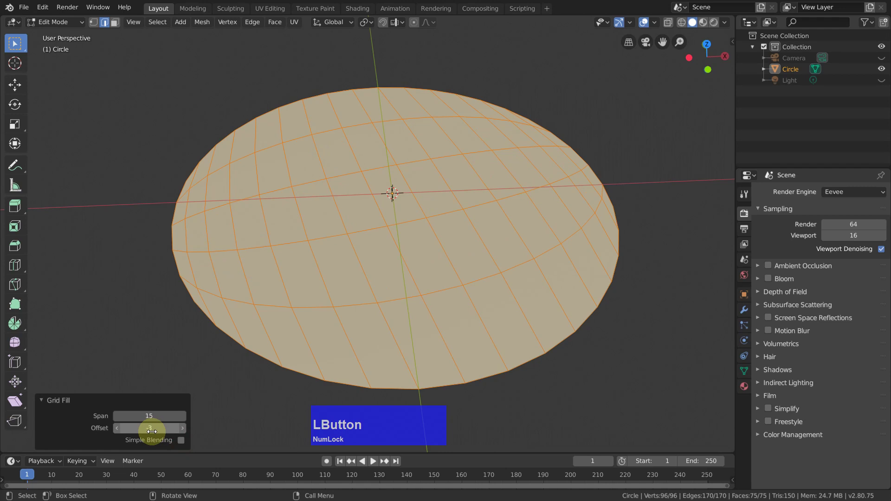
type("0")
key("Return")
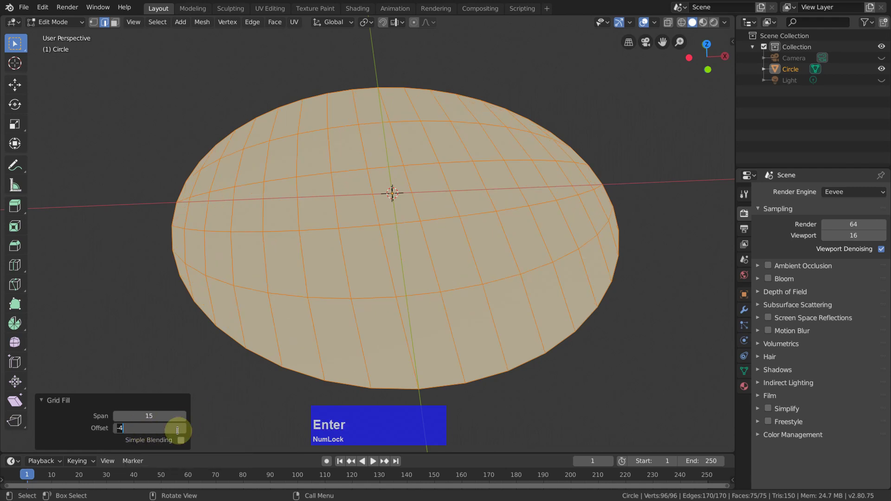
left_click(397, 190)
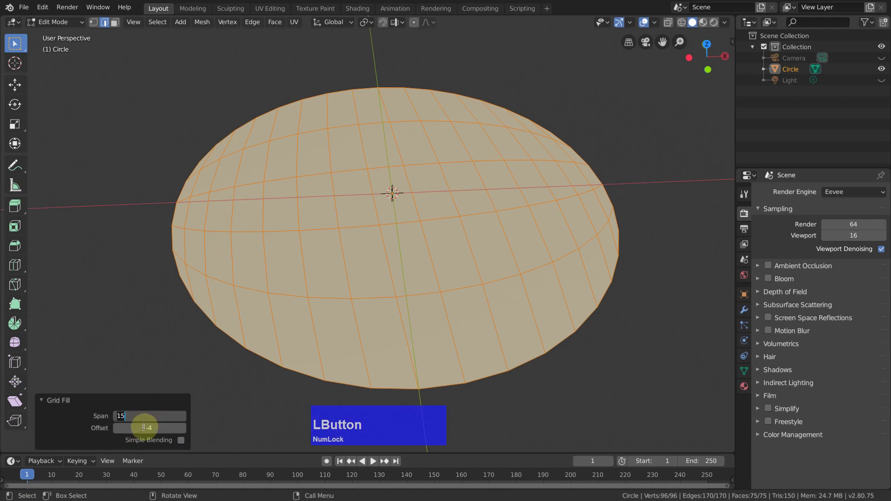
type("10")
key("Return")
middle_click(420, 251)
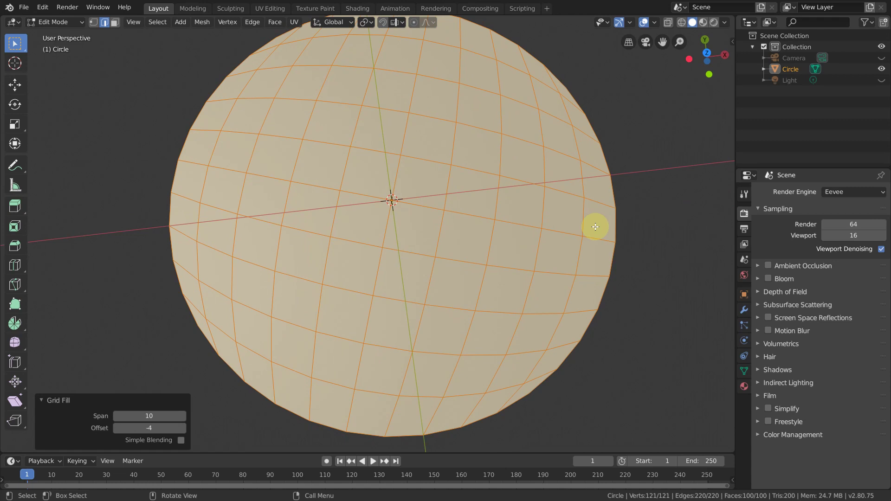
scroll("down", 3)
scroll("up", 3)
middle_click(429, 264)
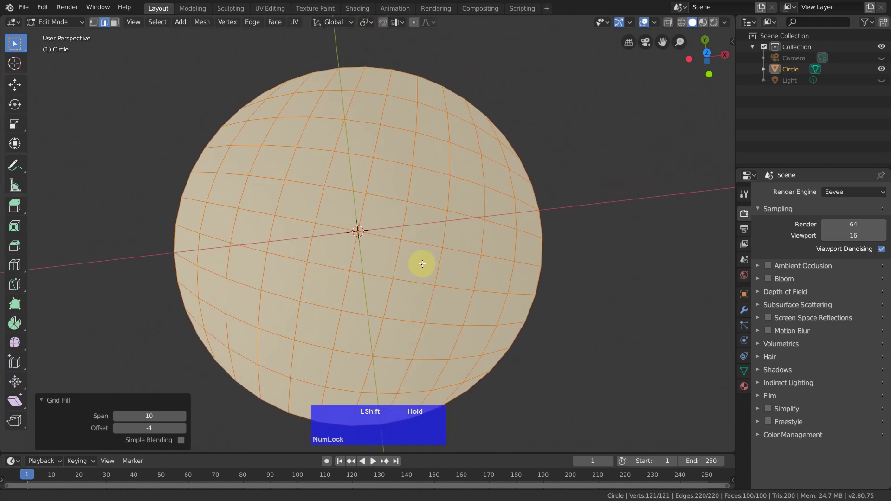
Select a corner face, then undo back to the bare 40-vertex circle outline
key("3")
left_click(265, 90)
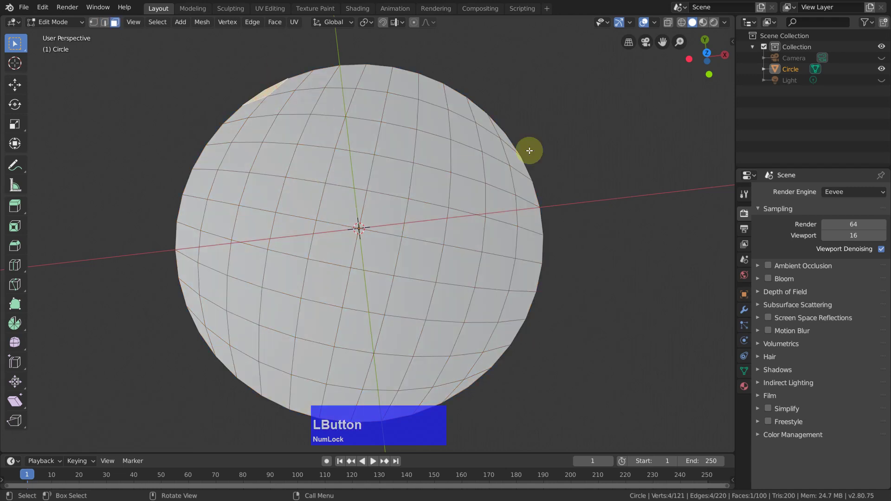
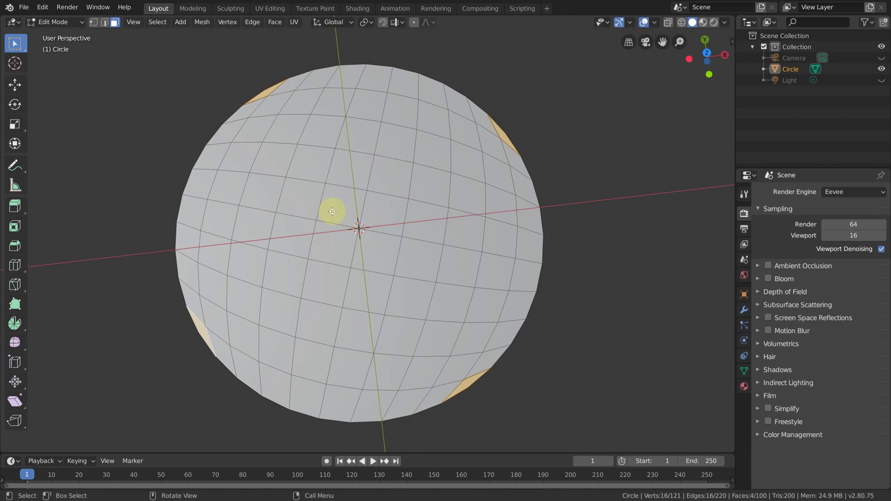
key("ctrl+Num_Lock")
key("ctrl+z")
key("ctrl+z")
key("ctrl+z")
key("ctrl+z")
key("ctrl+z")
key("ctrl+z")
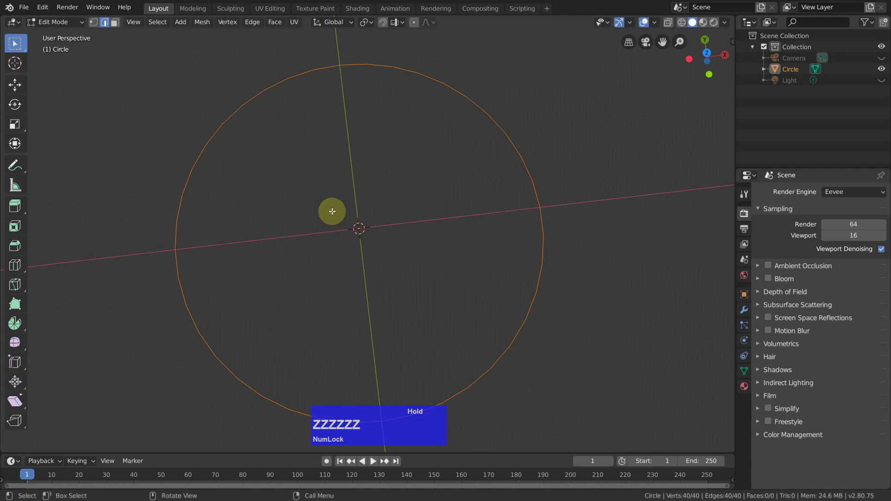
From top view, extrude the edge ring in place and scale it slightly inward to form a narrow rim
key("KP_7")
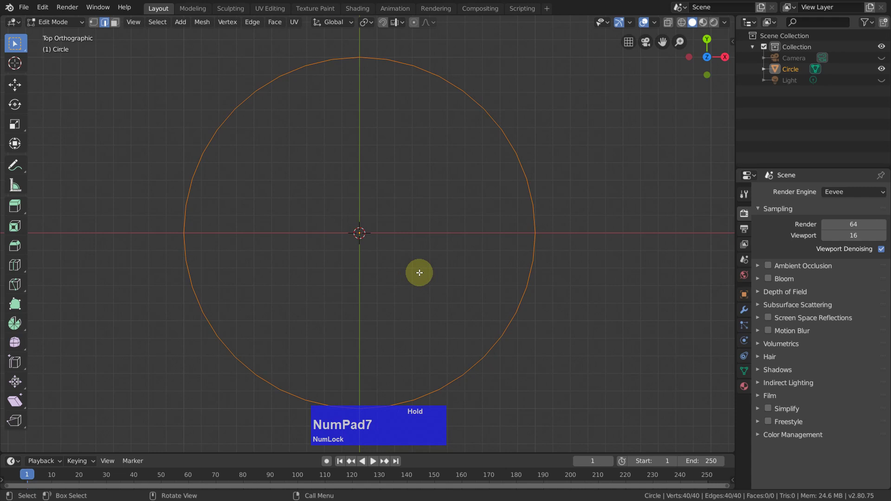
key("e")
right_click(433, 206)
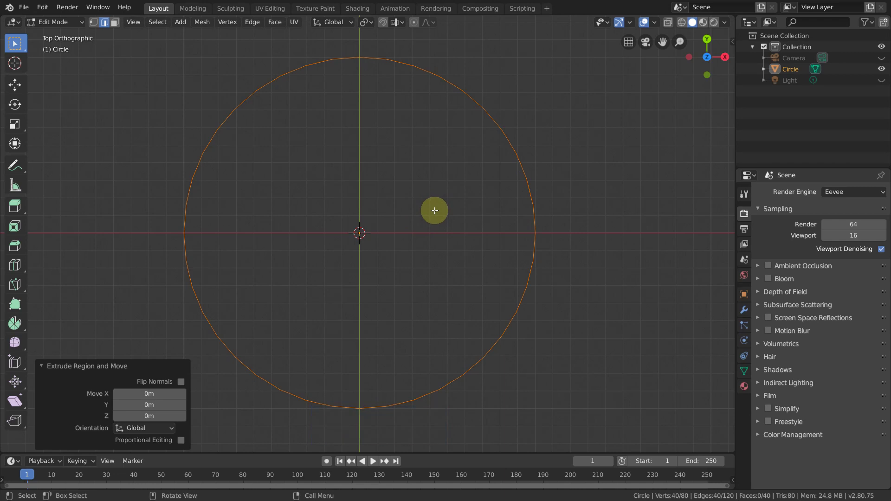
key("s")
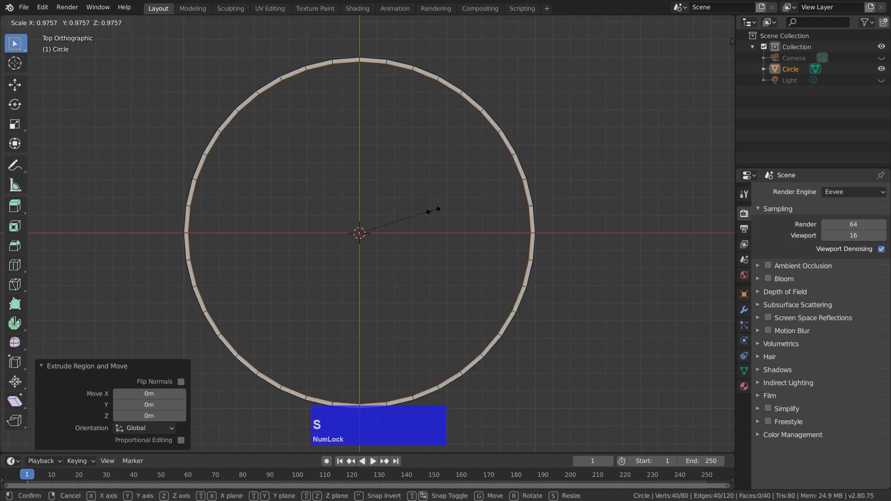
left_click(431, 211)
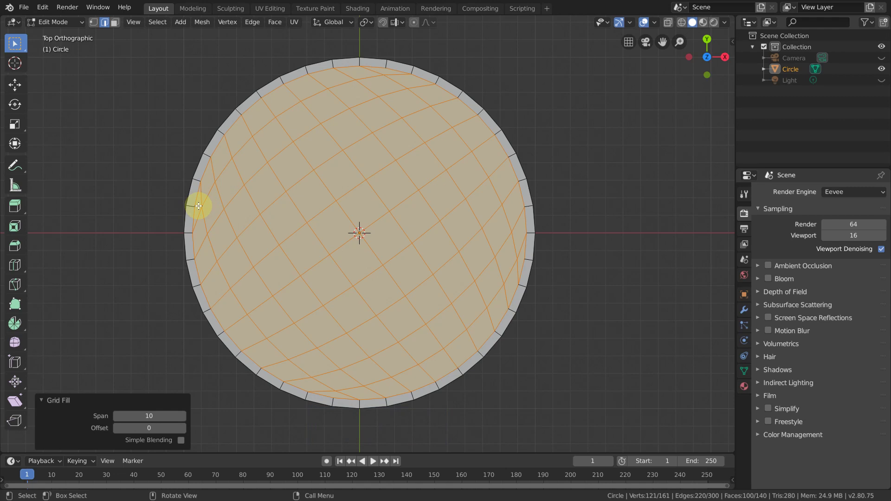
left_click(200, 201)
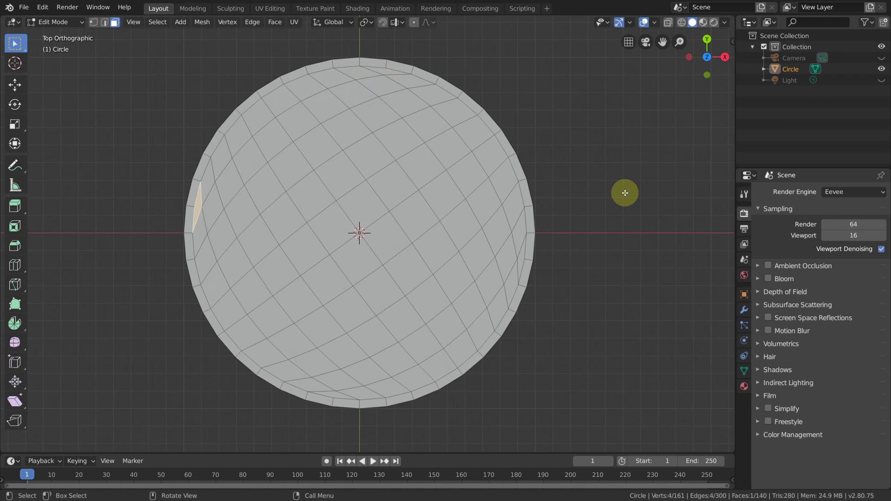
Undo the rim and grid, then fill the outline with a single face (F)
key("ctrl+Num_Lock")
key("ctrl+z")
key("ctrl+z")
key("ctrl+z")
key("ctrl+z")
key("ctrl+z")
key("ctrl+z")
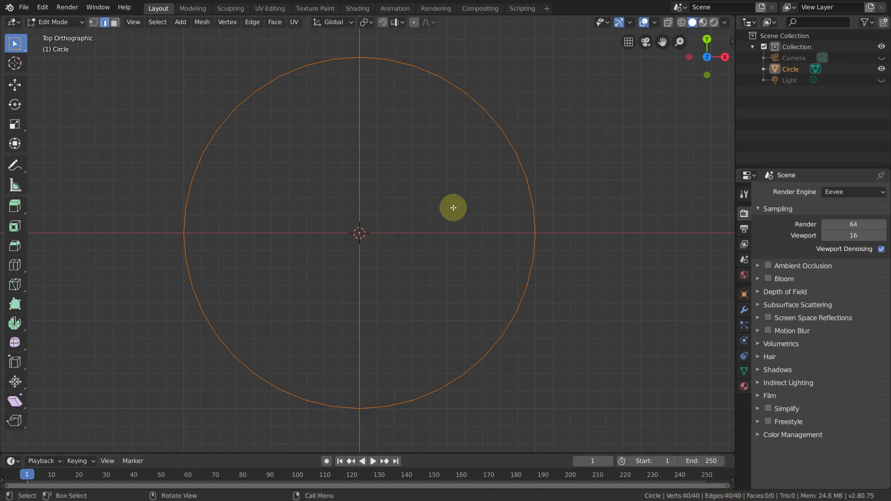
key("f")
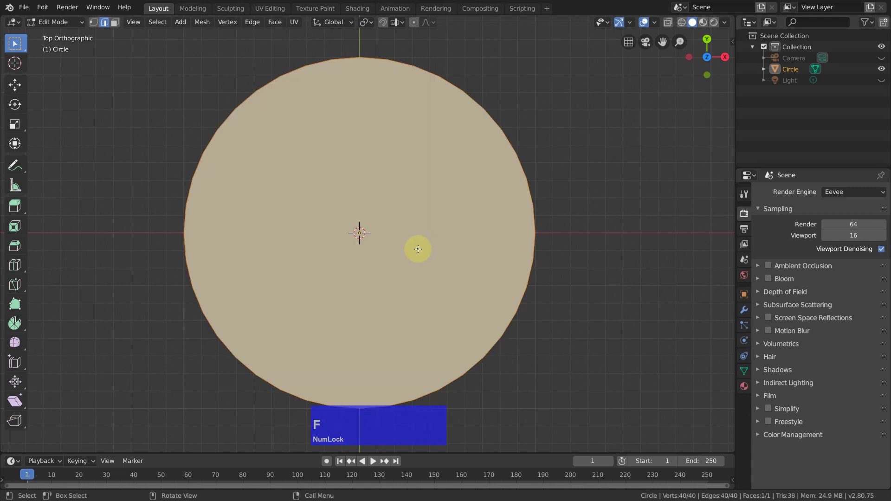
Fan-triangulate the disc to its centre and vertex-bevel the centre point into a tiny ring
left_click(112, 29)
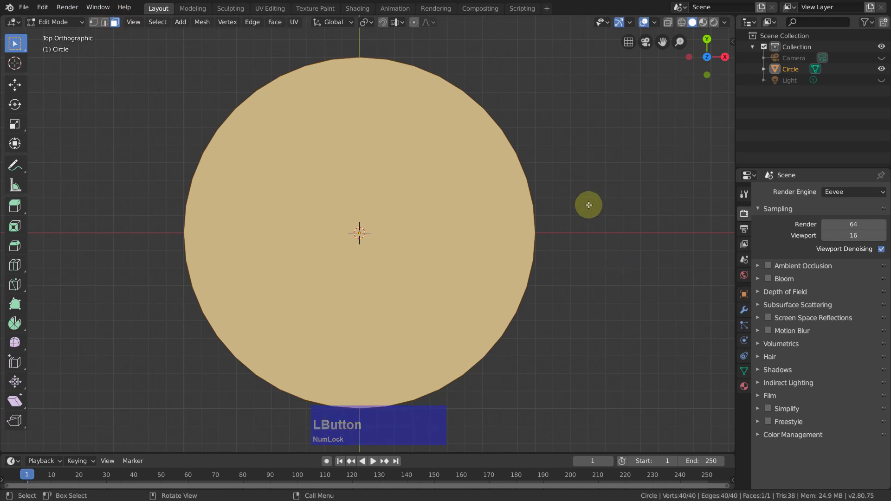
right_click(601, 195)
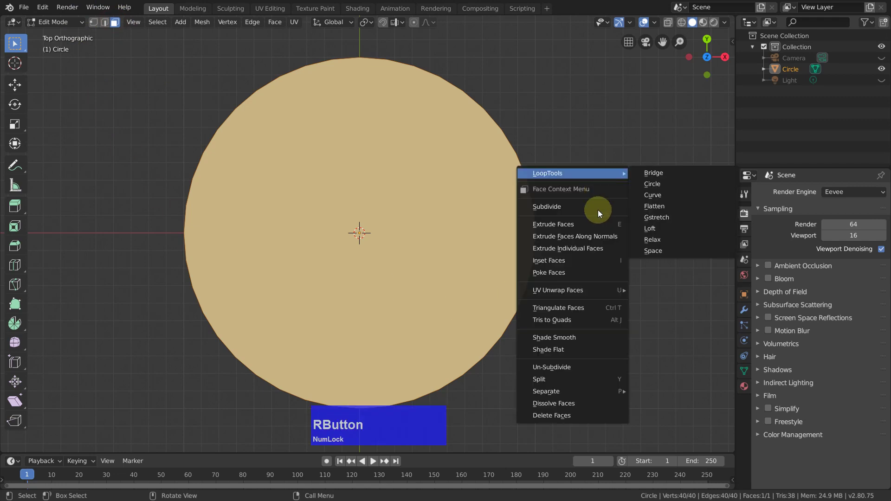
left_click(567, 271)
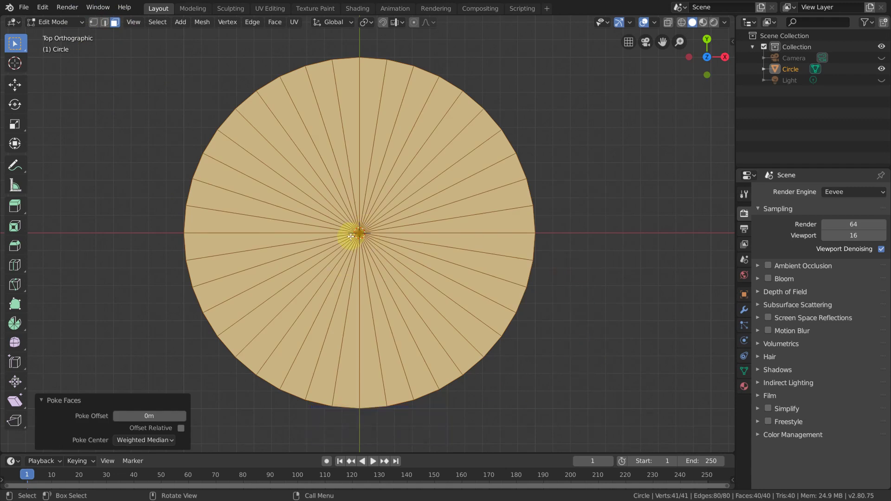
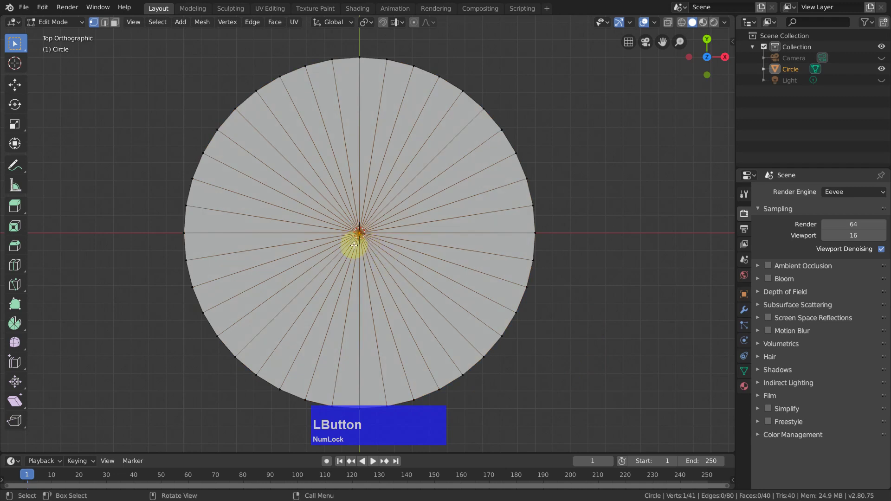
scroll("up", 3)
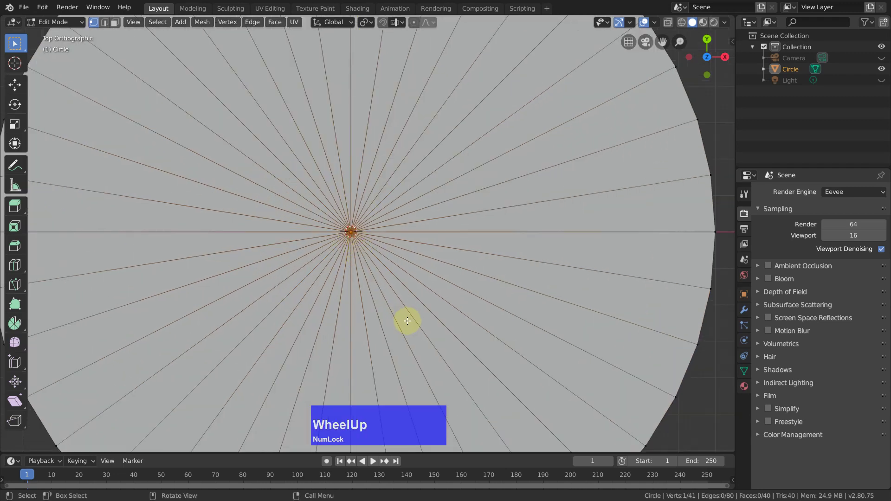
key("q")
left_click(401, 344)
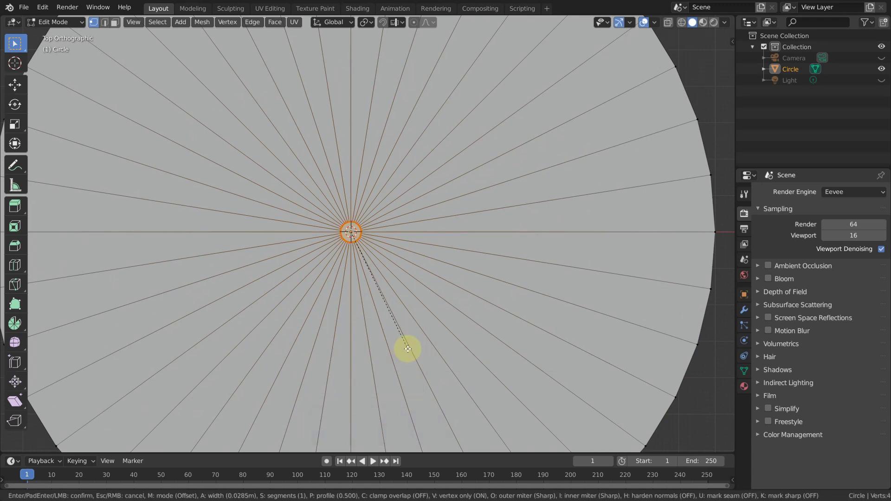
left_click(412, 344)
Delete the small central face, leaving 40 wedge quads radiating inward
key("3")
scroll("up", 3)
scroll("down", 3)
key("x")
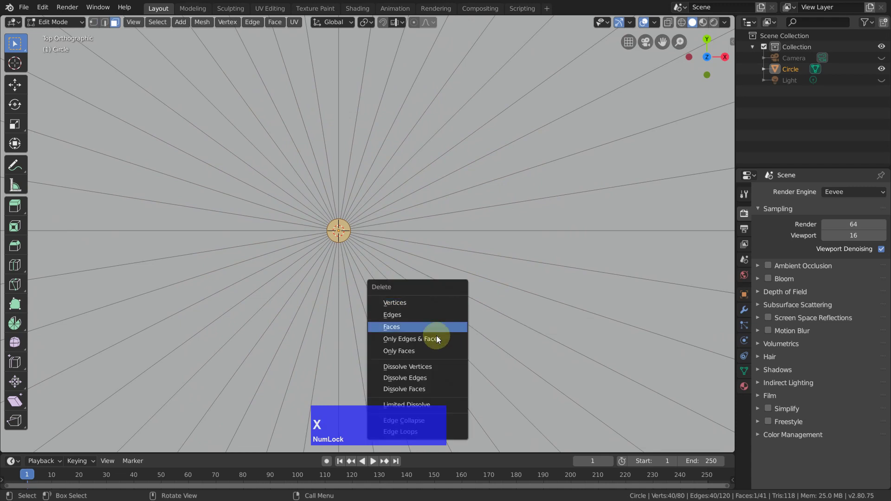
left_click(412, 326)
scroll("down", 3)
scroll("up", 3)
middle_click(432, 266)
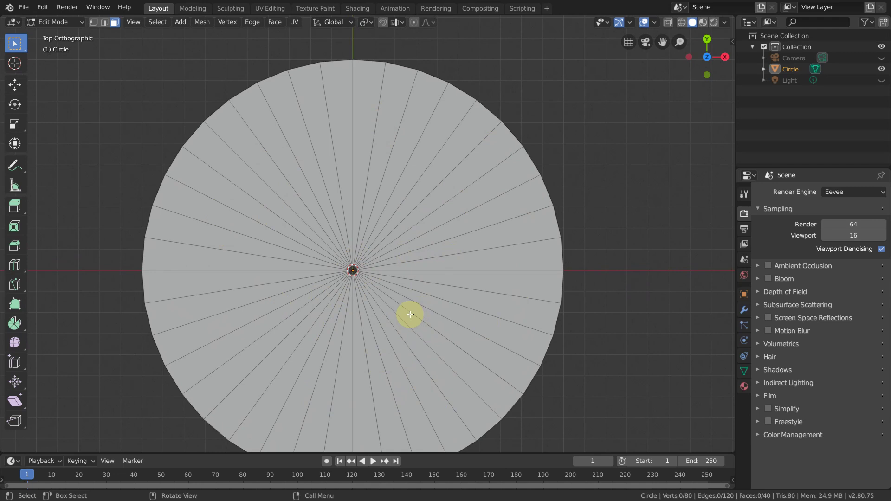
Loop cut 10 concentric rings across the spokes, giving 440 quad faces
key("ctrl+Num_Lock")
key("ctrl+r")
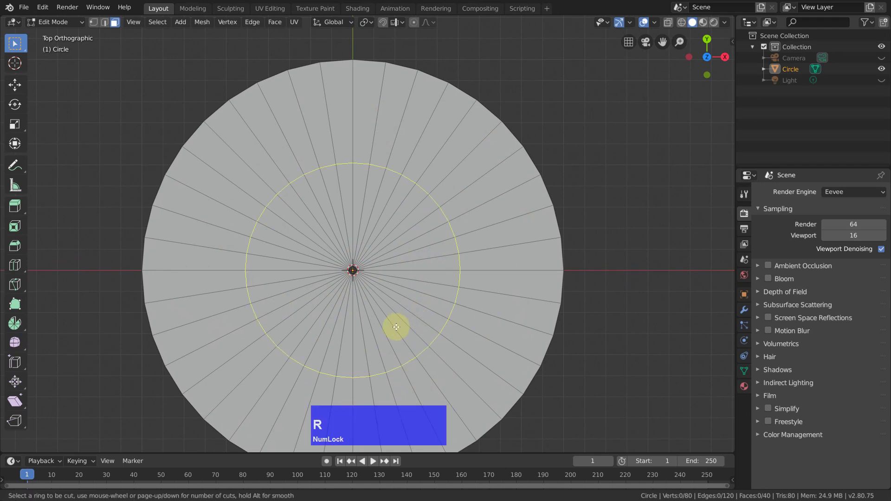
scroll("up", 3)
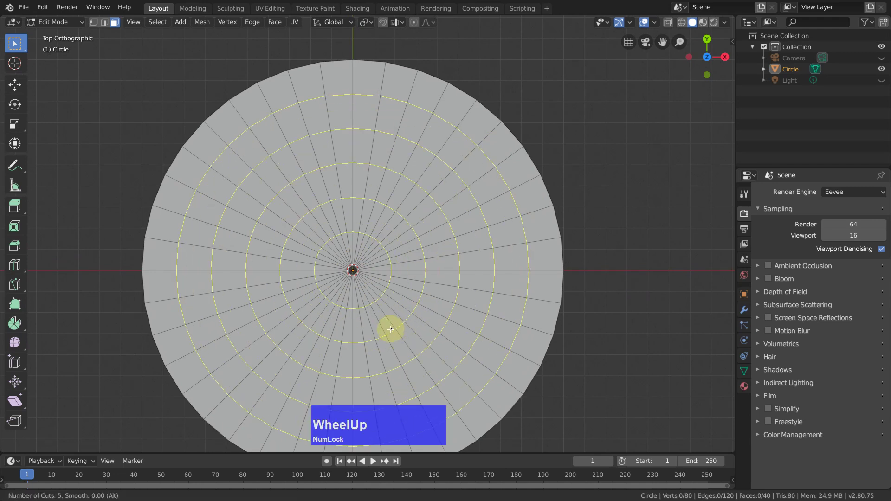
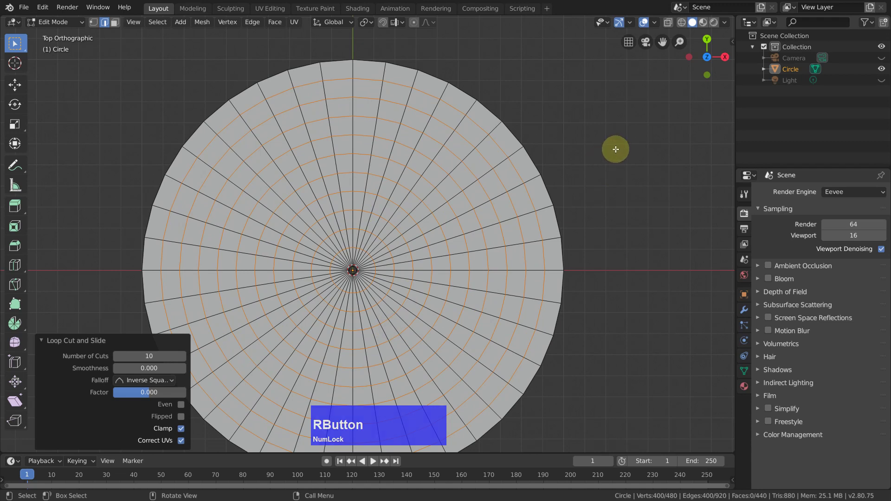
left_click(615, 149)
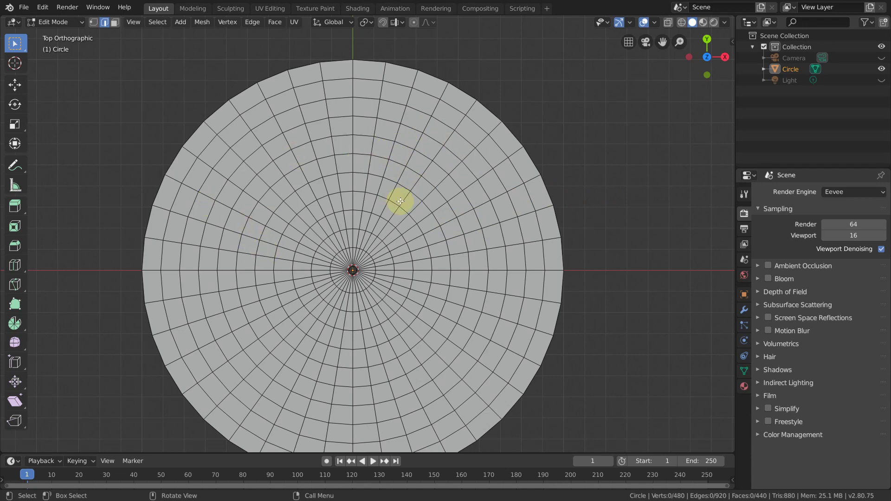
scroll("down", 3)
scroll("up", 3)
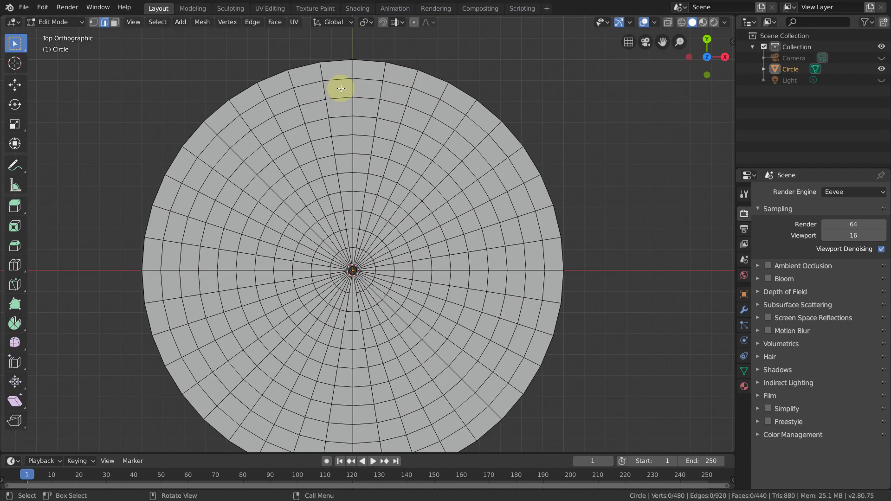
Select a block of six faces near the top rim, trying and undoing a LoopTools Circle on them
key("3")
left_click(341, 88)
left_click(345, 124)
left_click(362, 117)
left_click(367, 95)
left_click(364, 103)
left_click(369, 86)
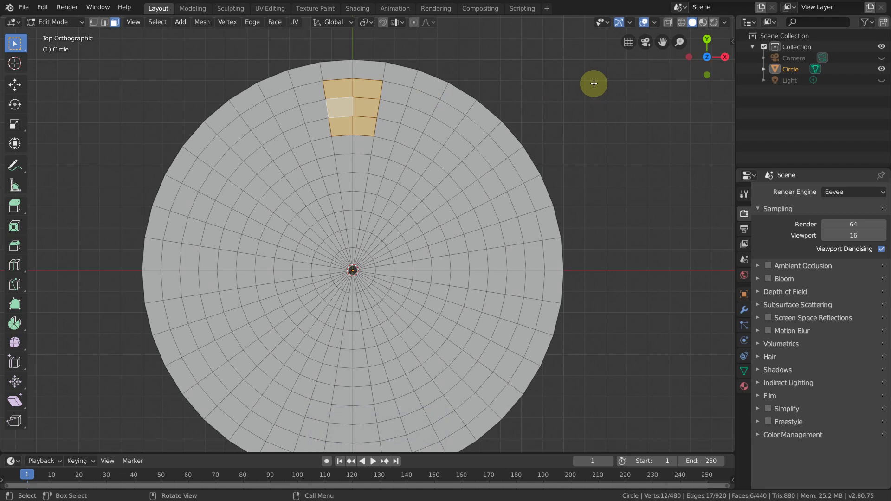
right_click(597, 87)
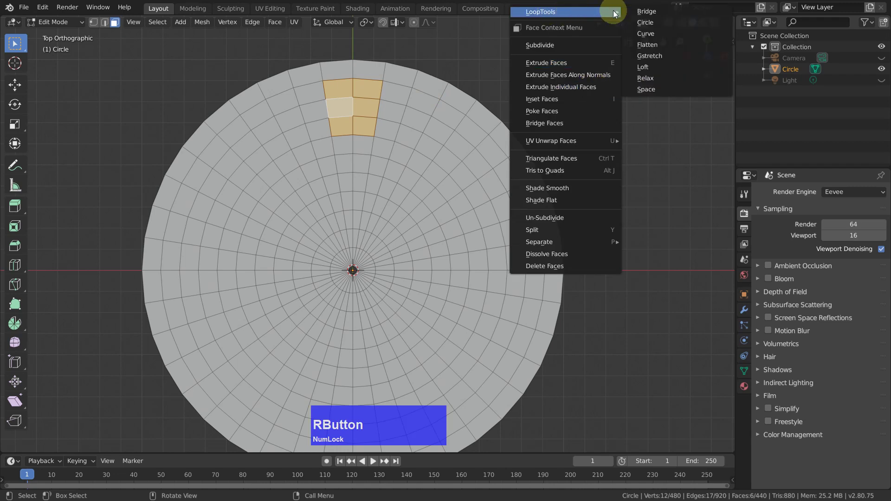
left_click(651, 26)
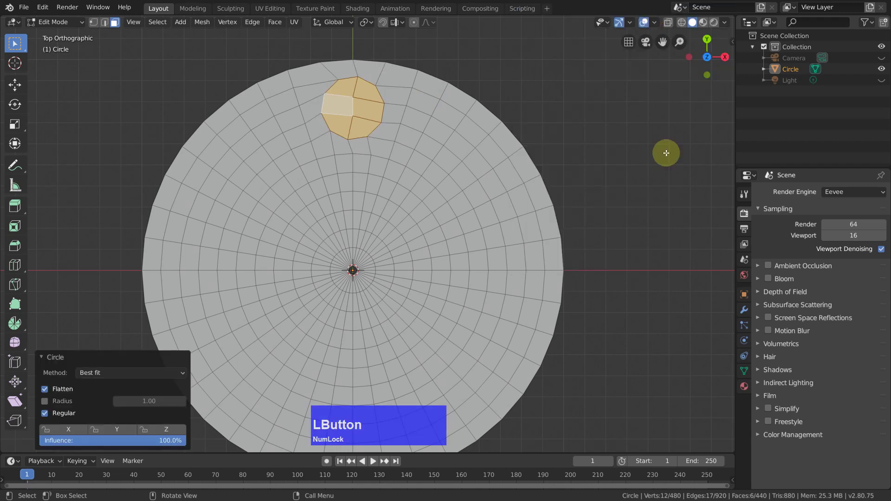
key("ctrl+Num_Lock")
key("z")
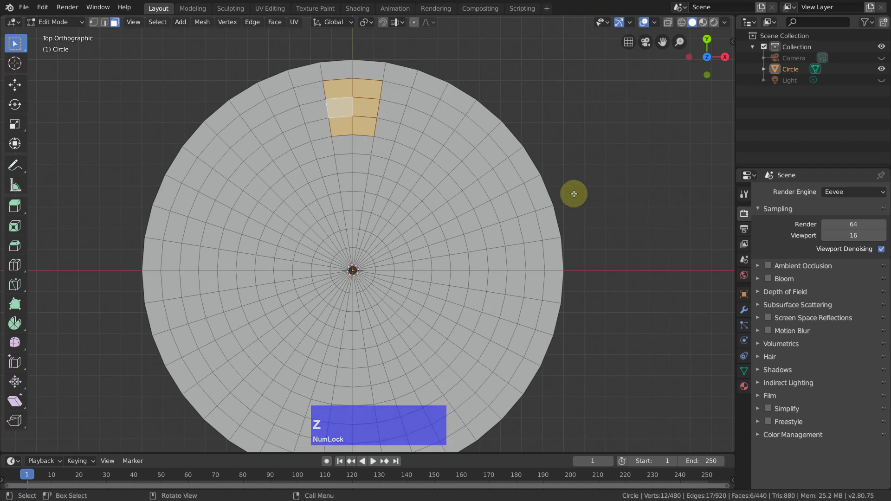
Inset the six faces and round the inset into a twelve-vertex circle with LoopTools
key("i")
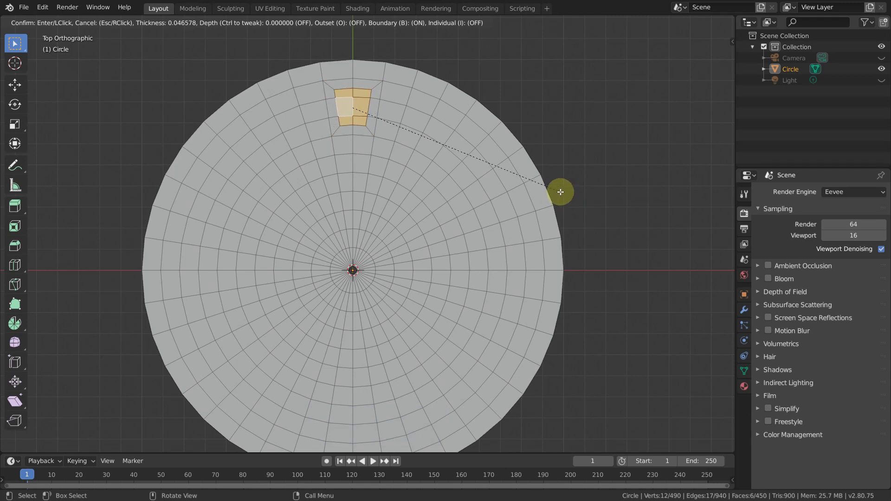
left_click(559, 191)
right_click(600, 97)
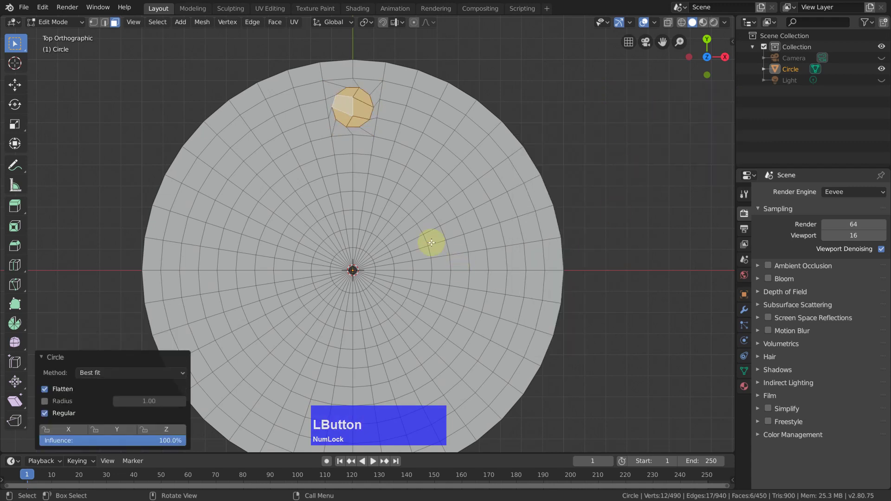
left_click(361, 90)
scroll("up", 3)
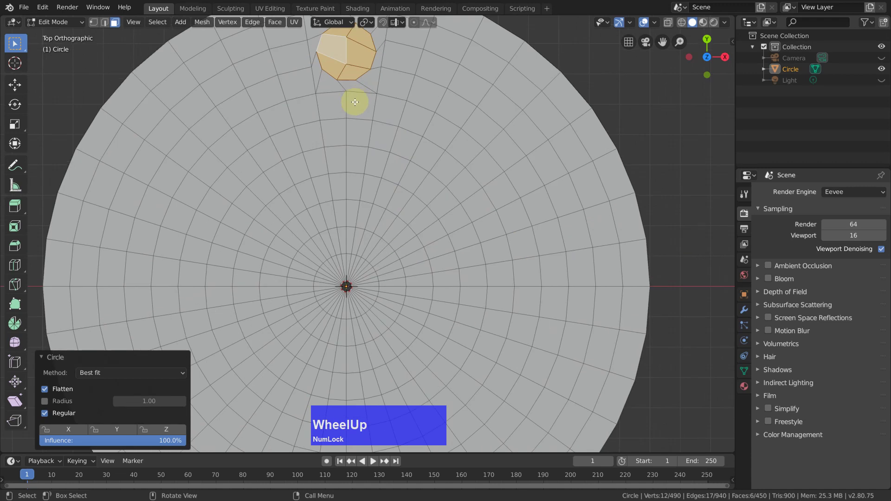
middle_click(396, 222)
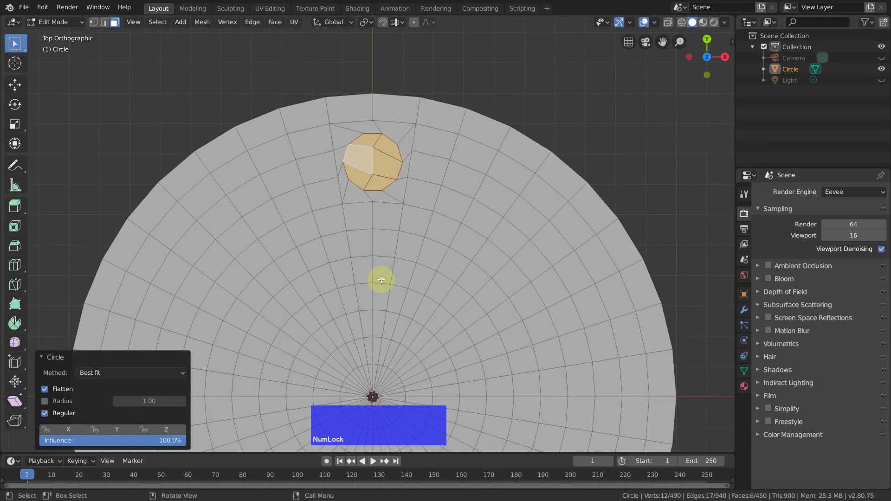
key("KP_7")
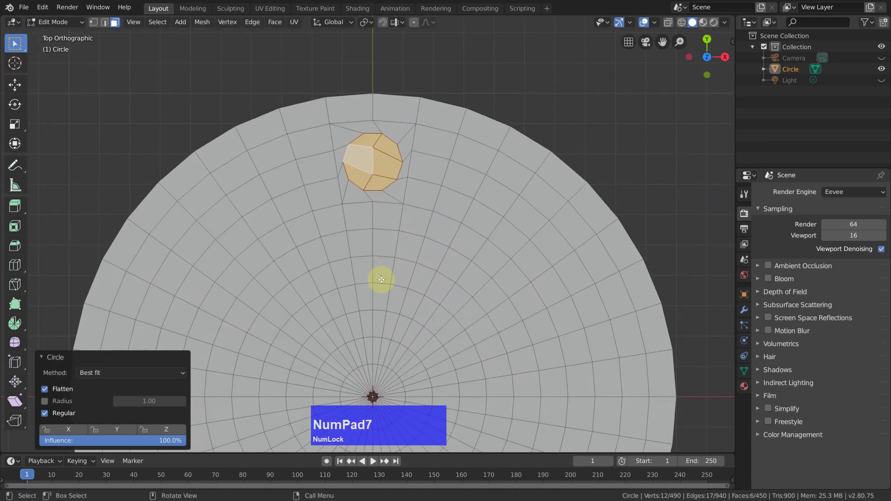
Rotate the round patch slightly so it sits evenly, then deselect it
key("r")
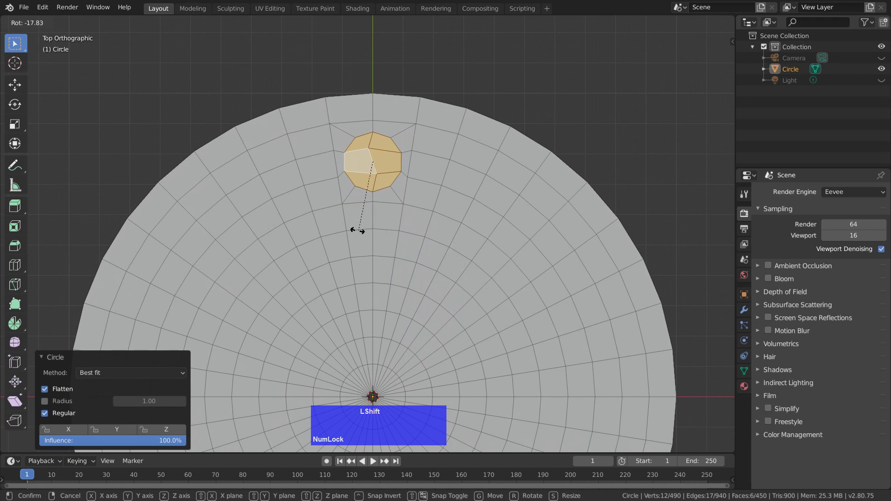
left_click(336, 206)
left_click(552, 107)
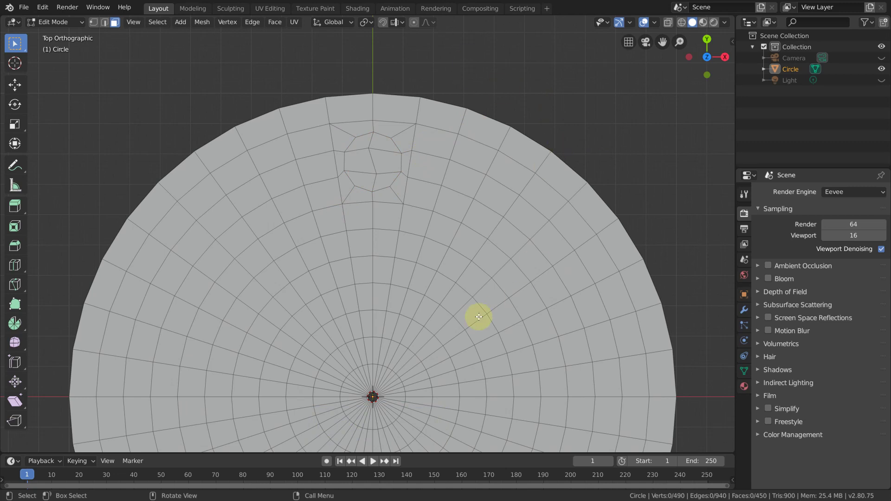
Select the innermost 40-vertex ring and switch on proportional editing in the header
middle_click(421, 350)
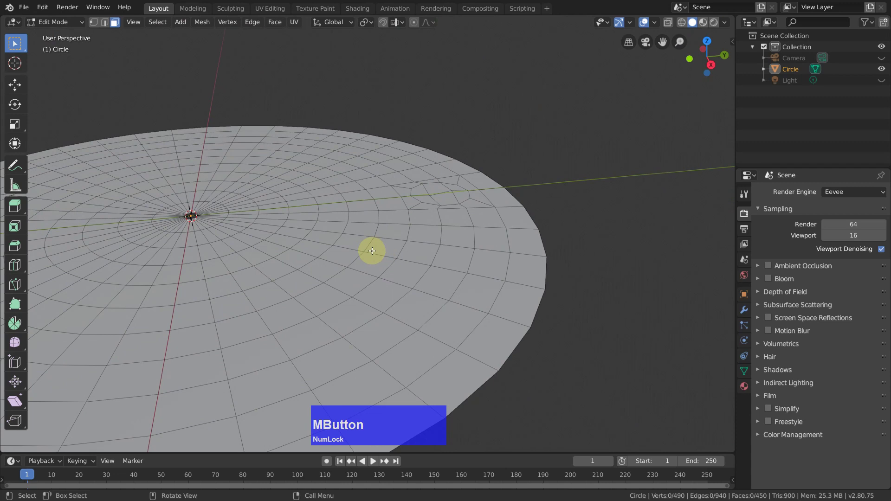
middle_click(255, 241)
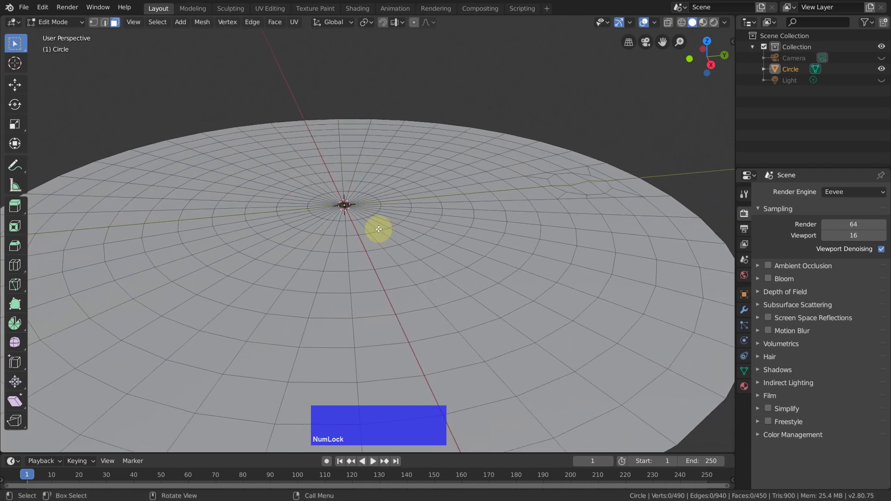
middle_click(378, 233)
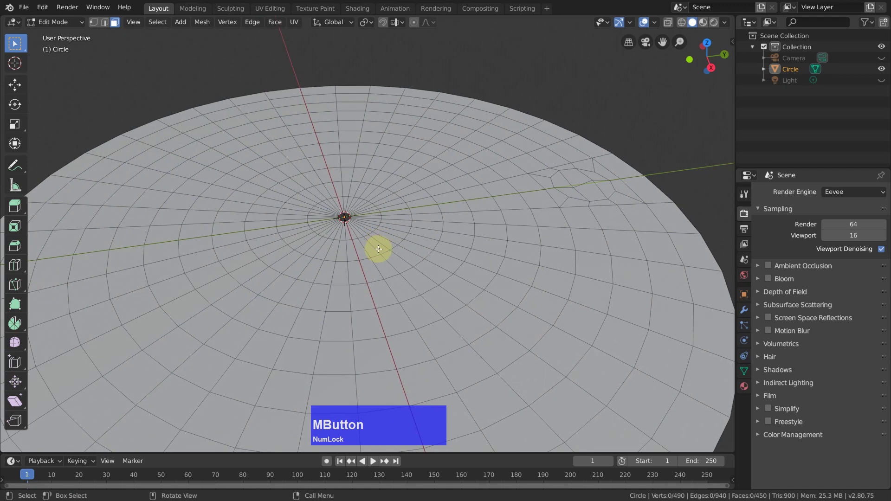
key("1")
left_click(331, 213)
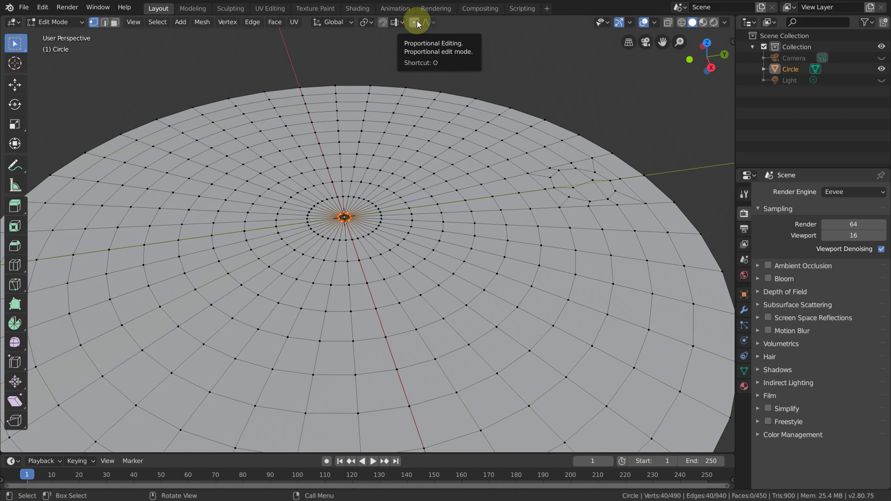
left_click(430, 25)
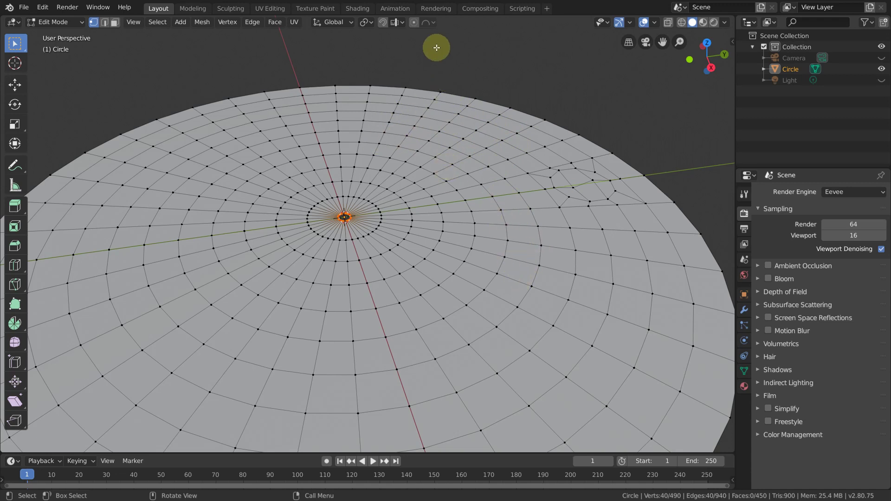
Check the proportional falloff options, inspect the disc from the front, and enable proportional editing
left_click(430, 27)
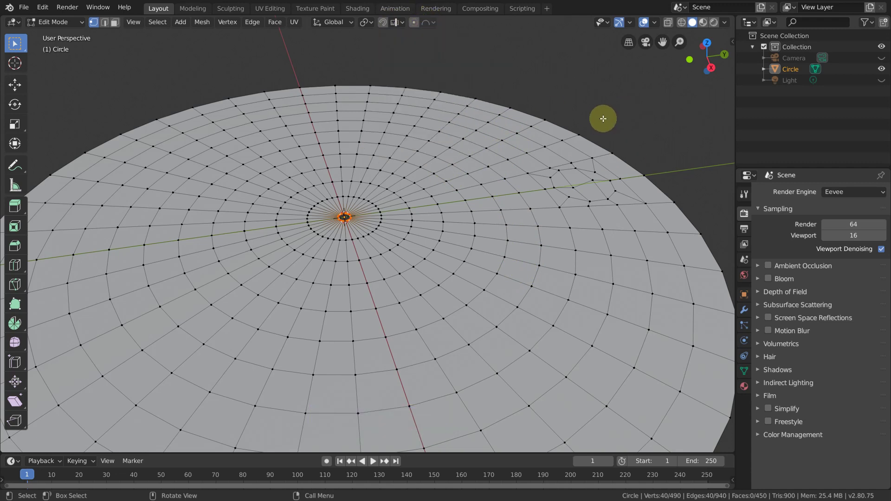
key("KP_1")
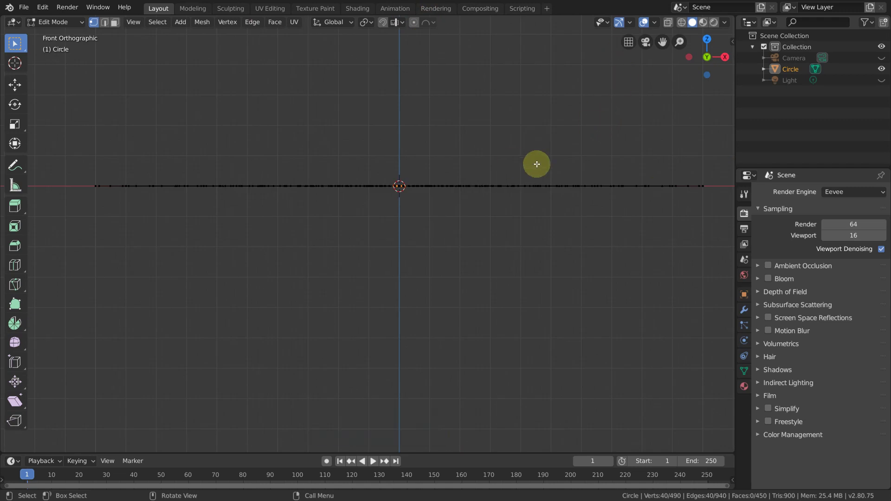
middle_click(532, 158)
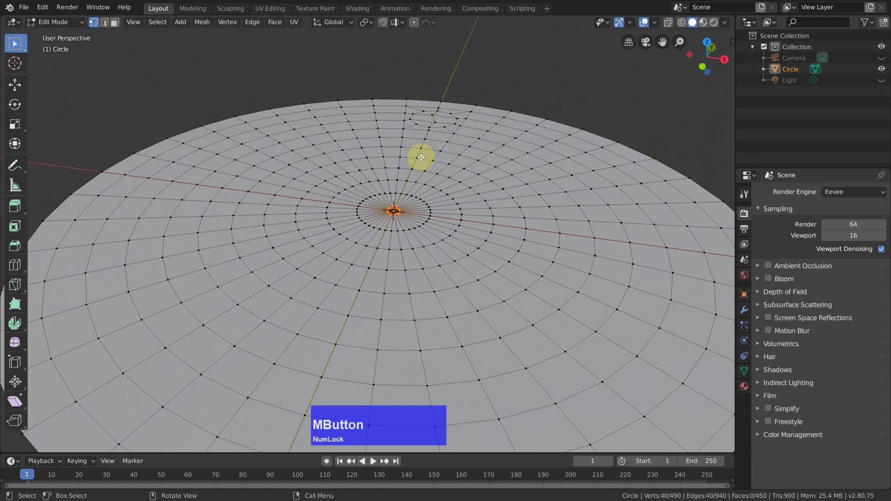
scroll("down", 3)
scroll("up", 3)
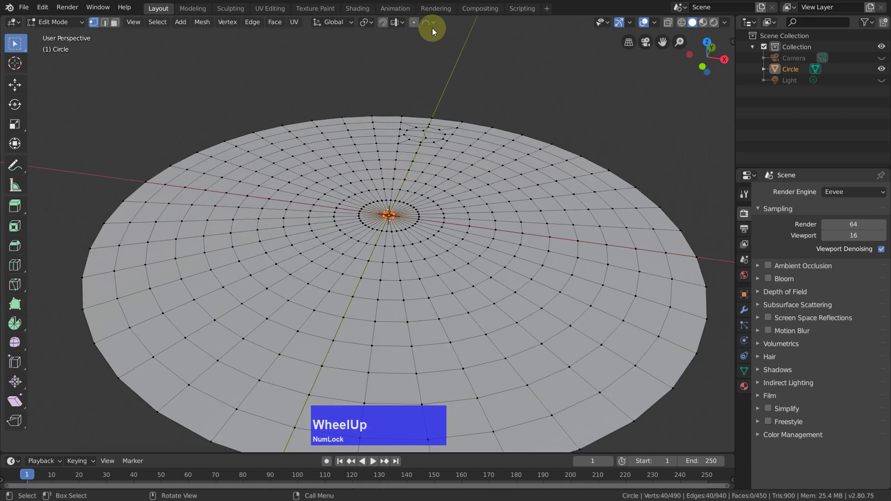
left_click(426, 28)
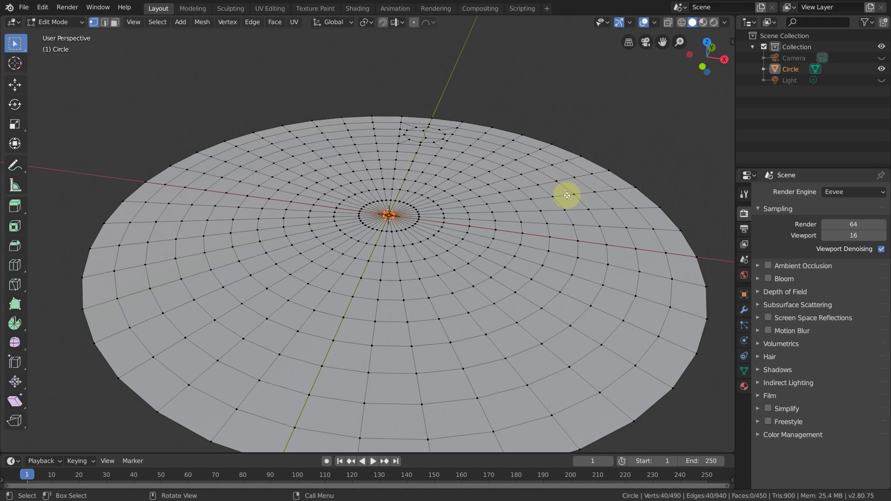
middle_click(522, 181)
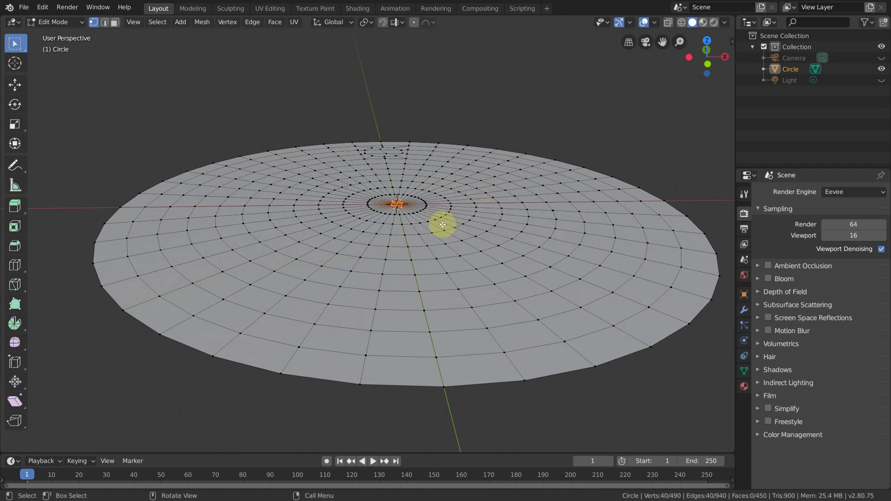
middle_click(454, 246)
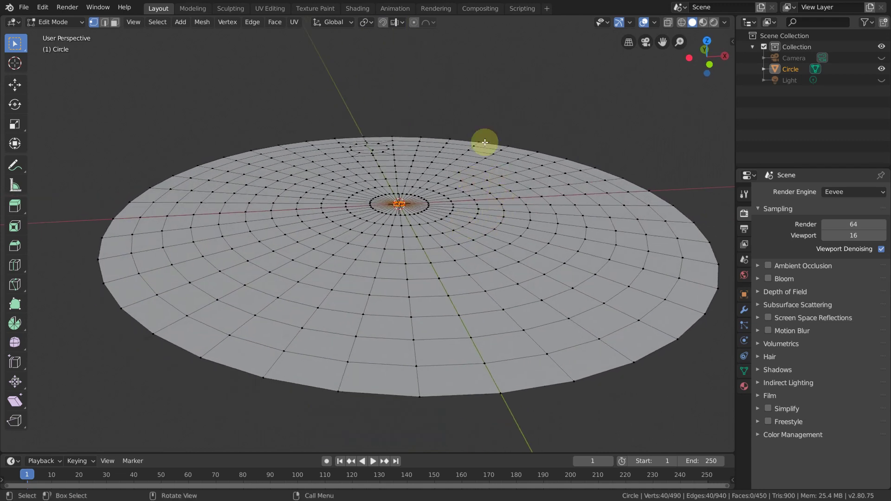
left_click(417, 24)
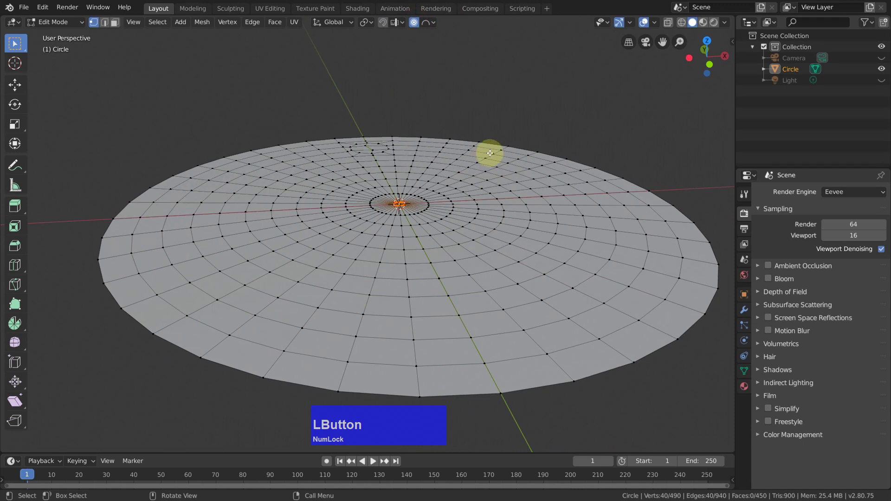
Raise the disc's centre 0.27 m on Z with spherical proportional falloff, then disable proportional editing
key("g")
type("gz")
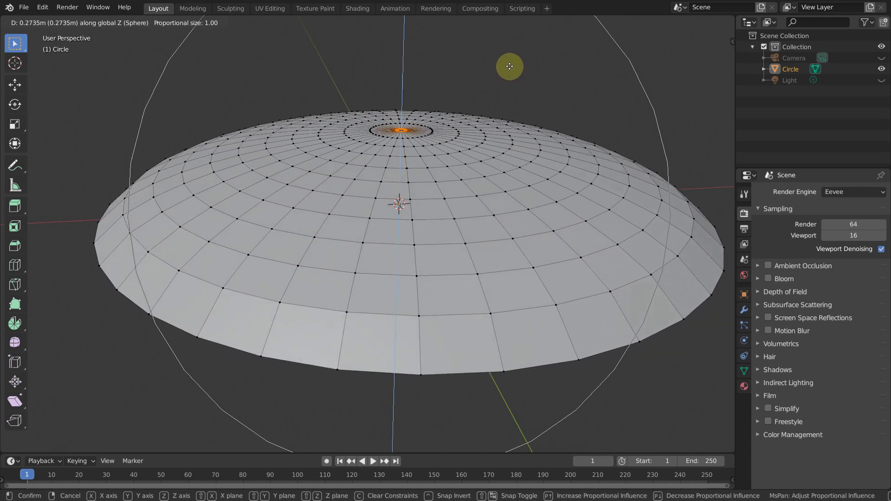
left_click(503, 65)
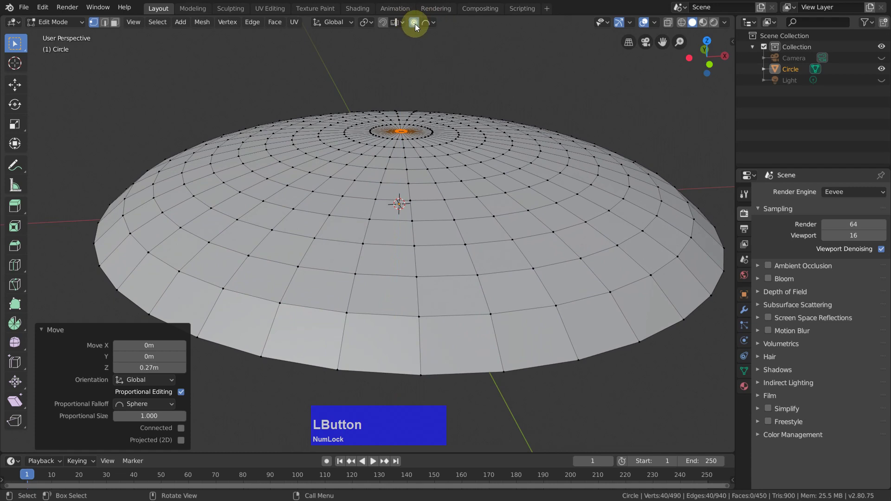
left_click(416, 26)
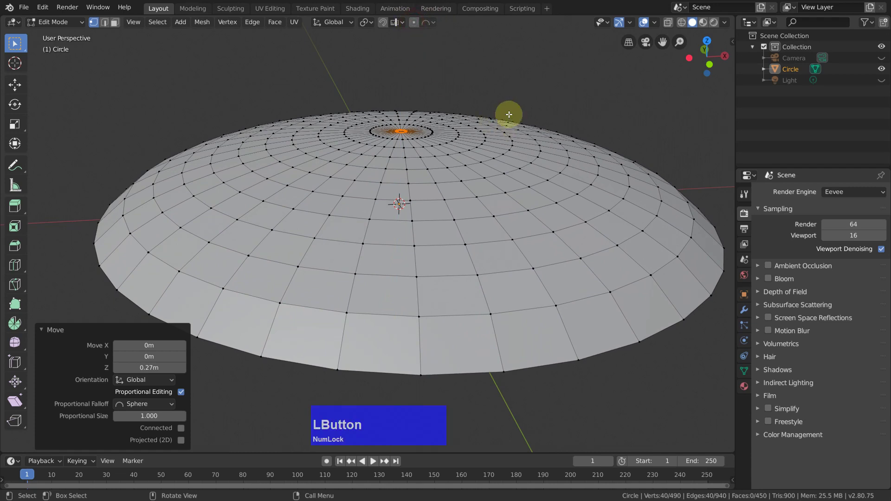
Orbit around and above the new shallow dome to inspect its shape
middle_click(510, 133)
scroll("down", 3)
scroll("up", 3)
middle_click(497, 178)
middle_click(512, 190)
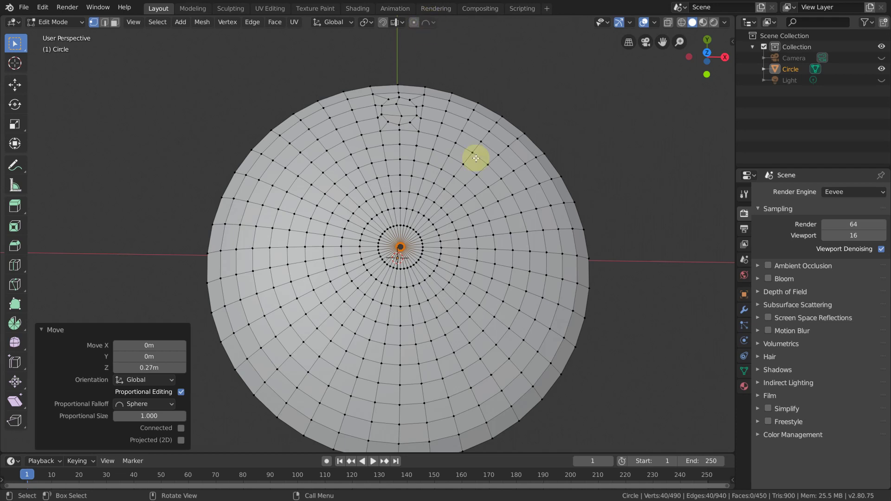
middle_click(490, 303)
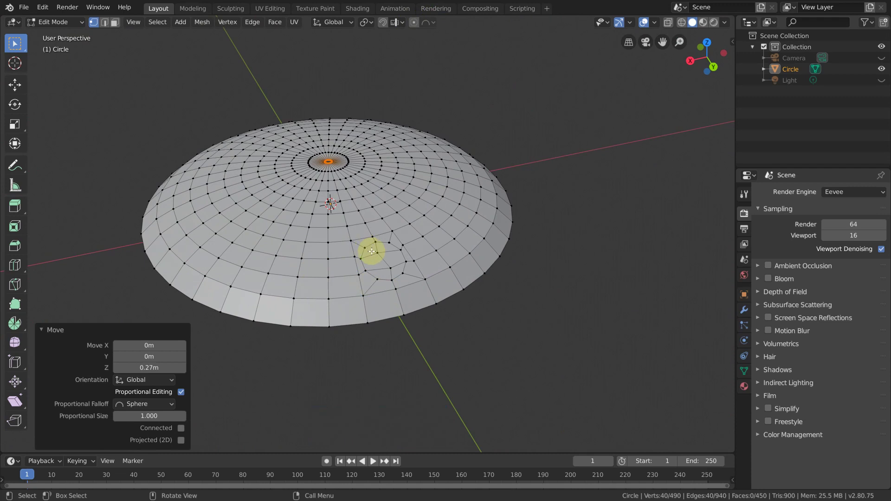
Select the six-face round patch near the dome's rim for the socket
key("3")
left_click(372, 249)
left_click(378, 270)
left_click(387, 273)
left_click(389, 270)
left_click(395, 267)
left_click(395, 263)
middle_click(455, 303)
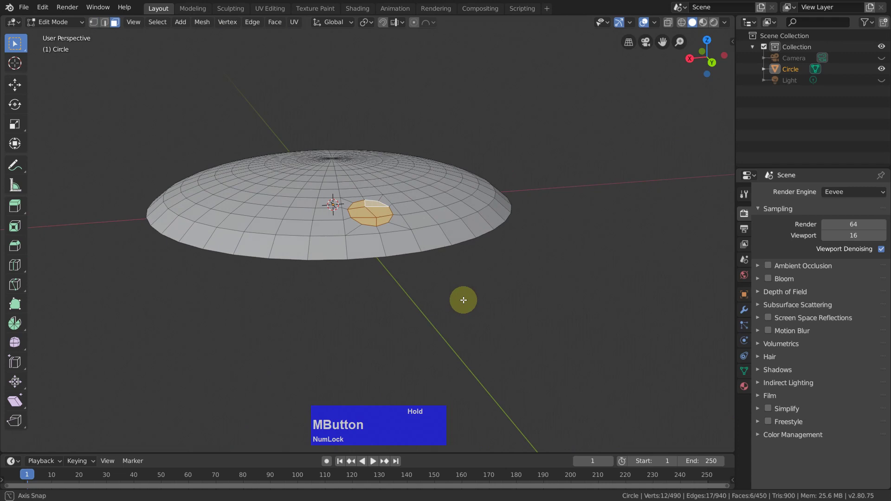
Extrude the patch 0.13 m down into the dome to form the socket hole
key("e")
key("z")
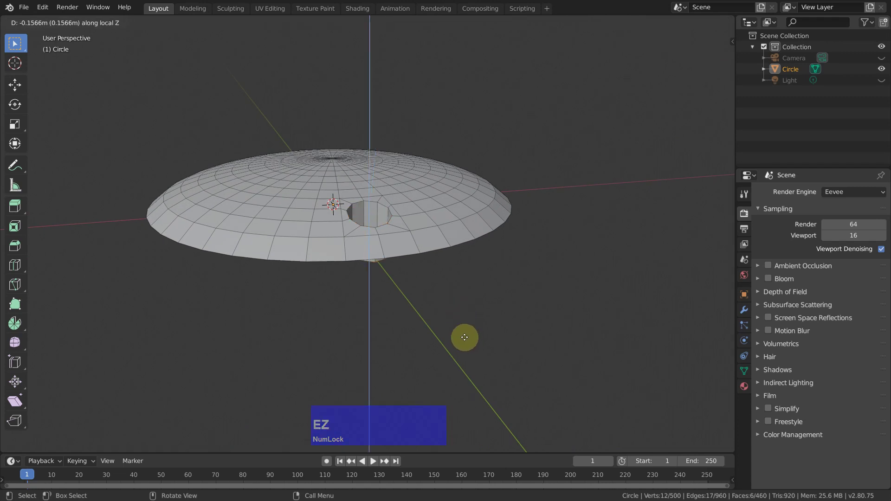
left_click(466, 337)
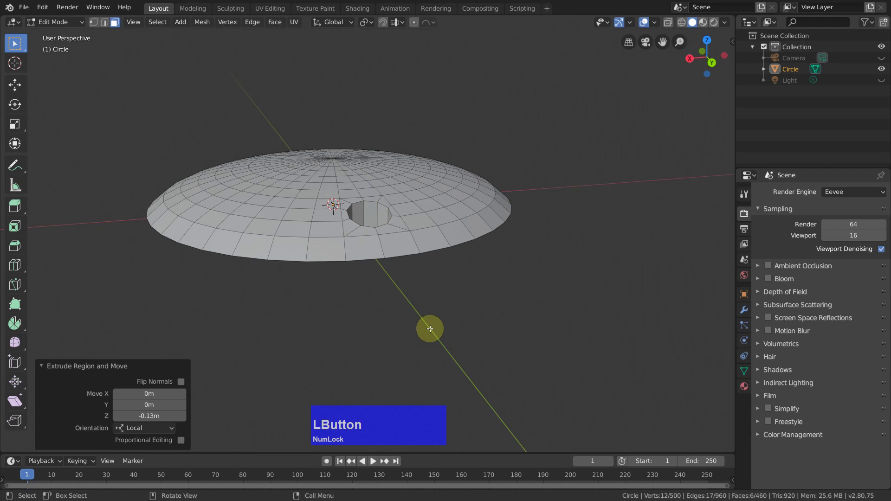
View the dome from the front with X-ray on and switch to vertex selection
key("KP_1")
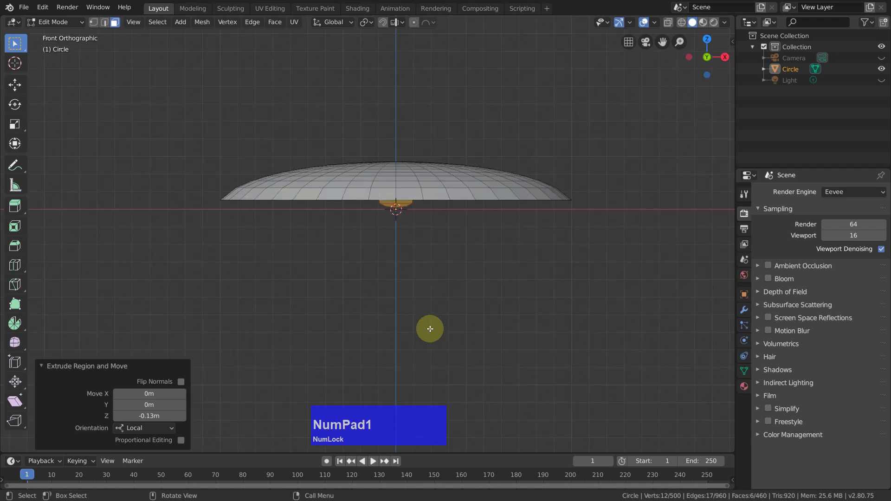
scroll("up", 3)
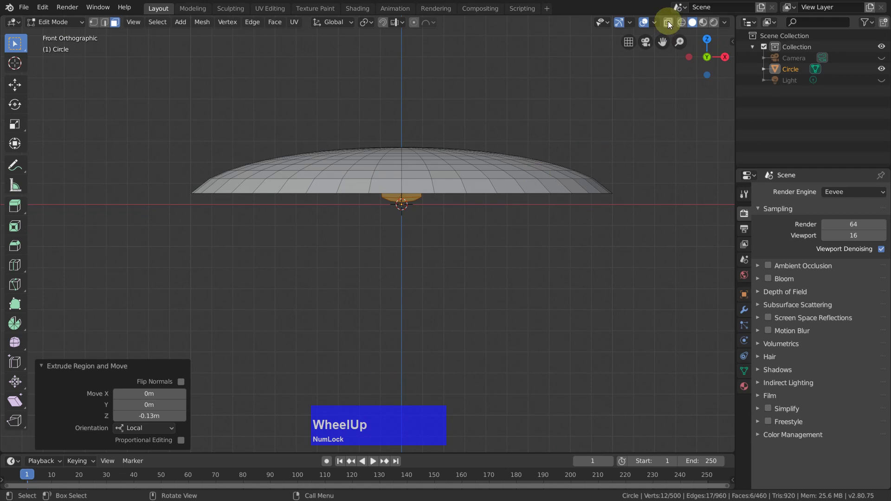
left_click(671, 27)
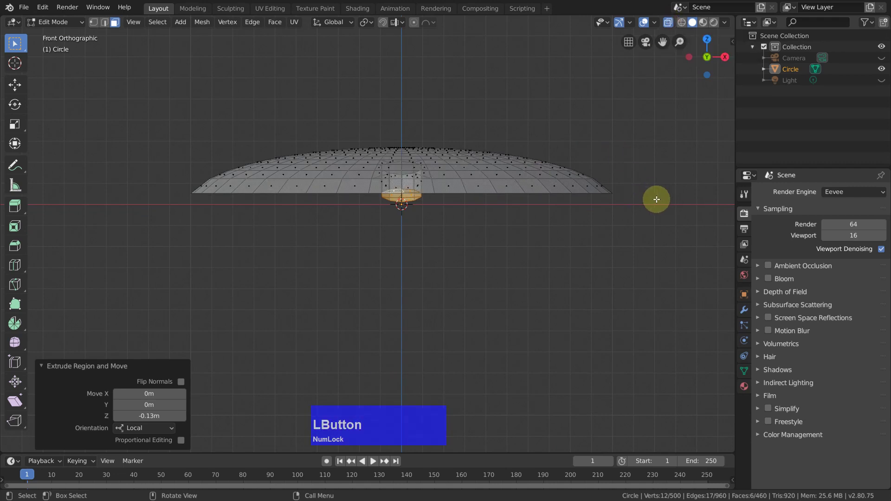
middle_click(615, 205)
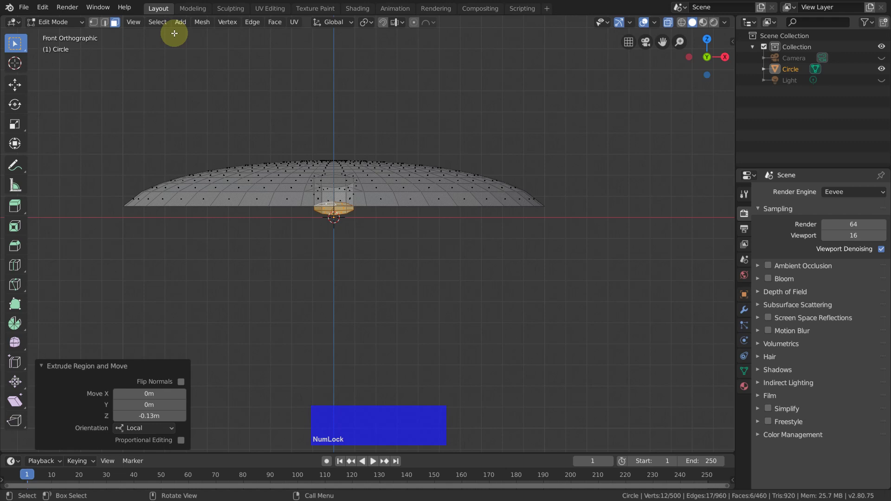
left_click(95, 23)
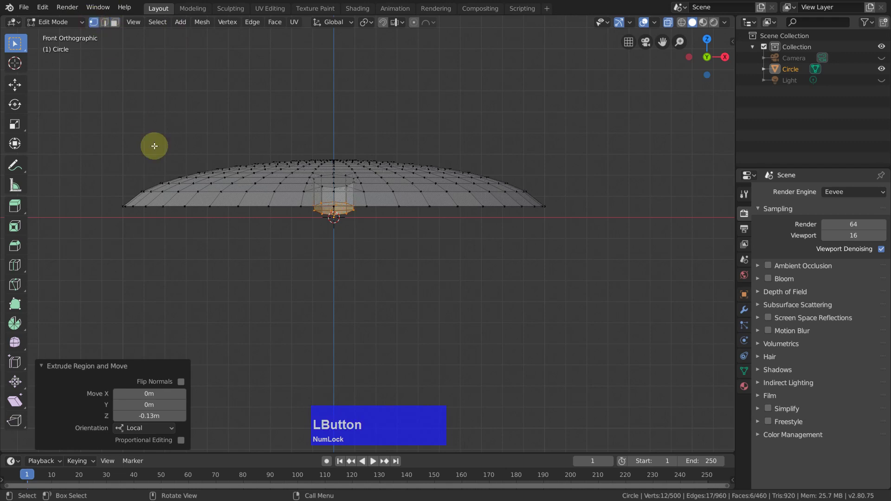
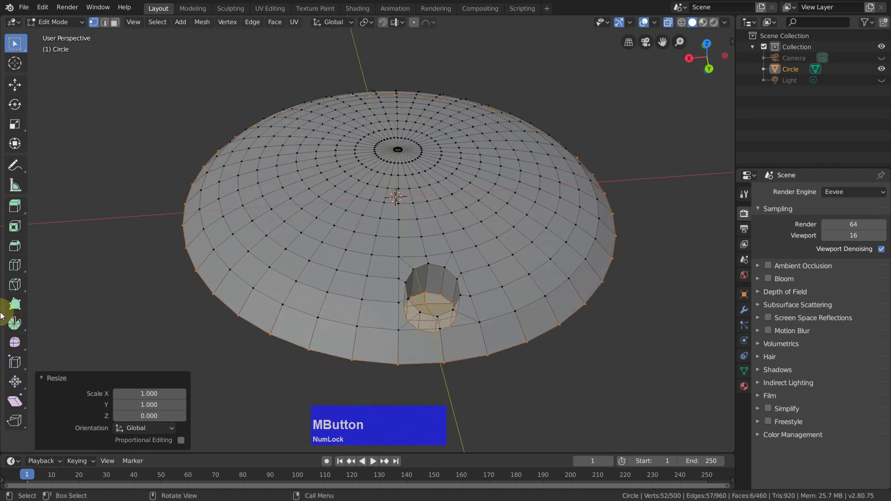
Select the socket's boundary loop and wall faces, then switch to edge selection
scroll("up", 3)
middle_click(406, 310)
middle_click(344, 222)
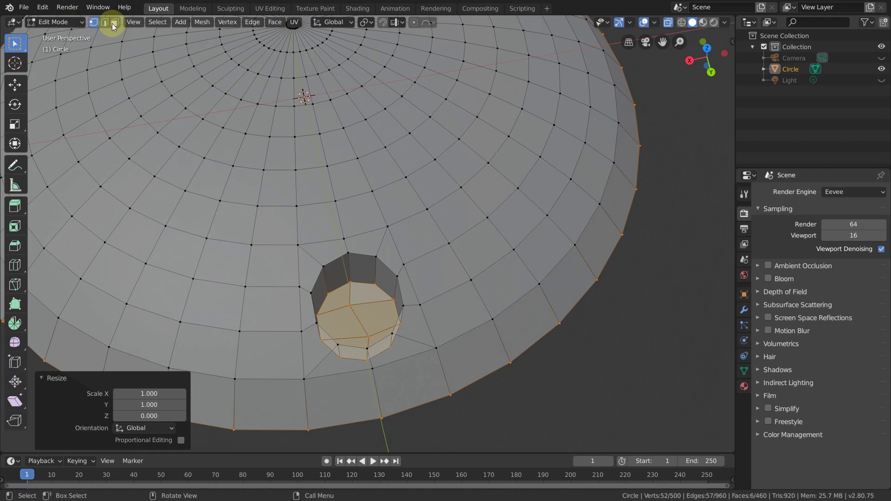
left_click(163, 25)
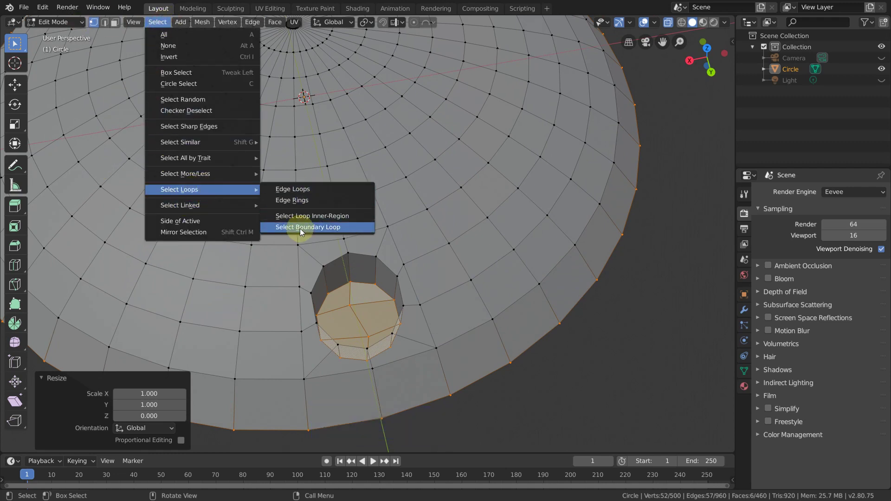
left_click(302, 231)
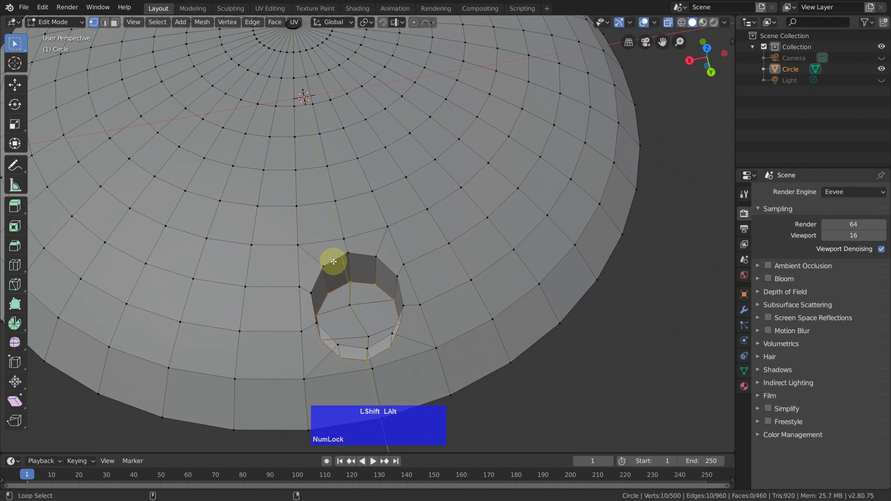
left_click(334, 260)
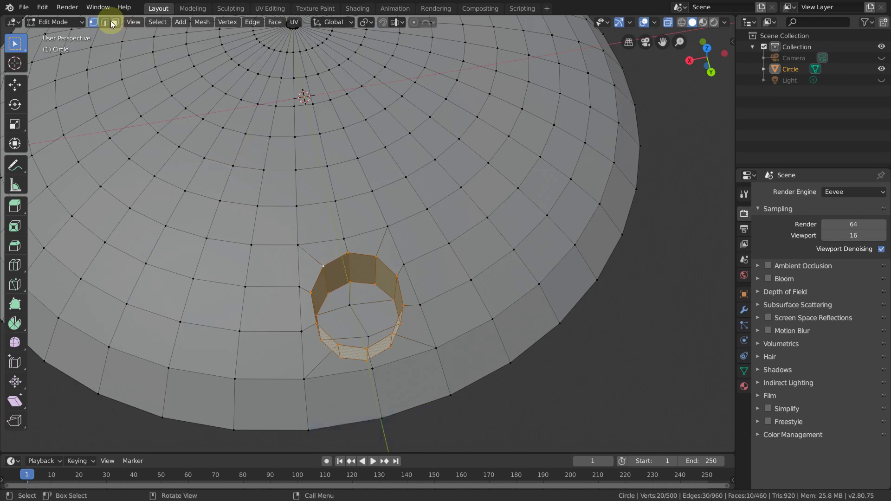
left_click(106, 25)
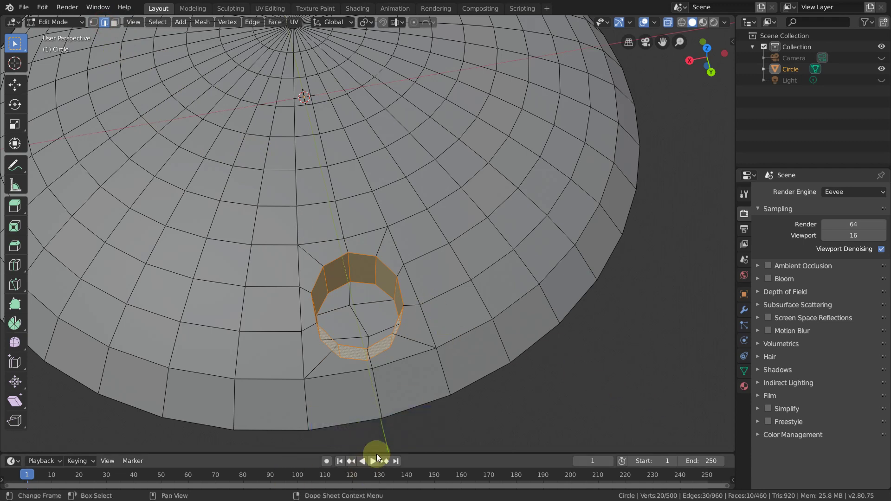
Start a bevel on the socket edges and cancel it
key("ctrl+Num_Lock")
key("ctrl+b")
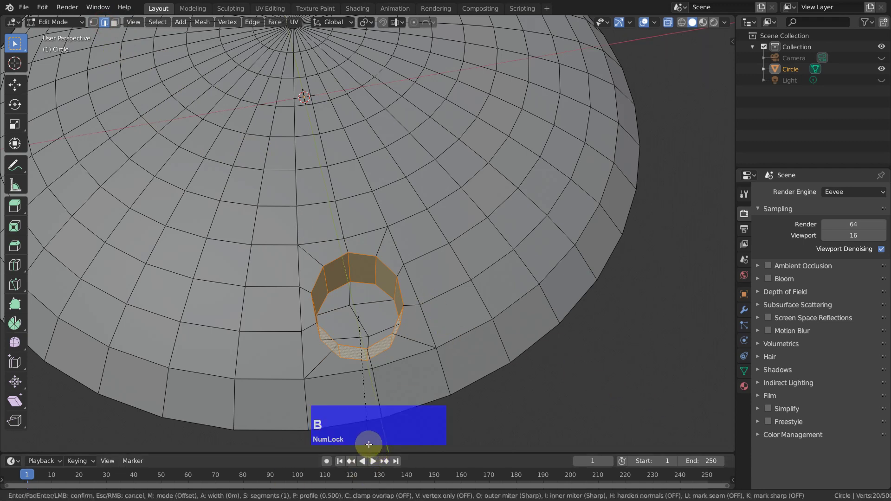
right_click(370, 443)
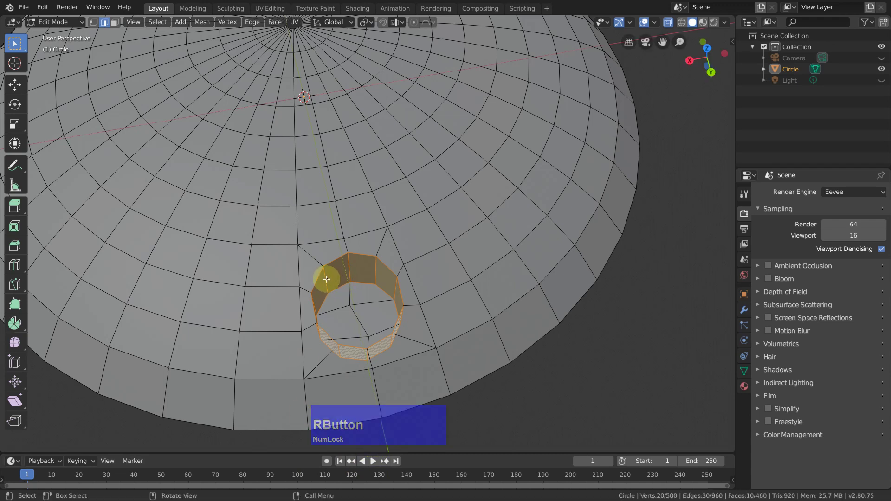
Select both rim edge loops of the socket hole, 20 edges in all
left_click(347, 296)
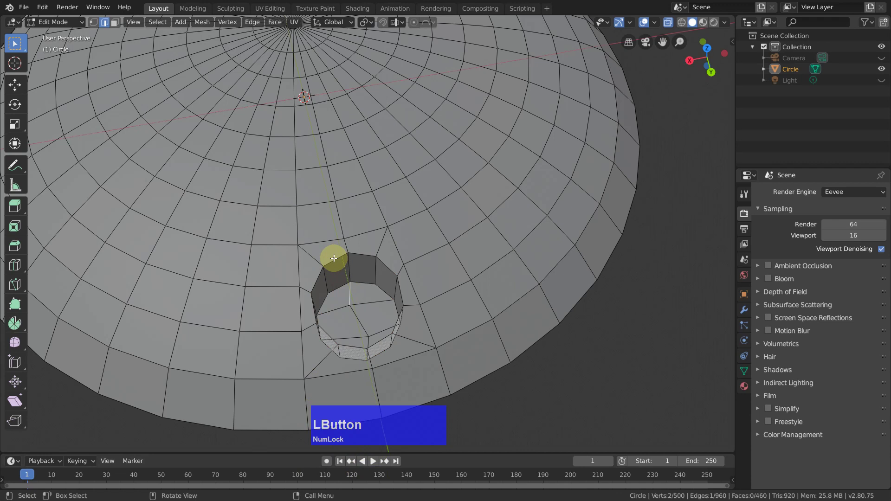
left_click(335, 257)
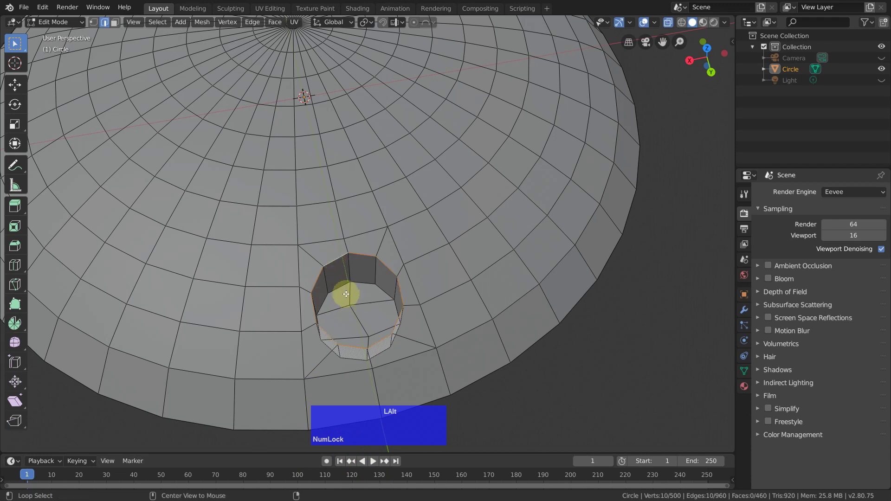
left_click(341, 286)
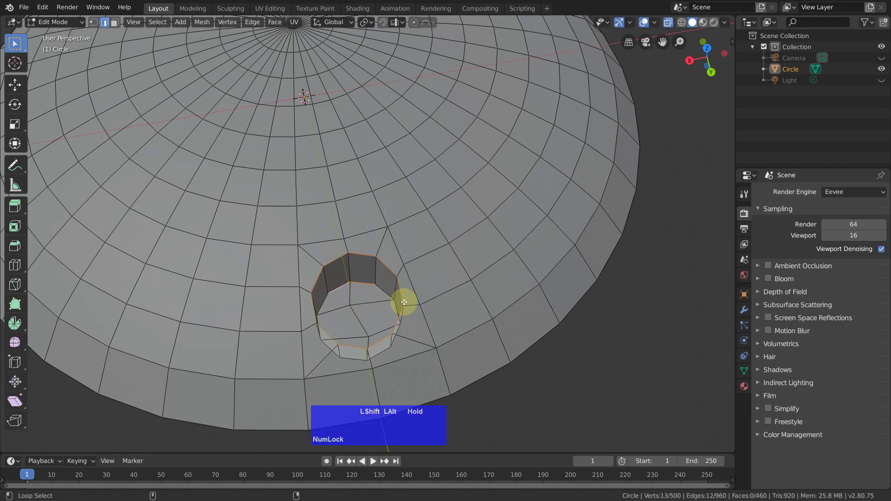
left_click(387, 291)
middle_click(364, 334)
middle_click(355, 334)
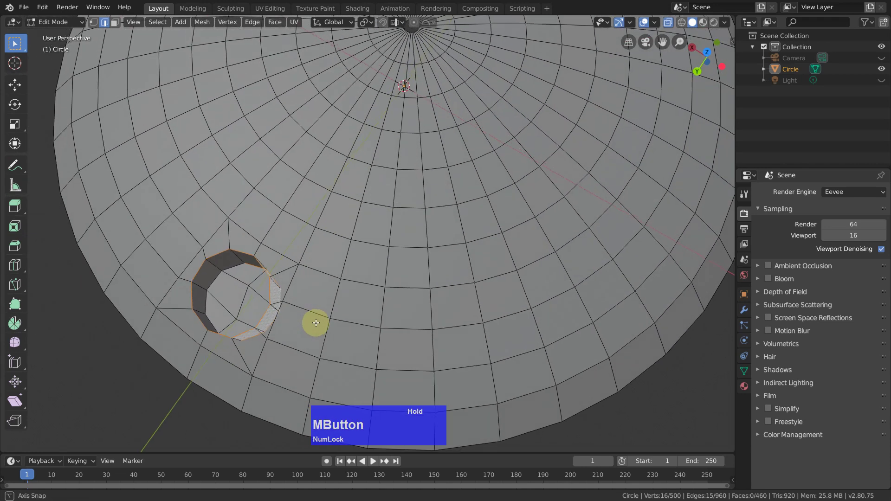
left_click(237, 266)
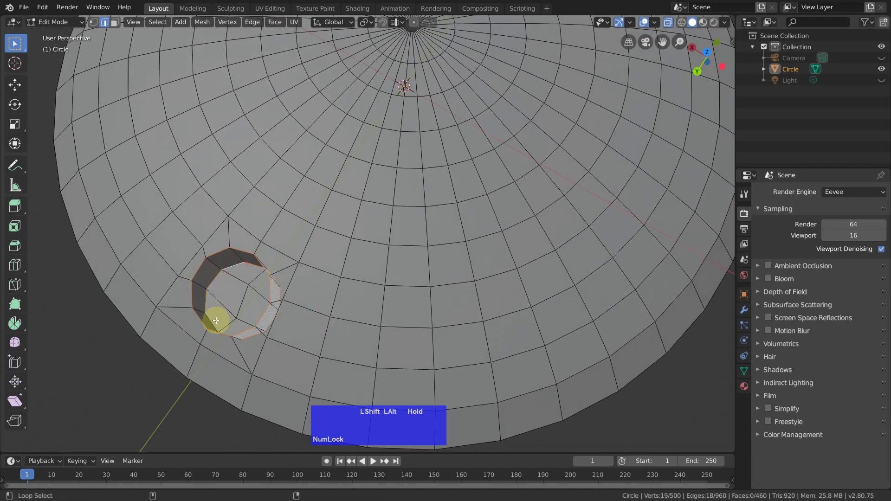
left_click(212, 319)
middle_click(306, 327)
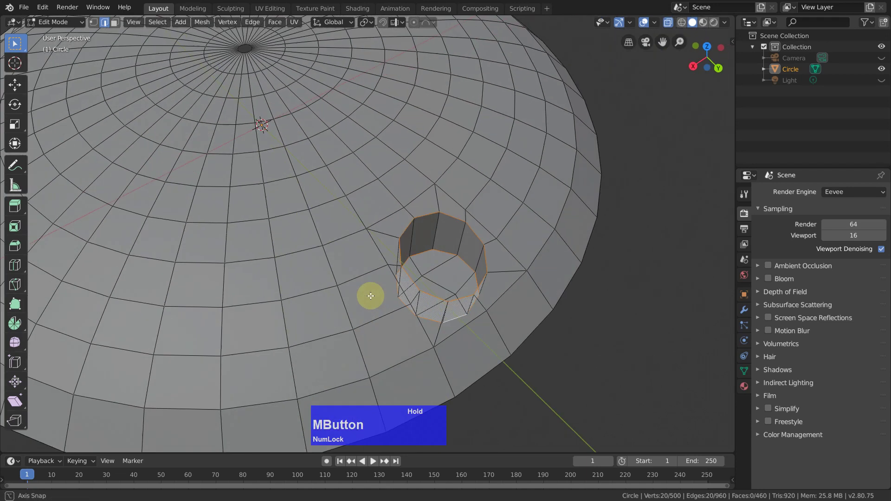
Bevel both socket rim loops about 5.8 mm wide with two segments, then clear the selection
key("ctrl+b")
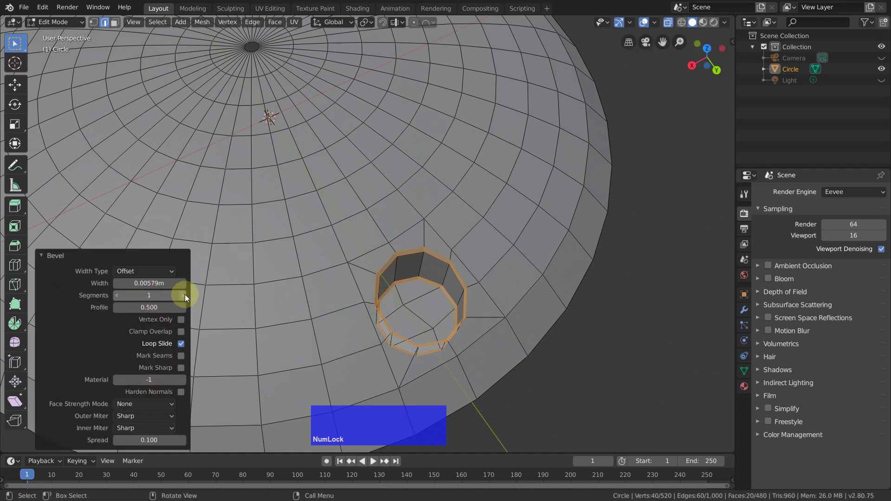
left_click(184, 300)
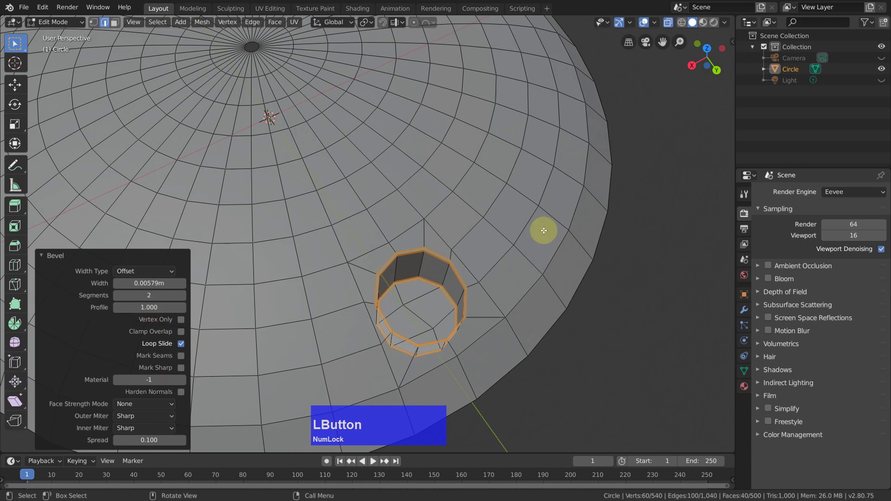
middle_click(449, 292)
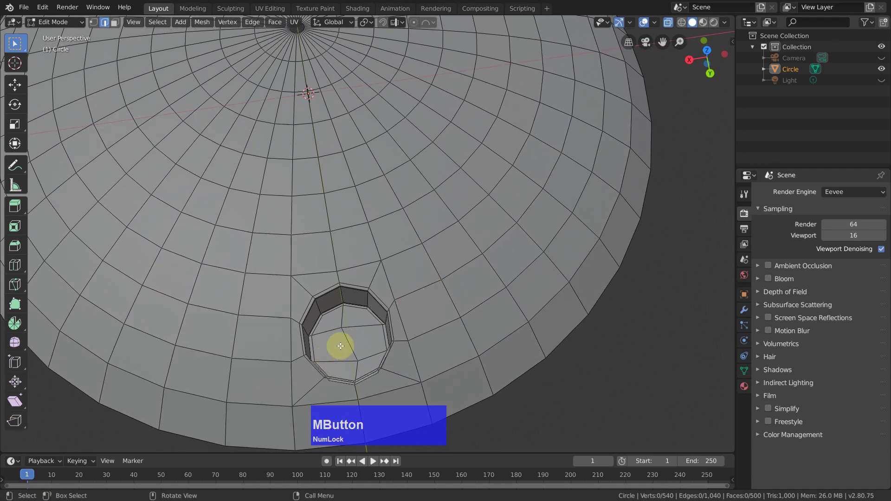
left_click(350, 341)
Snap the 3D cursor to the socket's centre and return to Object Mode
middle_click(470, 332)
key("shift+s")
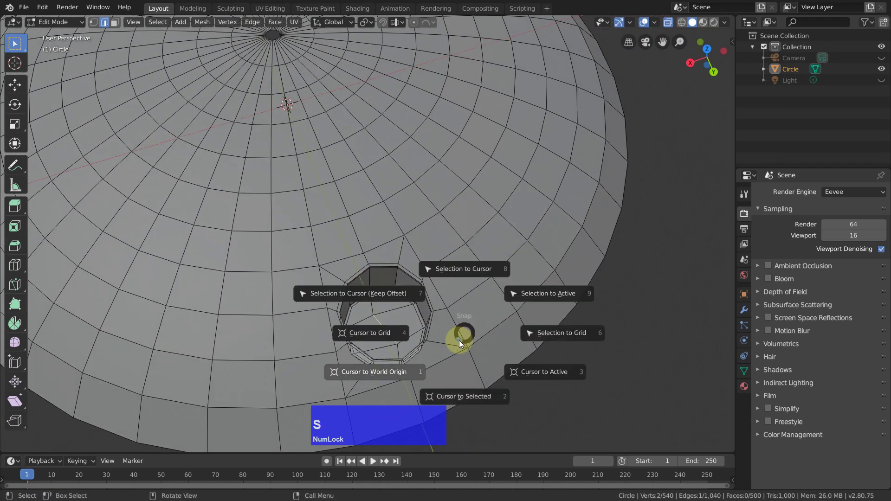
left_click(468, 354)
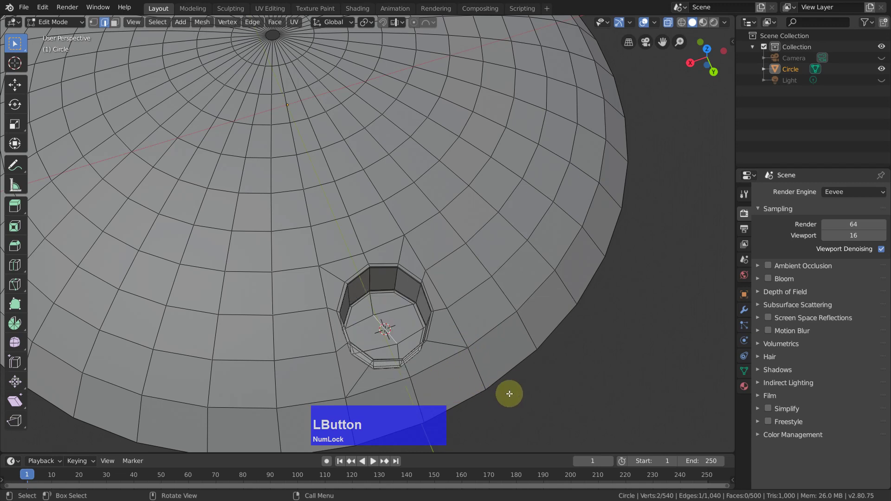
key("Tab")
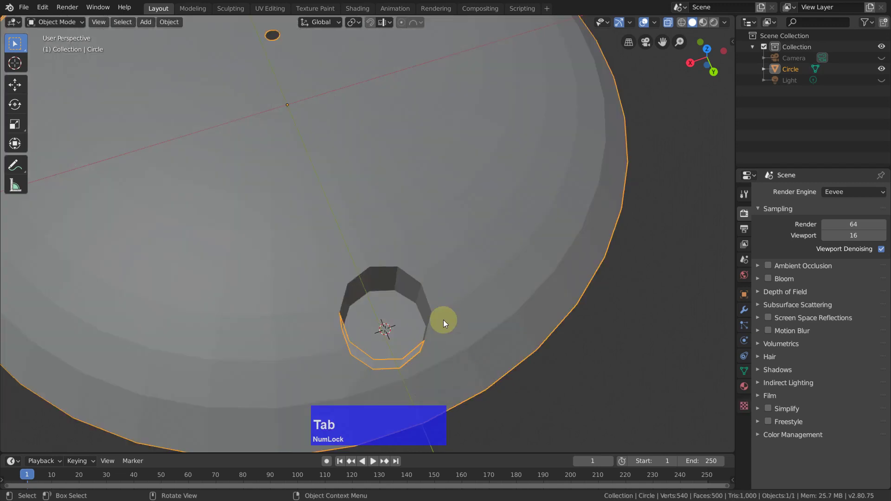
middle_click(483, 317)
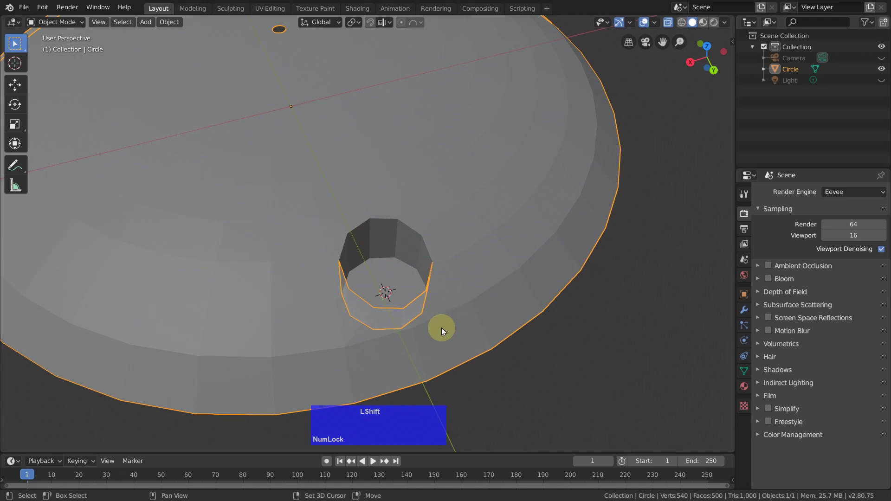
Add a cylinder with 6 vertices at the 3D cursor in the socket
key("shift+a")
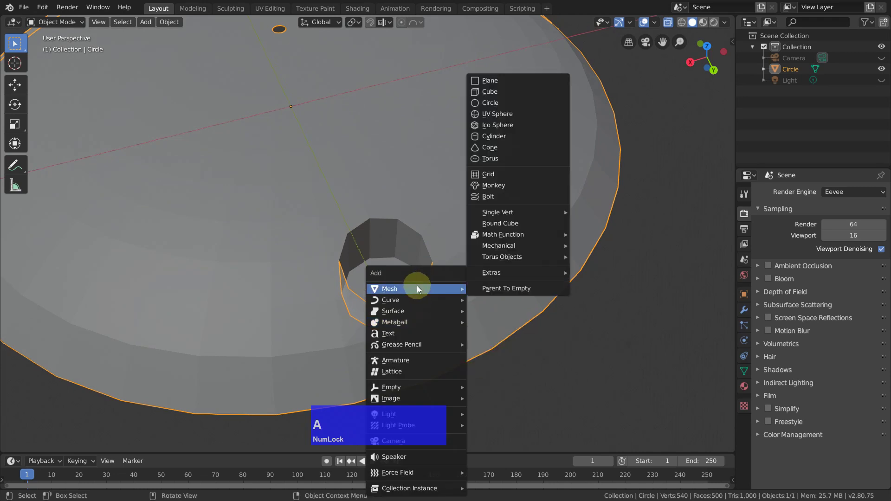
left_click(499, 139)
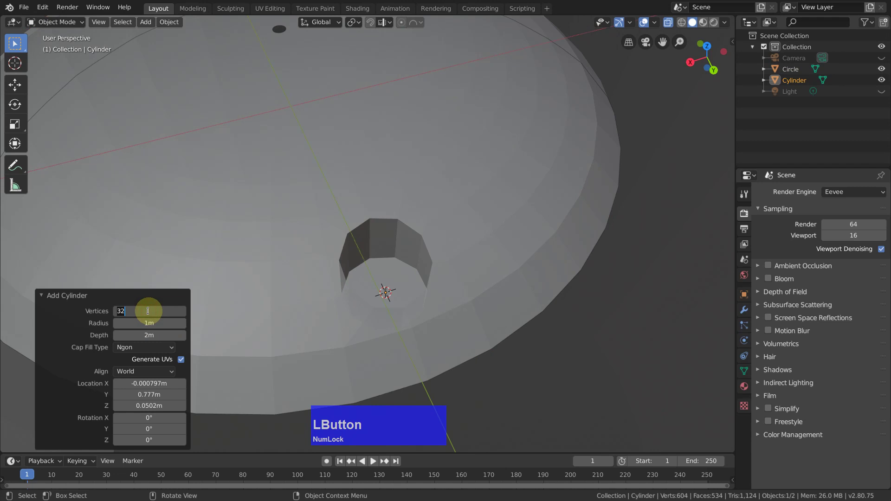
key("6")
key("Return")
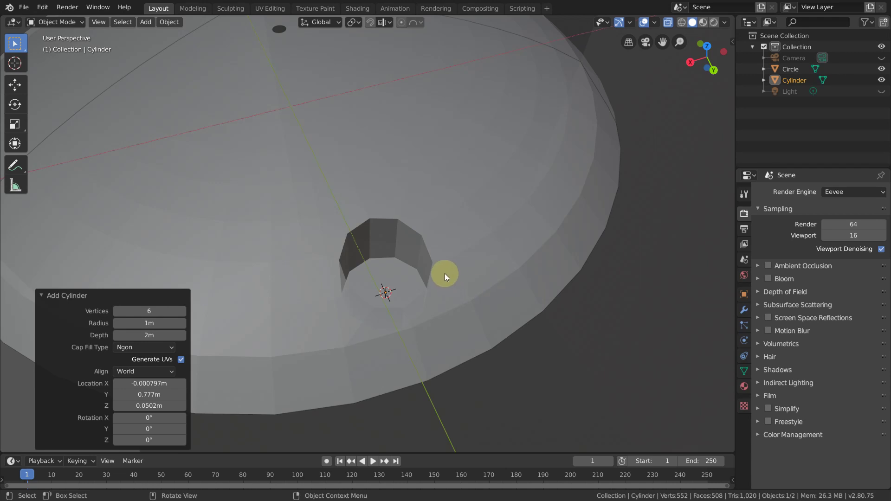
scroll("down", 3)
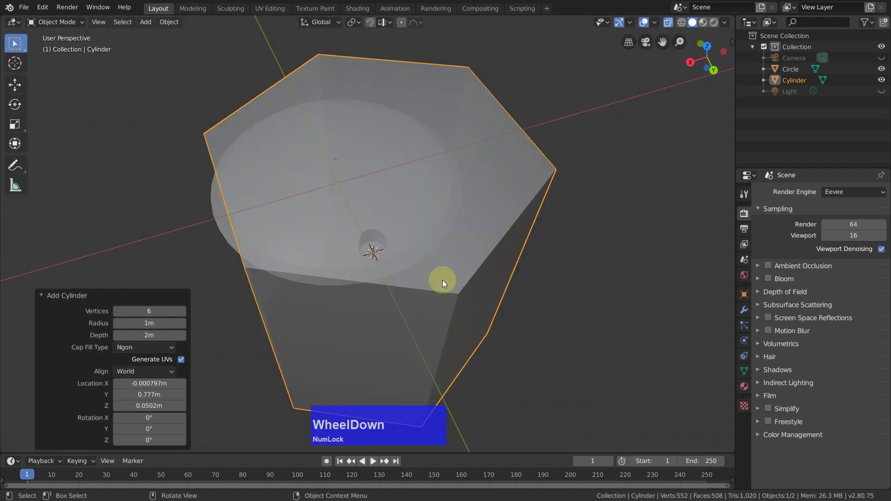
scroll("up", 3)
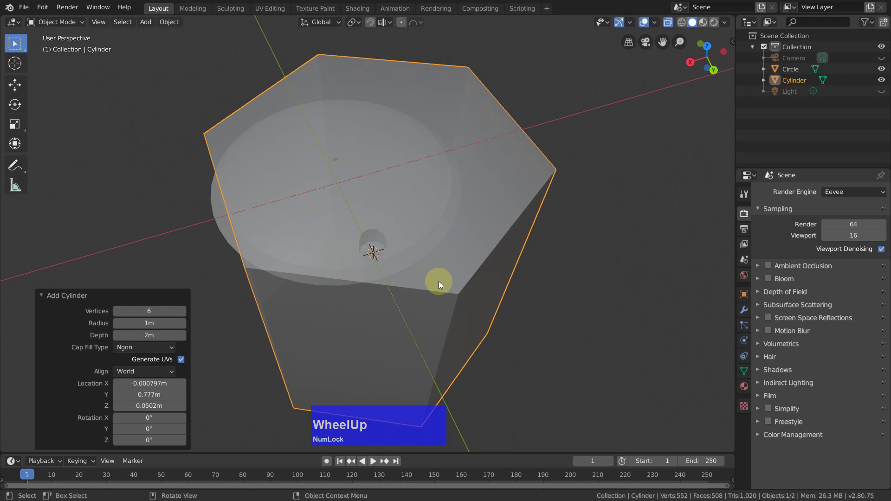
Scale the hexagonal cylinder down to 0.097 so it sits in the hole
key("s")
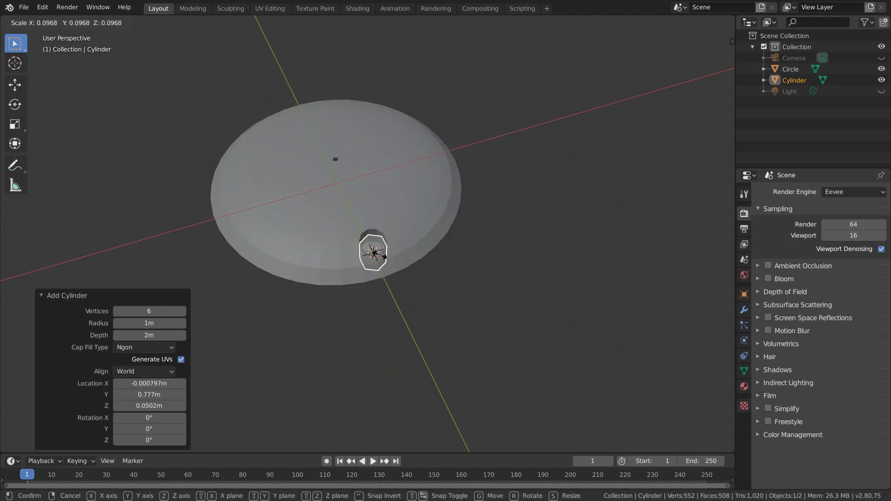
left_click(383, 257)
middle_click(505, 244)
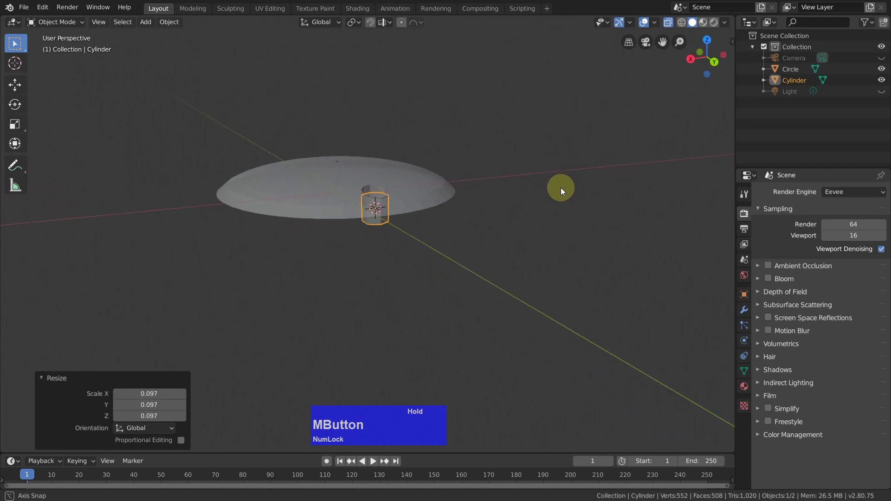
In Edit Mode, delete the hexagonal cylinder's bottom face
key("Tab")
scroll("up", 3)
middle_click(412, 263)
middle_click(423, 313)
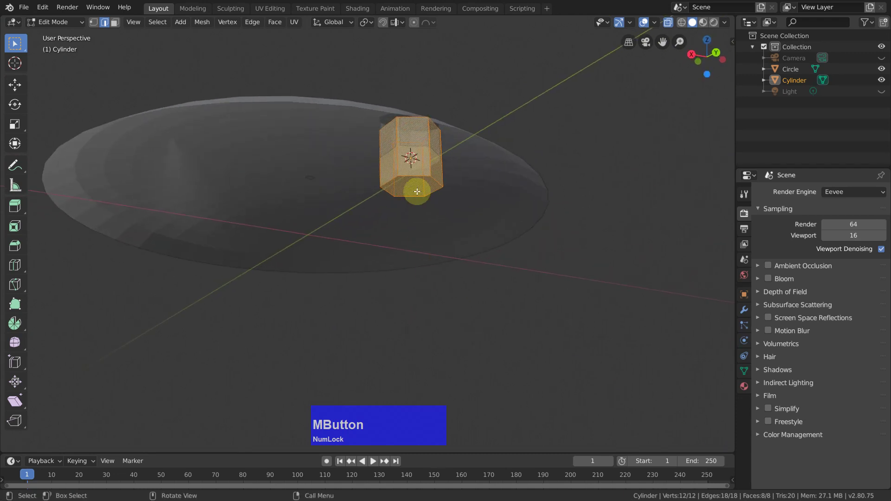
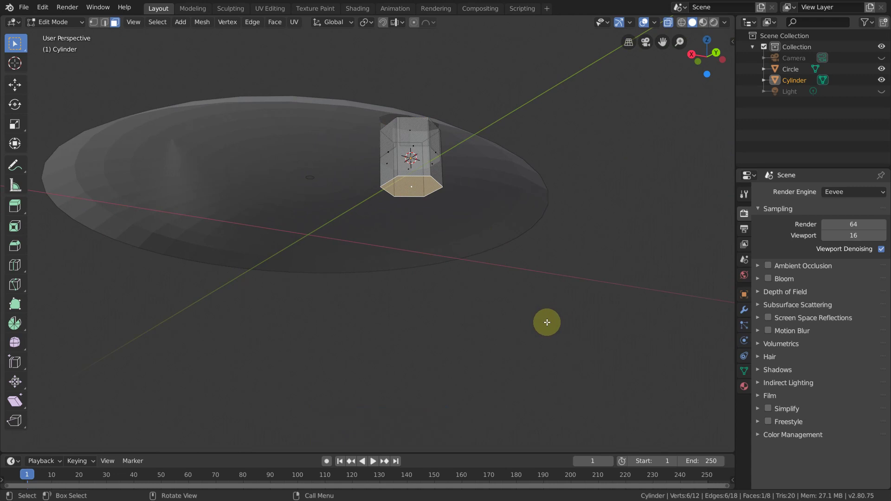
key("x")
left_click(545, 330)
Turn X-ray off and orbit to inspect the open hexagon in the socket
middle_click(538, 185)
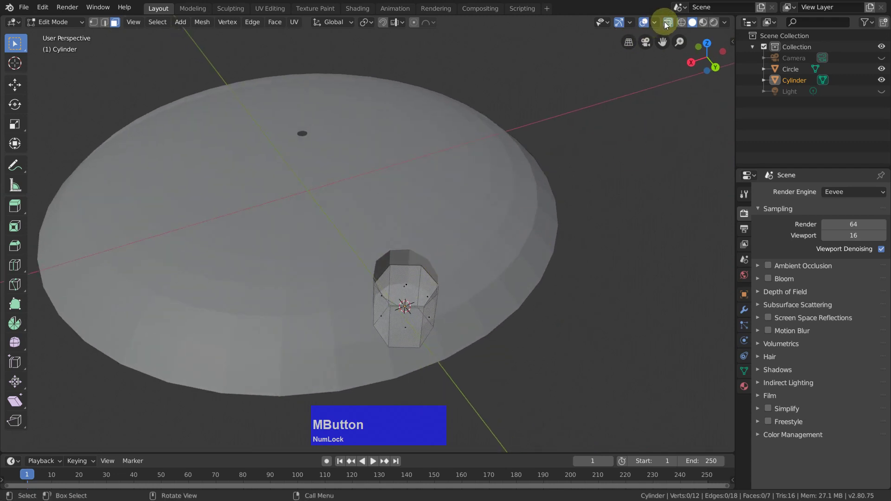
left_click(671, 25)
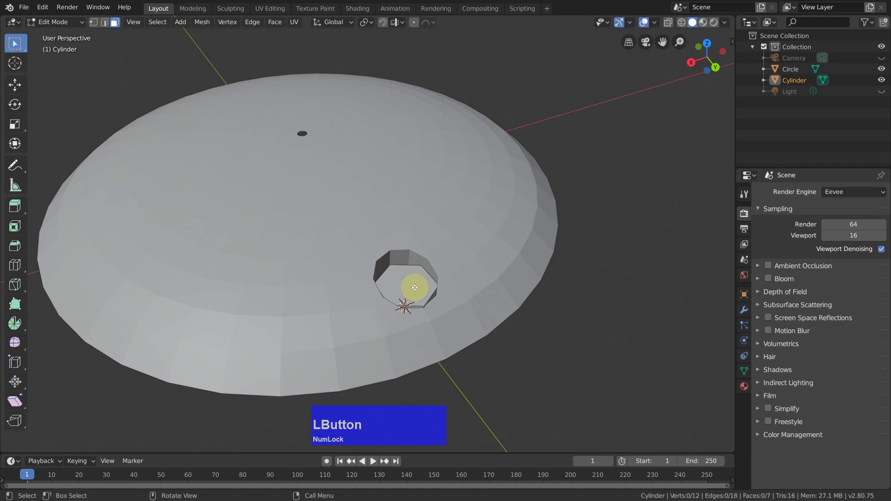
scroll("up", 3)
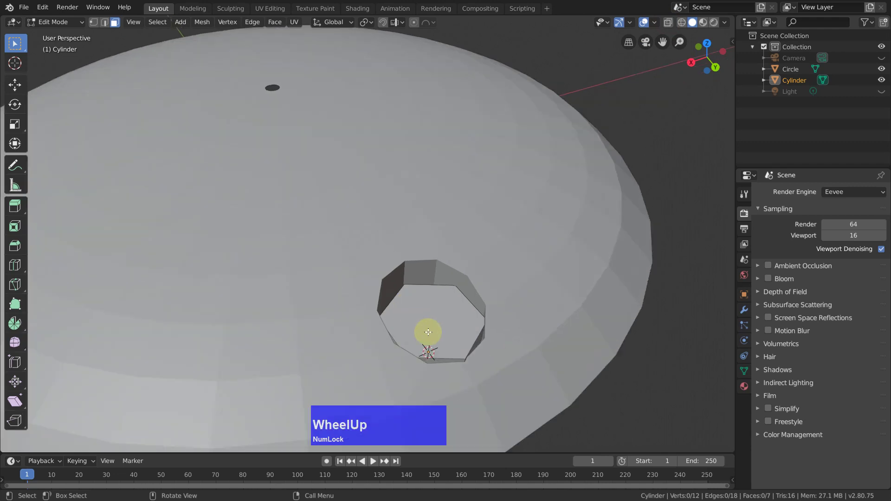
middle_click(404, 304)
middle_click(421, 235)
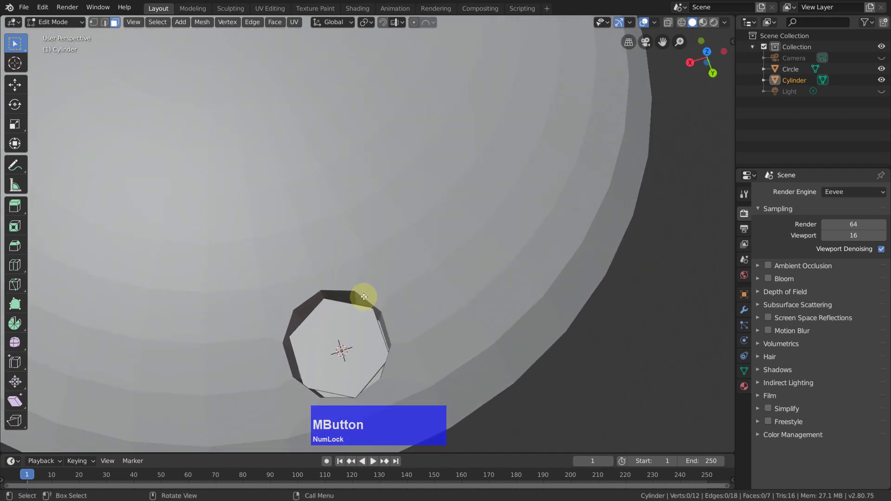
From top view, try scaling only the hexagon's top face and cancel it
key("KP_7")
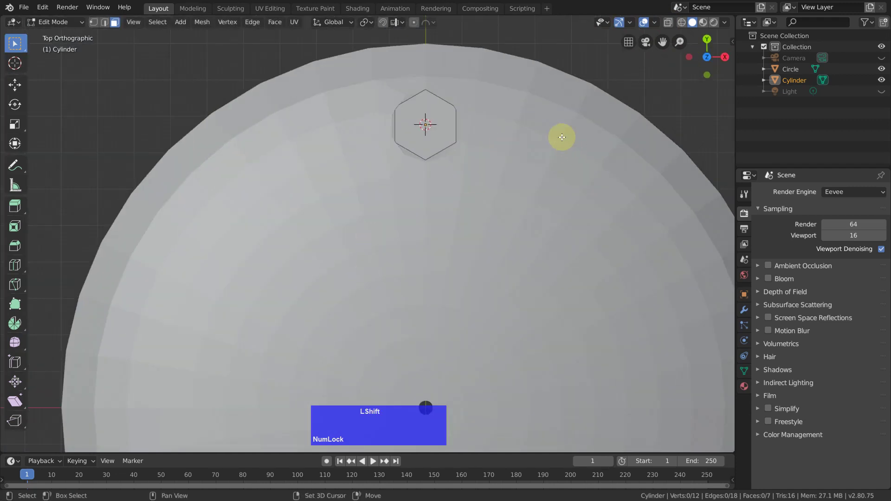
scroll("up", 3)
left_click(357, 238)
key("s")
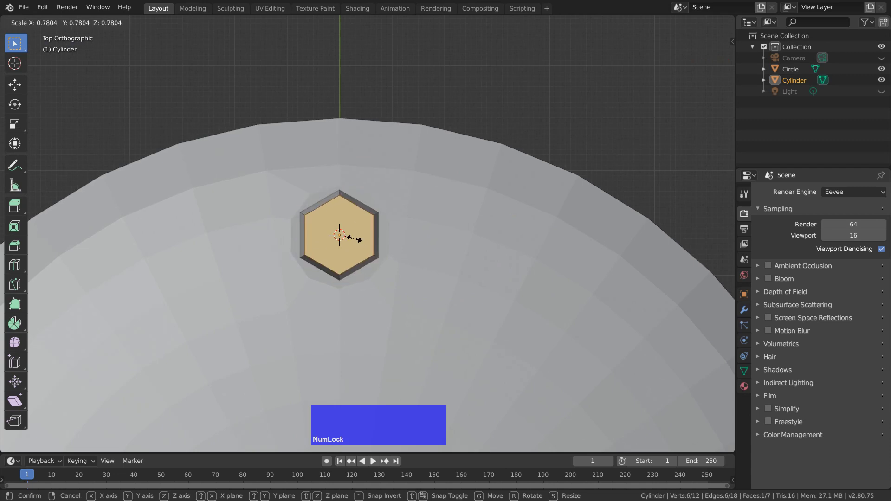
right_click(357, 237)
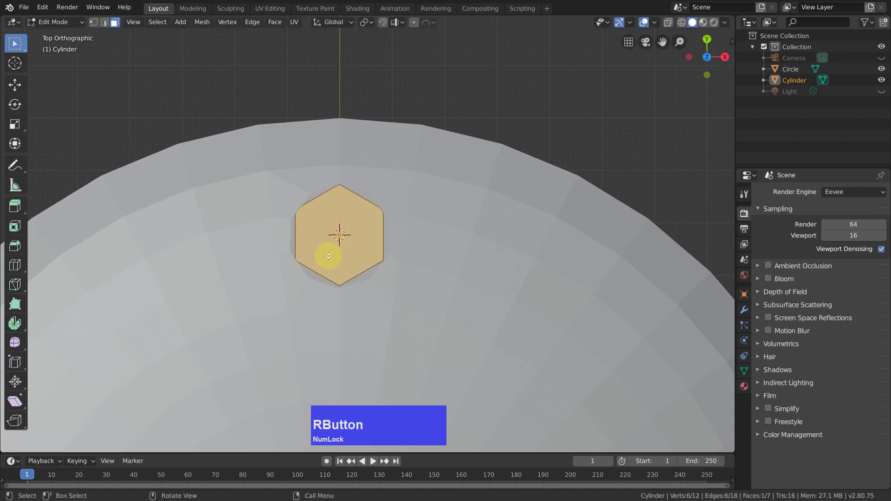
Scale the whole linked hexagonal cylinder to 0.836 inside the socket, then deselect and view from top
key("l")
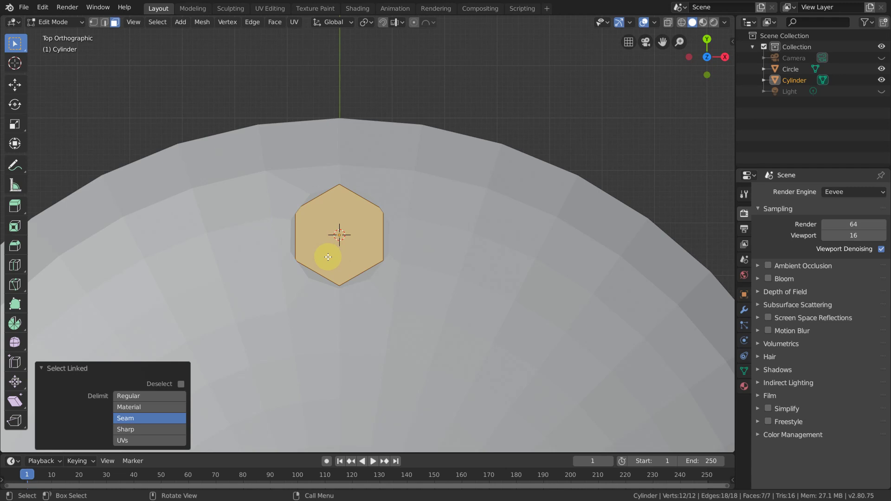
key("s")
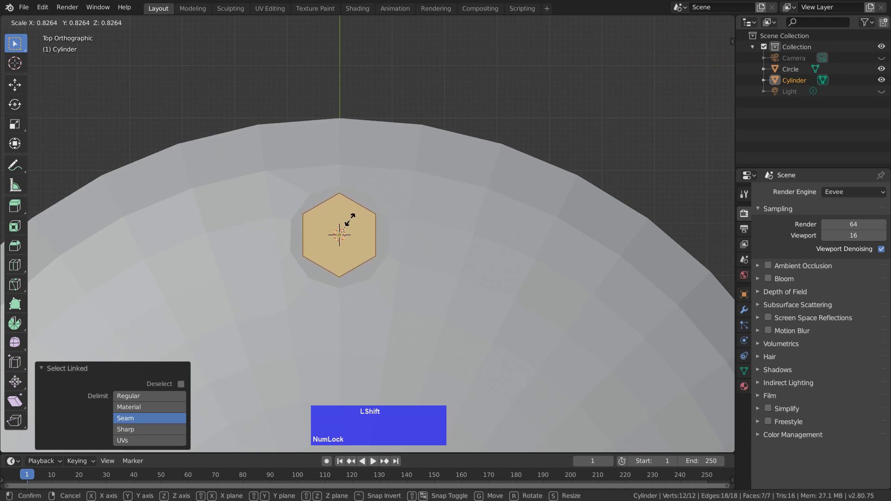
left_click(350, 221)
left_click(502, 79)
middle_click(567, 154)
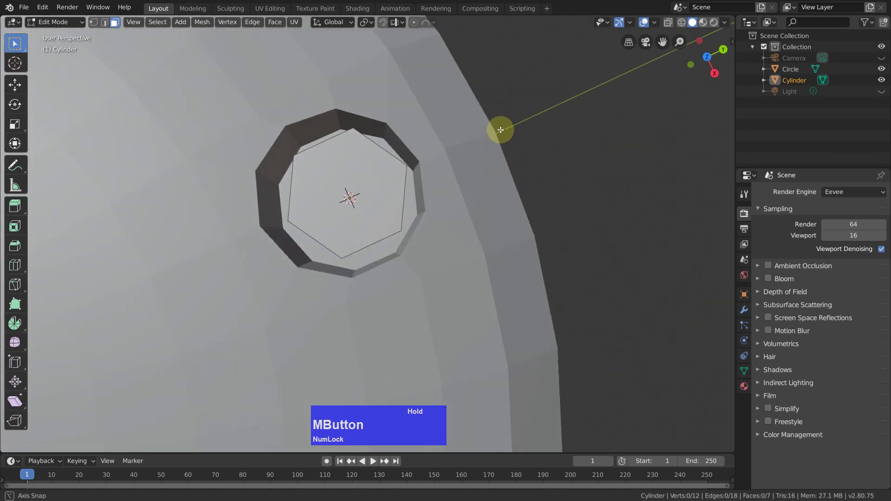
key("KP_7")
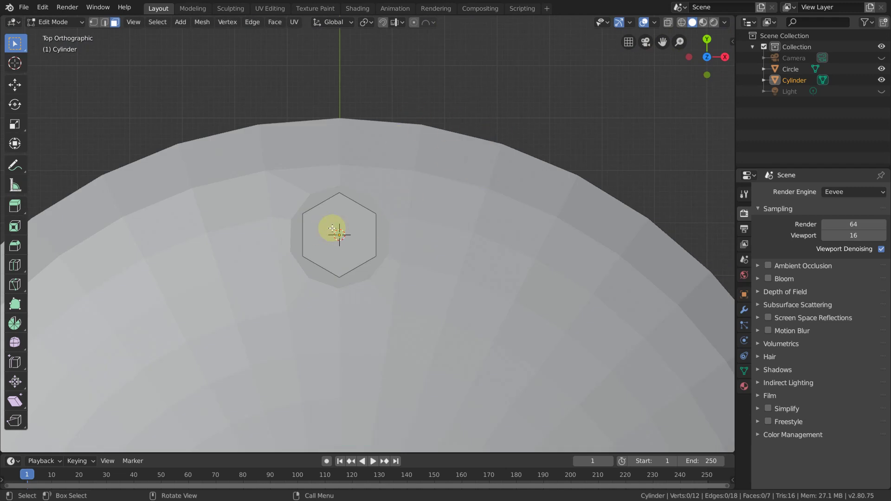
scroll("down", 3)
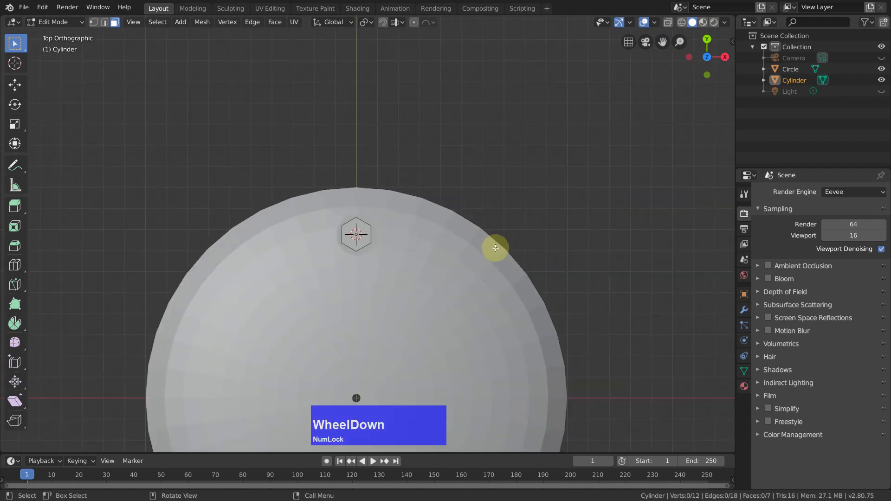
In Object Mode select the disc and cylinder together, then edit both meshes at once
key("Tab")
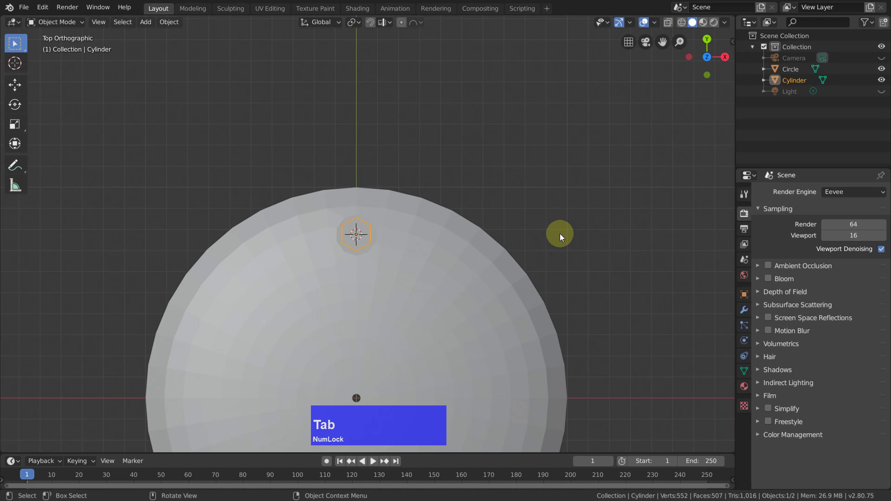
key("a")
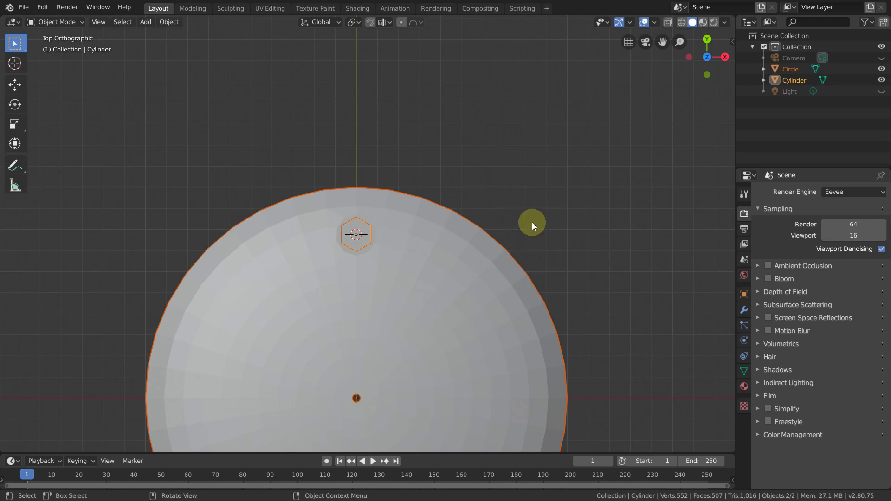
key("Tab")
Bevel the linked hexagon's edges about 0.068 m wide with two segments
scroll("up", 3)
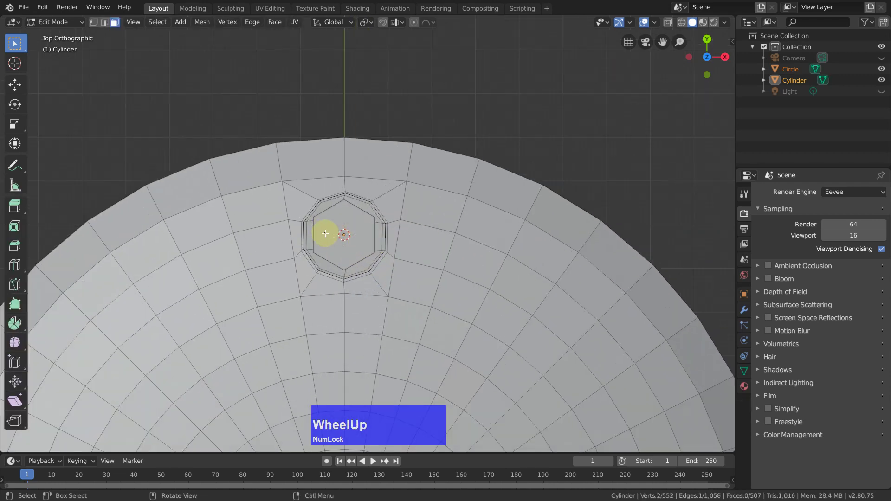
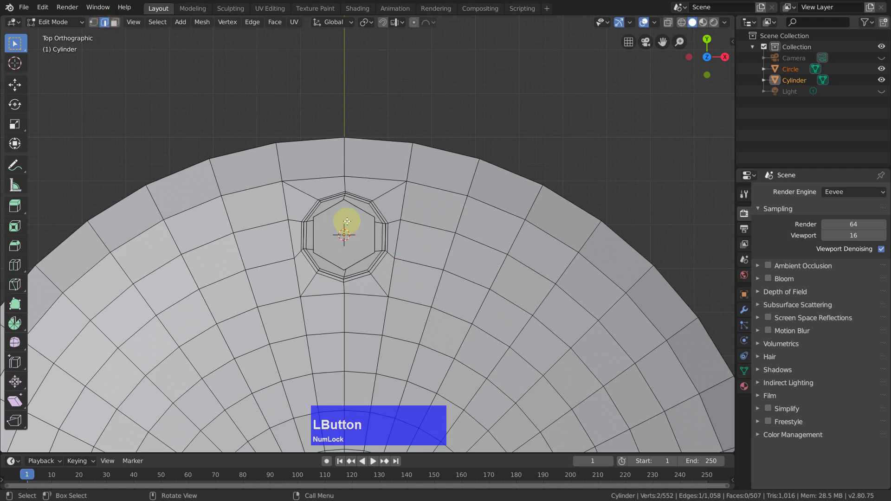
key("3")
left_click(351, 221)
key("l")
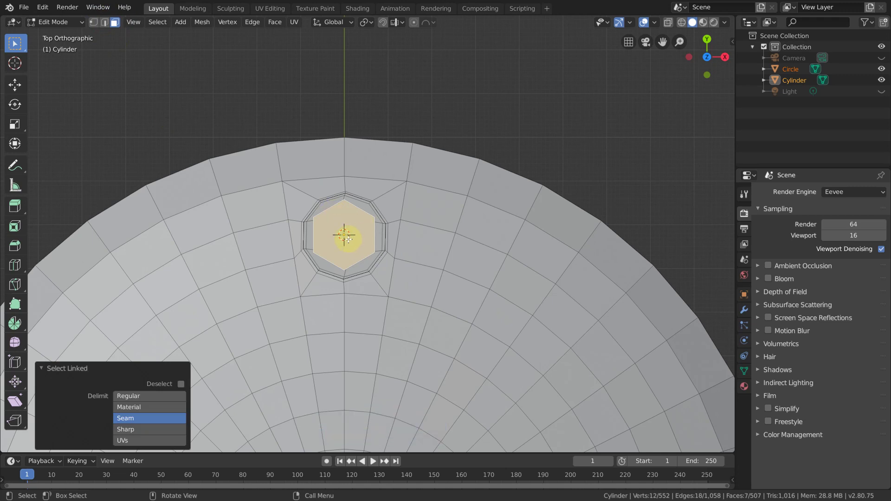
key("ctrl+Num_Lock")
key("ctrl+b")
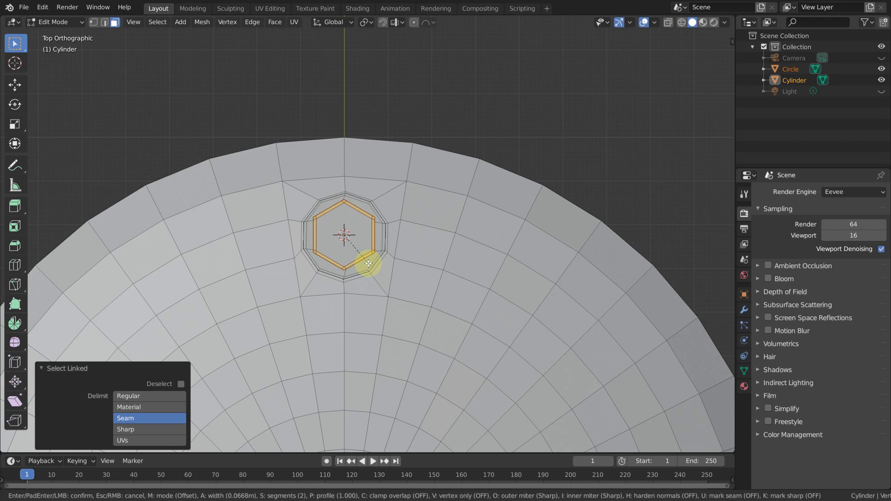
left_click(369, 262)
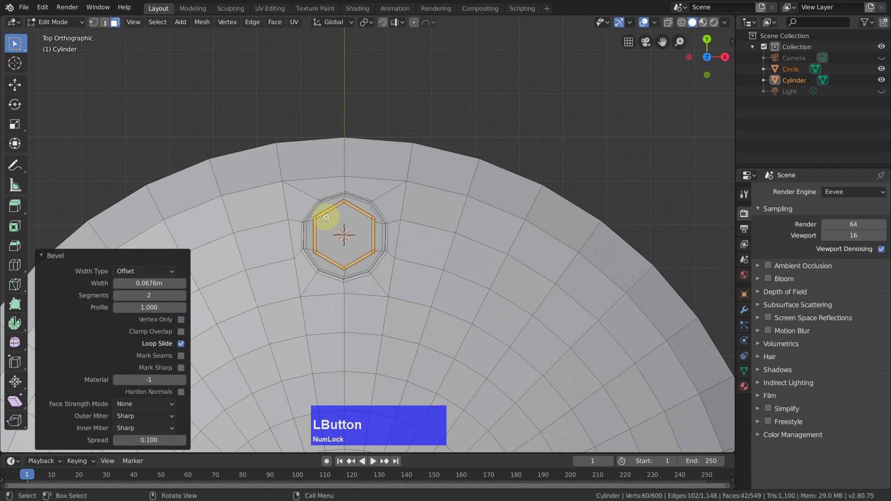
Clear the bevelled-edge selection and inspect the hex socket walls from several angles
scroll("up", 3)
middle_click(349, 219)
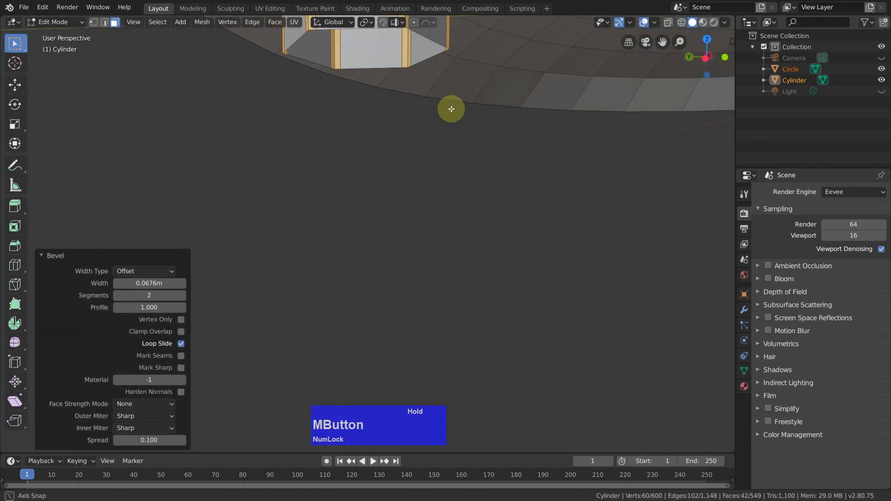
scroll("down", 3)
scroll("up", 3)
key("Escape")
left_click(98, 120)
middle_click(422, 215)
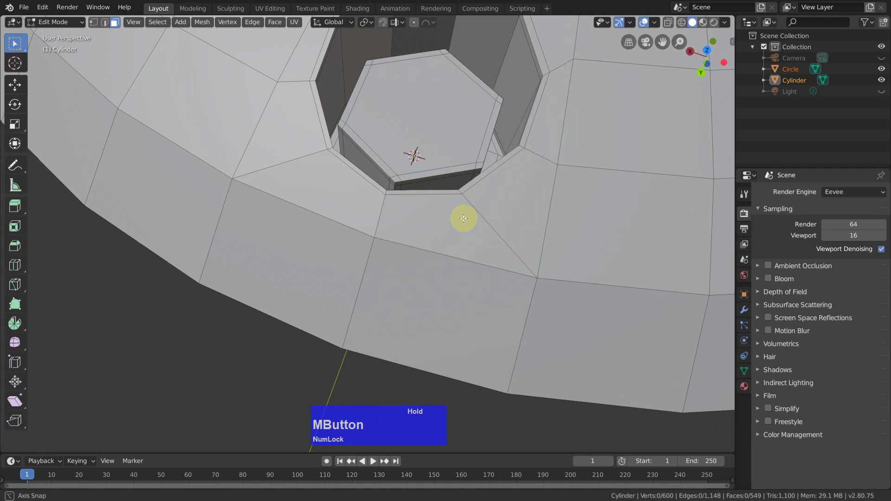
Back in Object Mode, select everything and combine the hexagon and disc into one Cylinder object (Ctrl+J)
key("Tab")
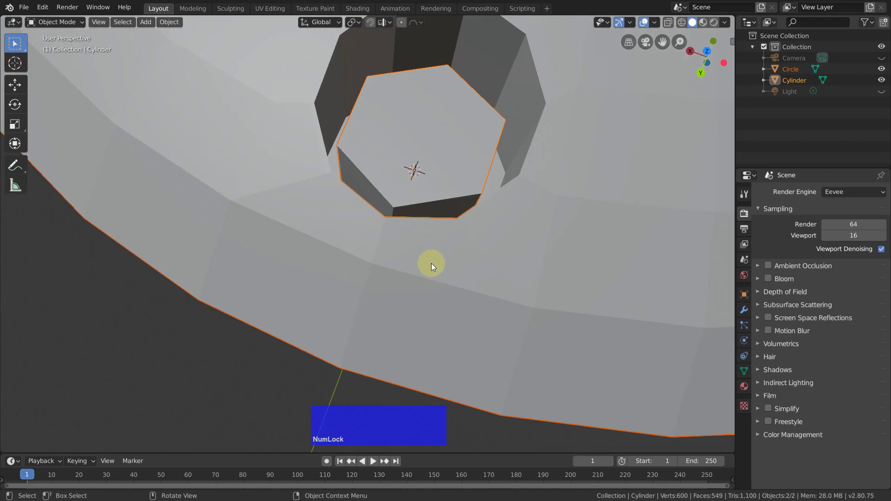
key("a")
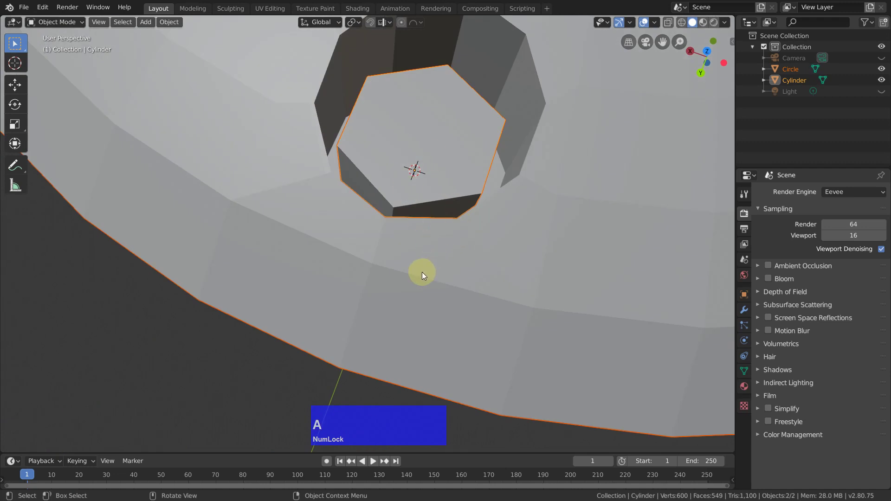
key("ctrl+j")
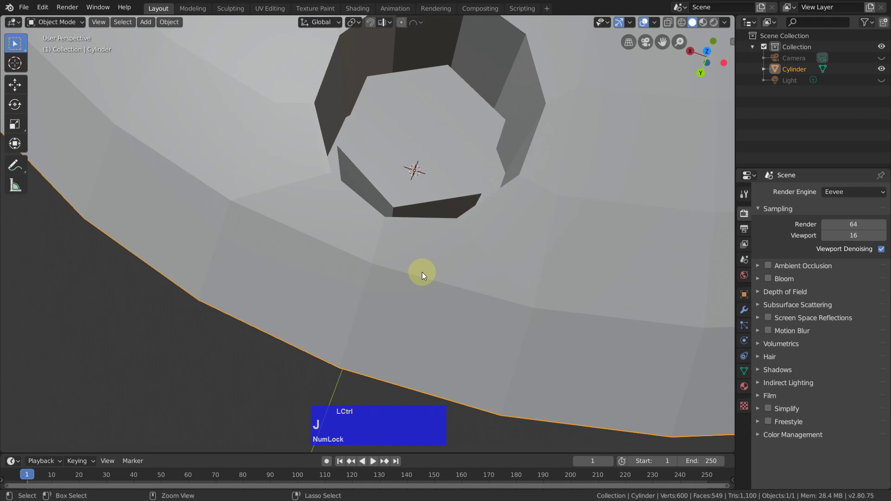
scroll("down", 3)
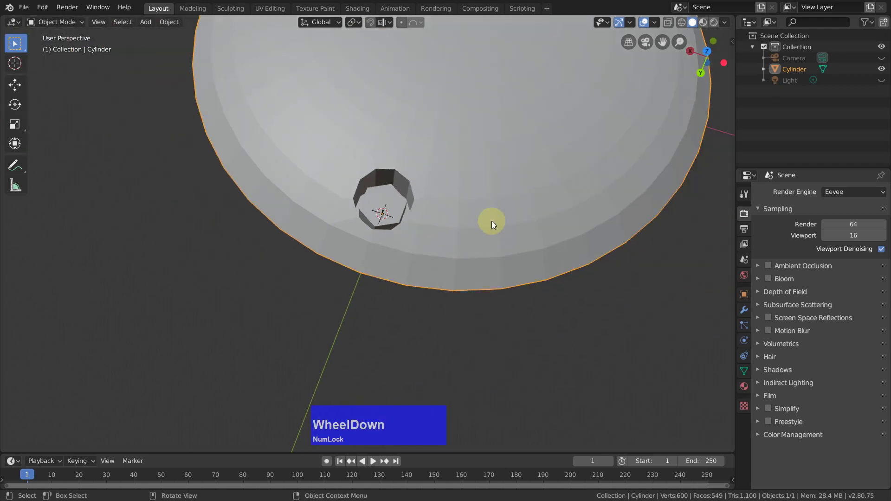
middle_click(434, 206)
Shade the disc smooth, add a Subdivision Surface modifier set to level 0, then return to flat shading
scroll("down", 3)
right_click(640, 140)
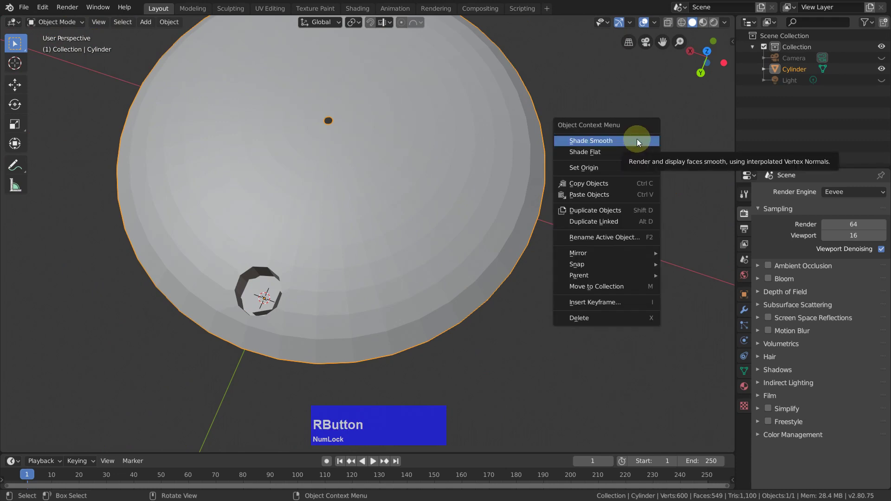
left_click(641, 138)
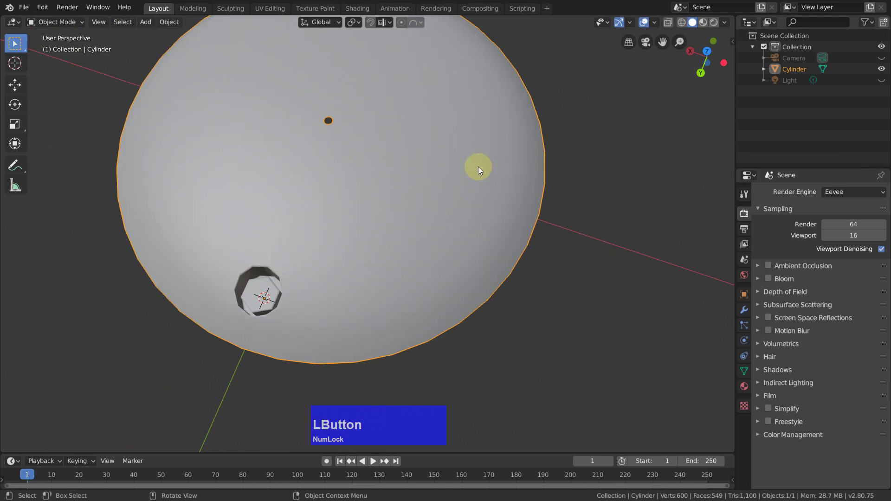
middle_click(443, 174)
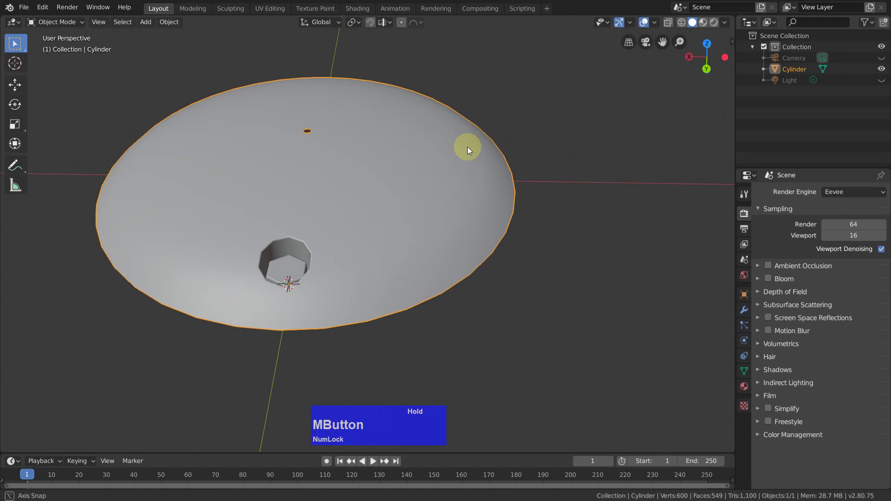
key("ctrl+2")
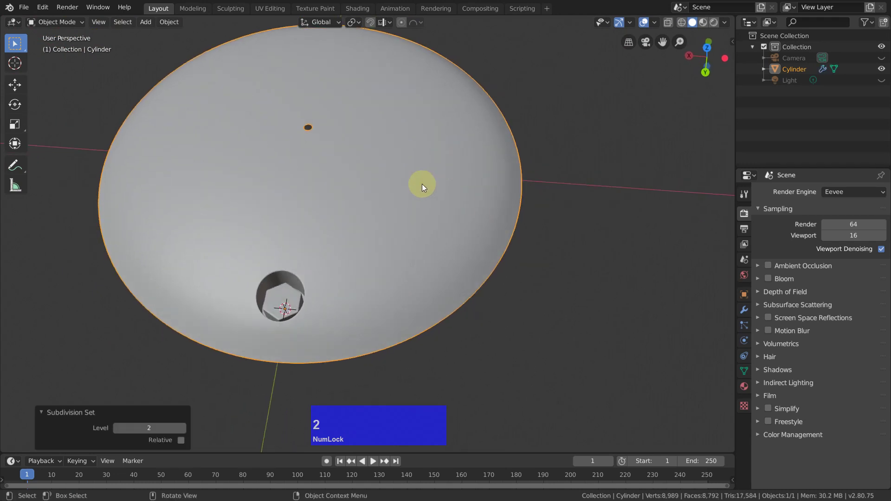
key("ctrl+0")
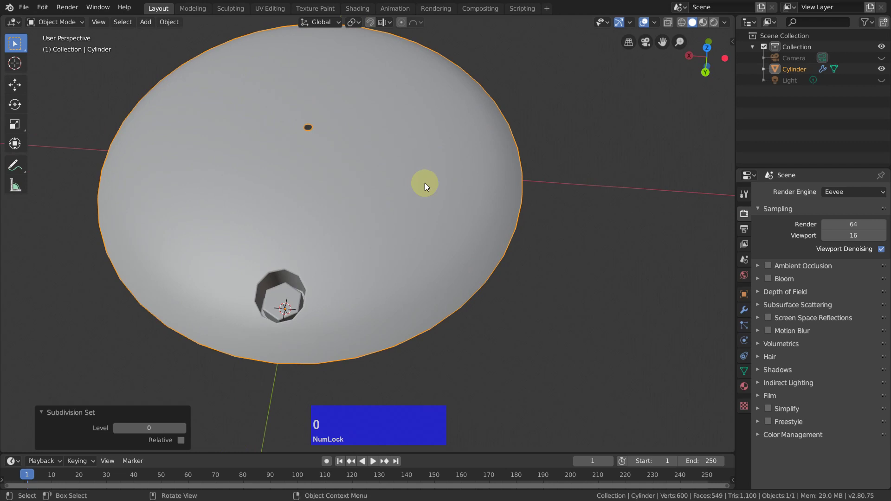
right_click(607, 106)
left_click(579, 119)
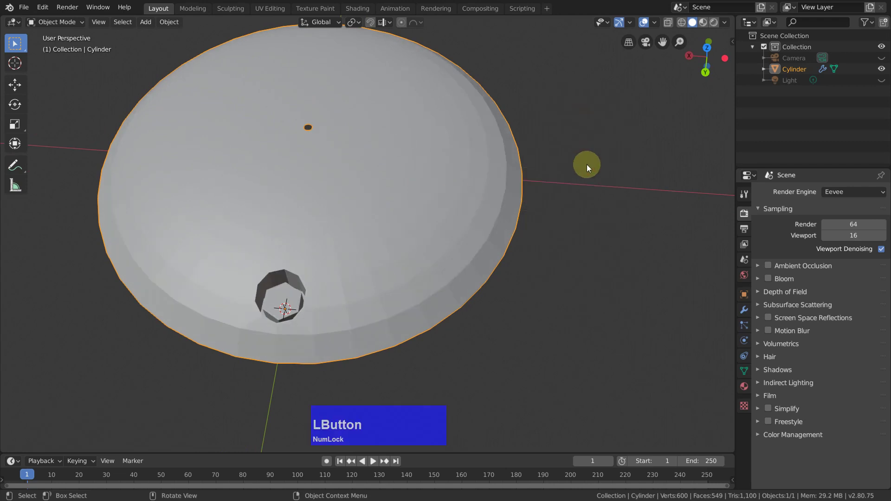
In Edit Mode from a top view, select two radial face strips from rim to centre (22 faces) for deletion
key("Tab")
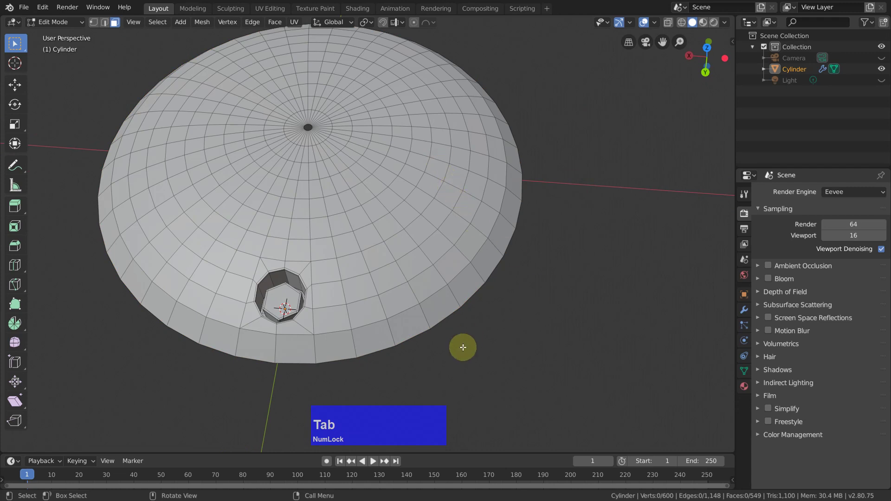
key("KP_7")
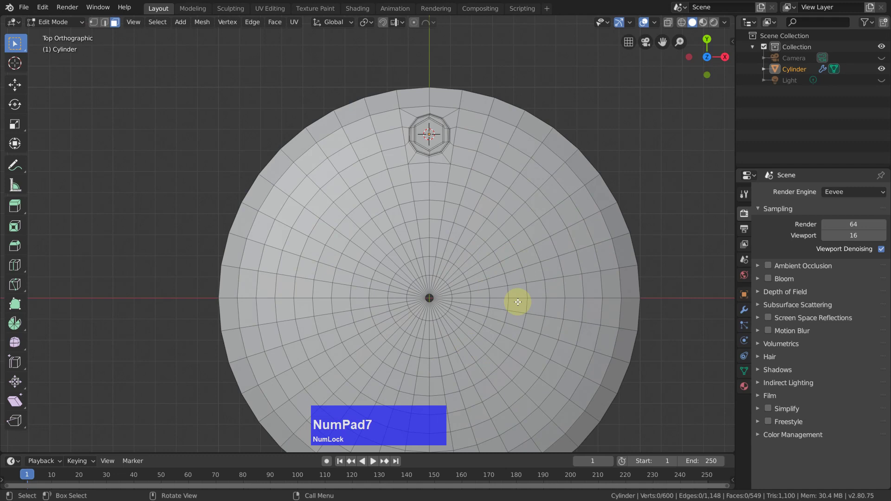
middle_click(442, 304)
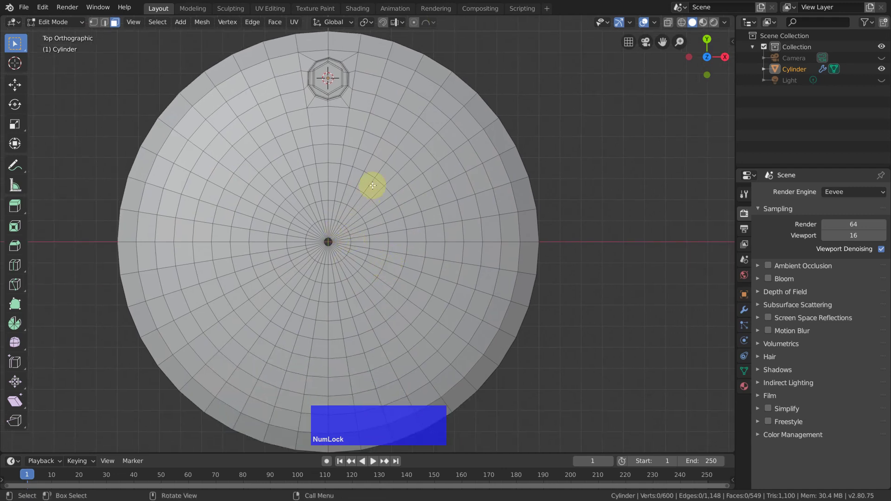
middle_click(367, 215)
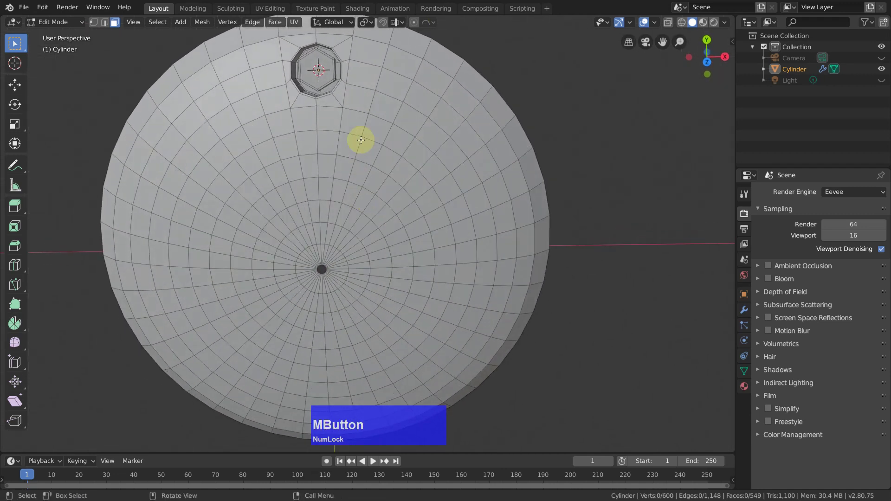
middle_click(378, 183)
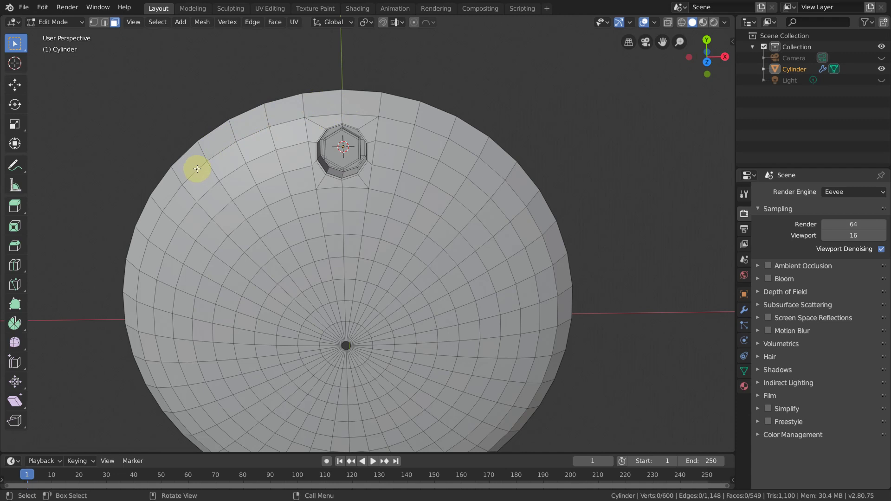
key("alt+Num_Lock")
left_click(197, 168)
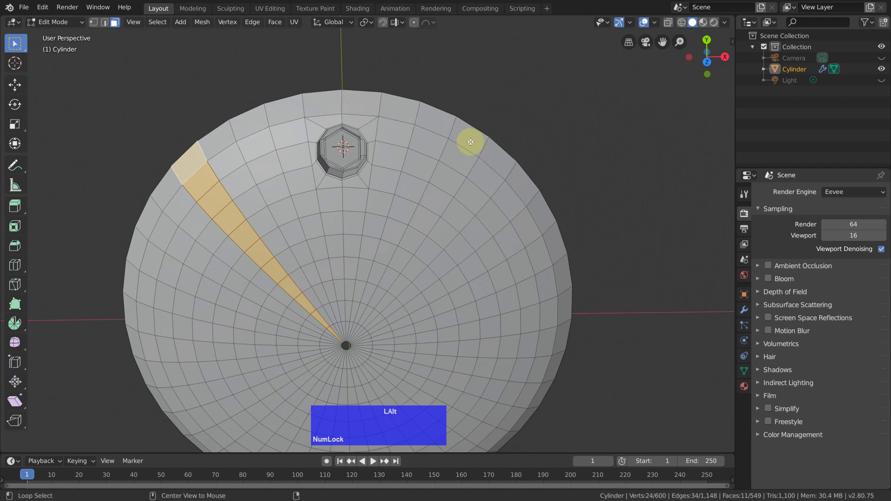
left_click(493, 165)
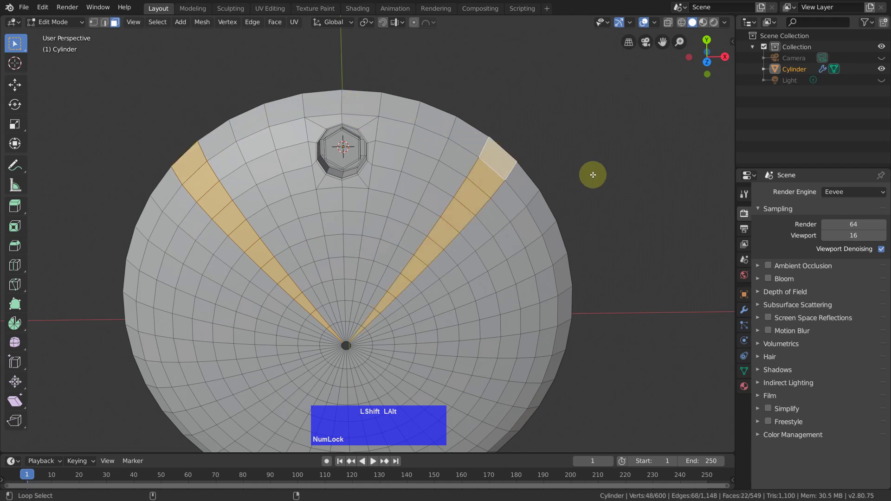
right_click(649, 153)
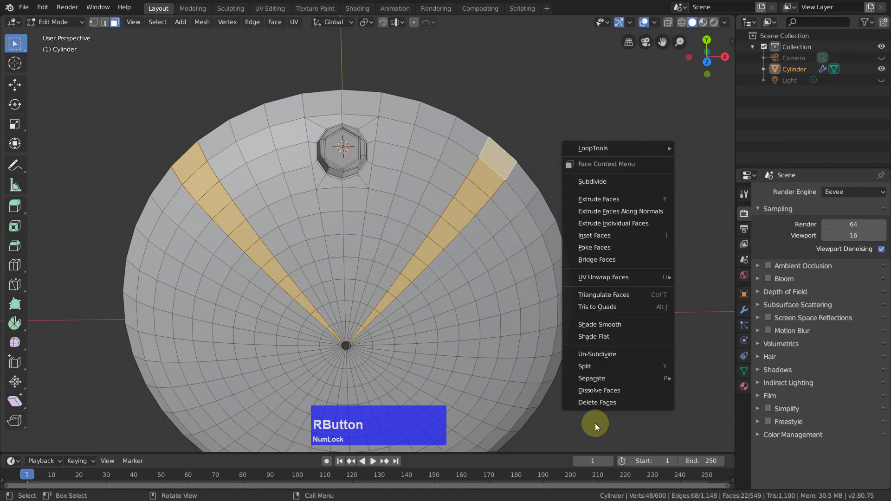
Select the large piece's linked faces and delete them, leaving only the 197-face socket wedge, viewed from top
left_click(605, 401)
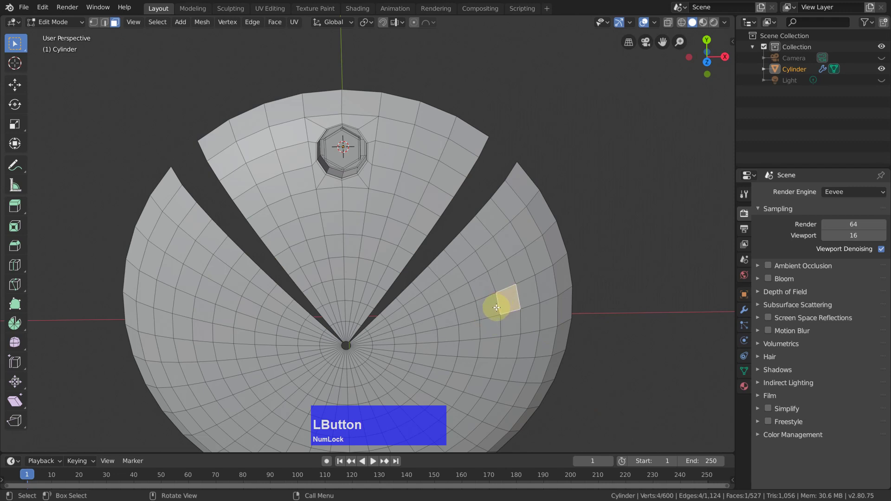
key("l")
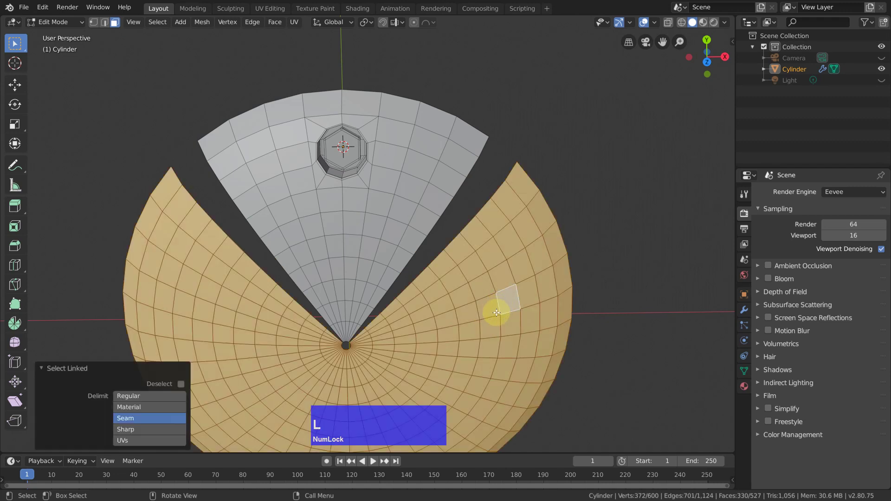
key("x")
left_click(497, 314)
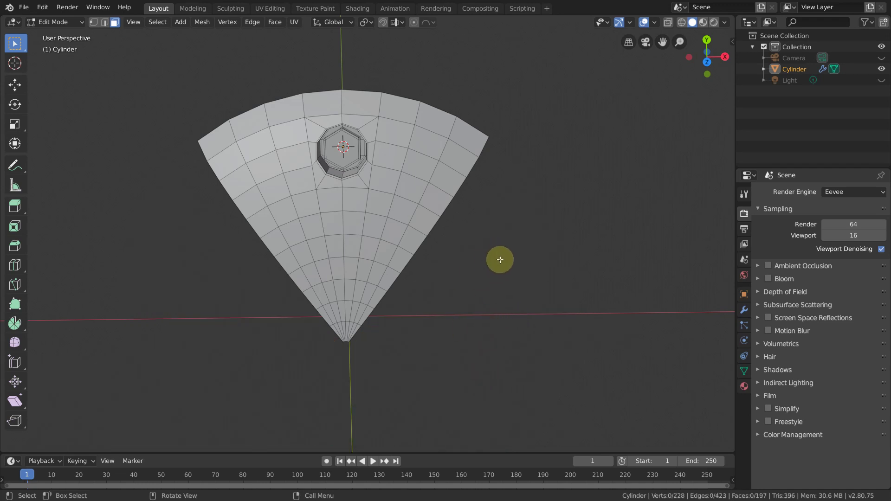
middle_click(510, 229)
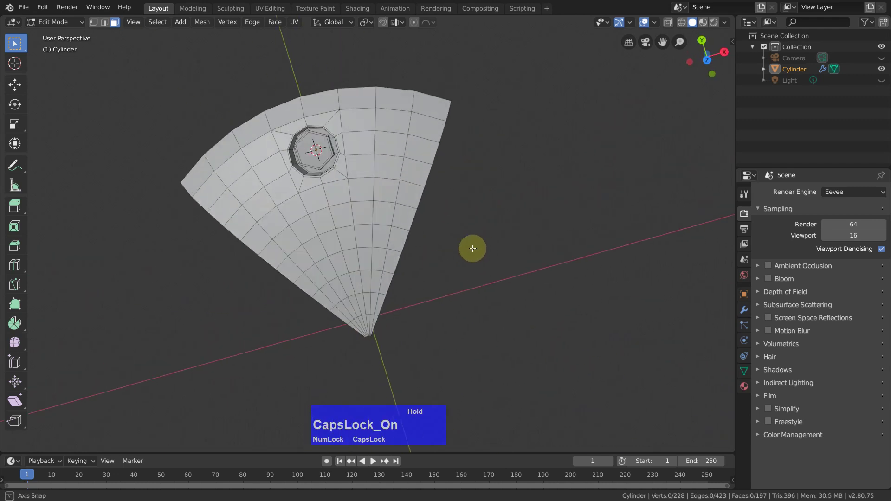
key("KP_7")
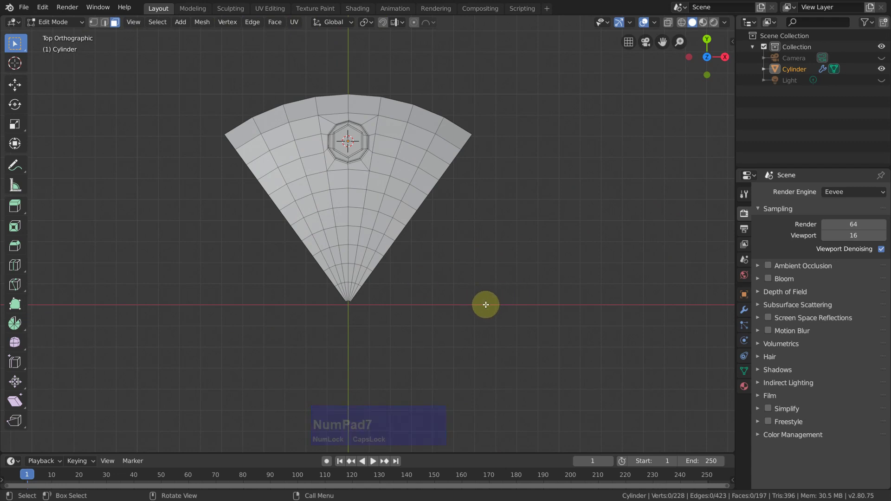
Activate the Spin tool, select the whole wedge and snap the cursor to the world origin
scroll("down", 3)
left_click(15, 325)
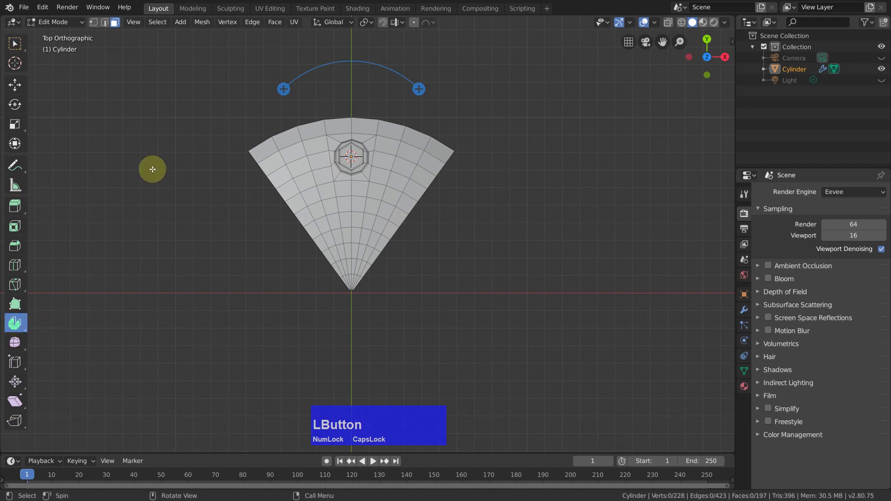
key("a")
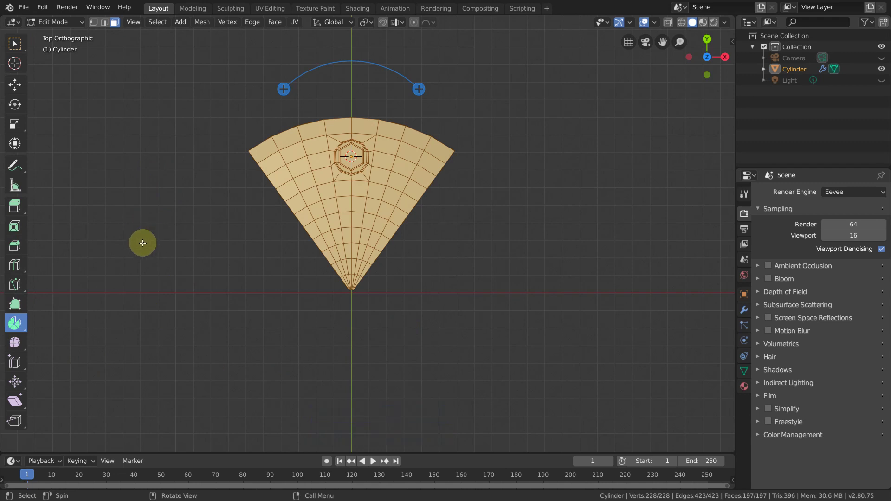
key("shift+s")
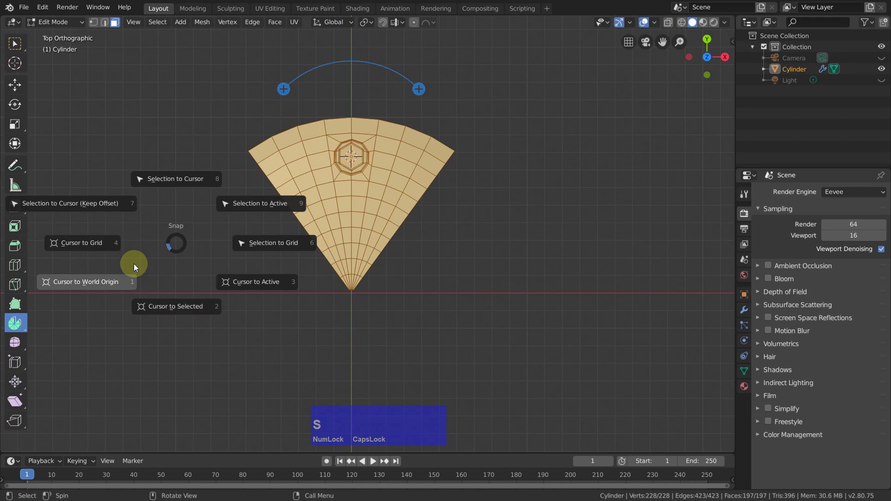
left_click(136, 268)
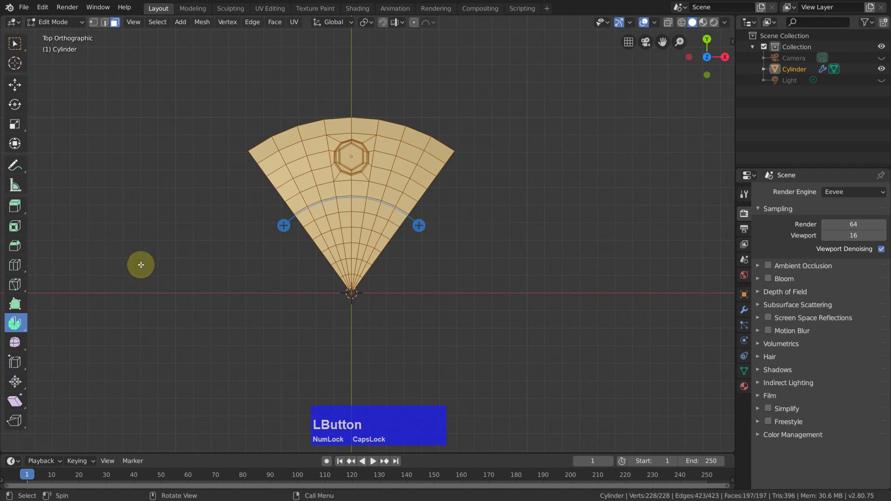
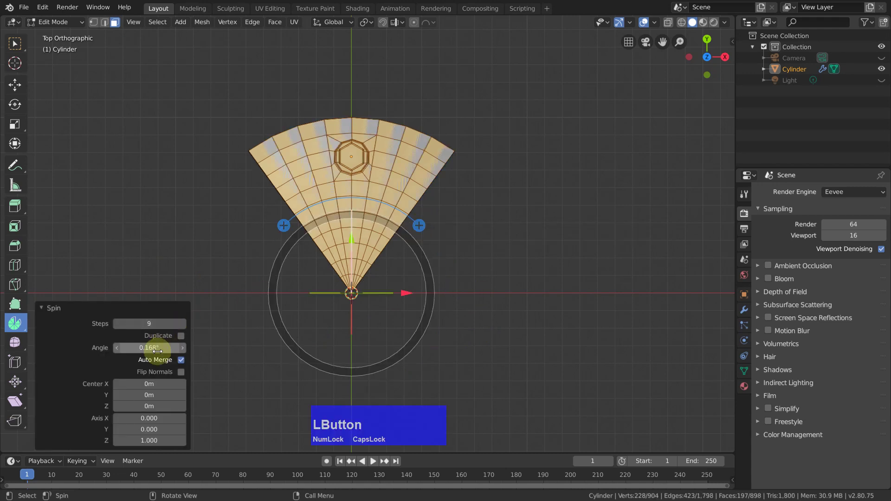
Spin the wedge 360° as duplicates with 5 steps, rebuilding the full disc, then select it all
type("360")
key("Return")
left_click(183, 334)
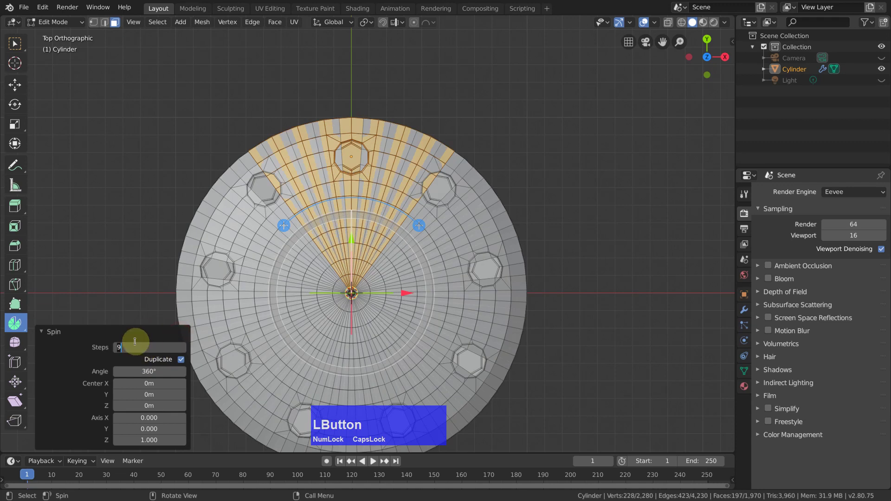
key("5")
key("Return")
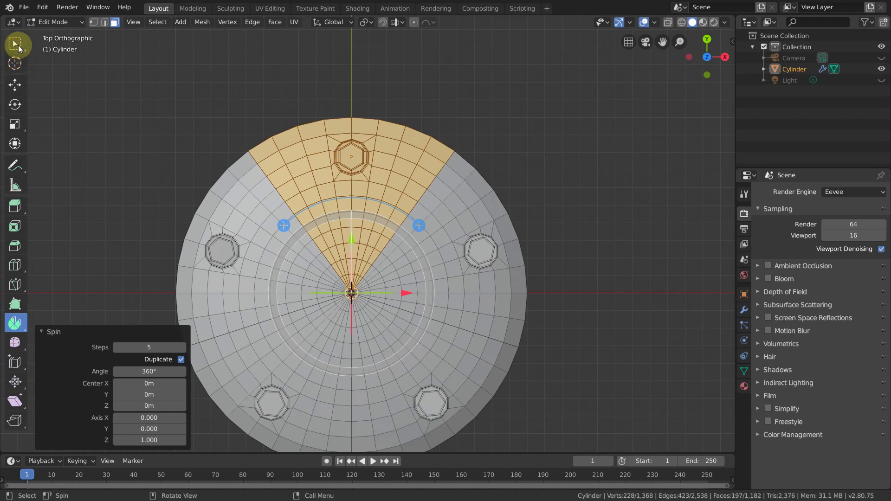
left_click(16, 47)
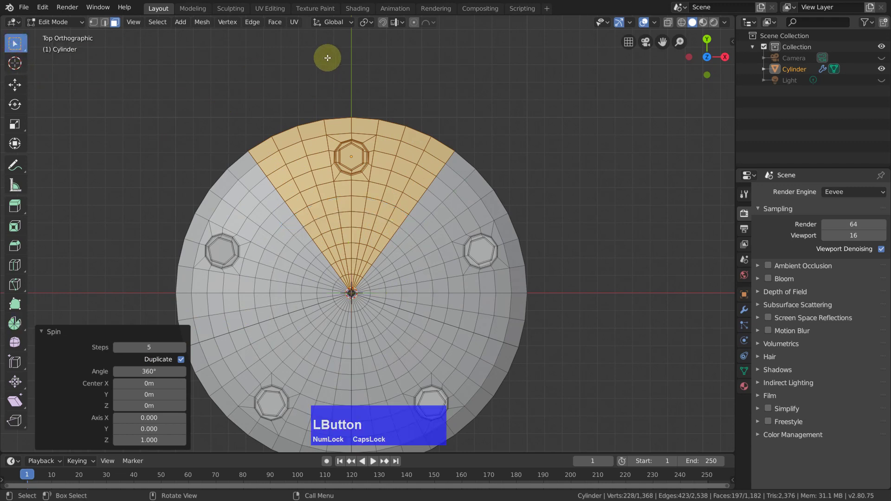
key("a")
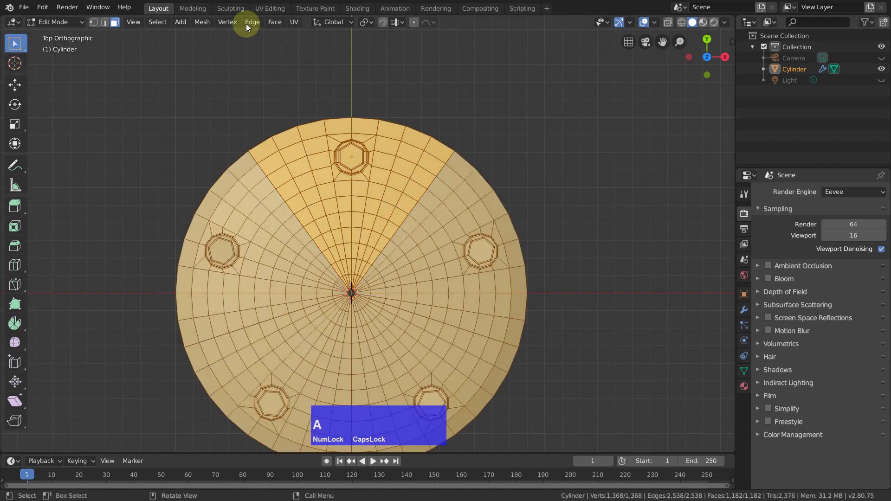
Merge by Distance via Mesh > Clean Up, welding 288 duplicate seam vertices into one 985-face dome
left_click(205, 26)
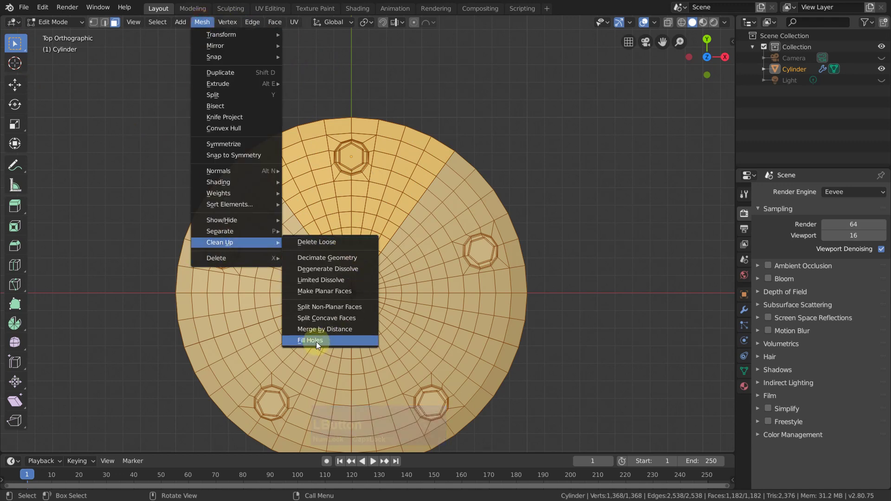
left_click(330, 334)
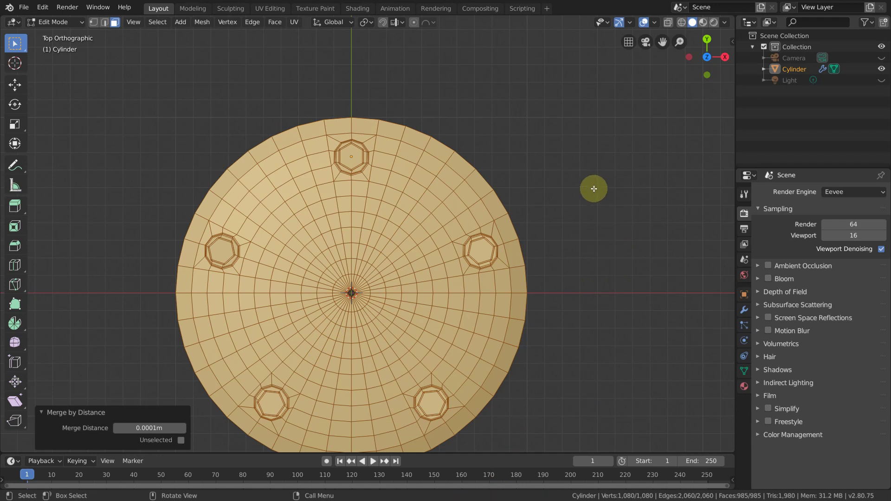
scroll("down", 3)
middle_click(580, 201)
middle_click(573, 228)
scroll("up", 3)
Select the outer rim edge loop and extrude it straight down along Z into a wall
key("2")
left_click(455, 255)
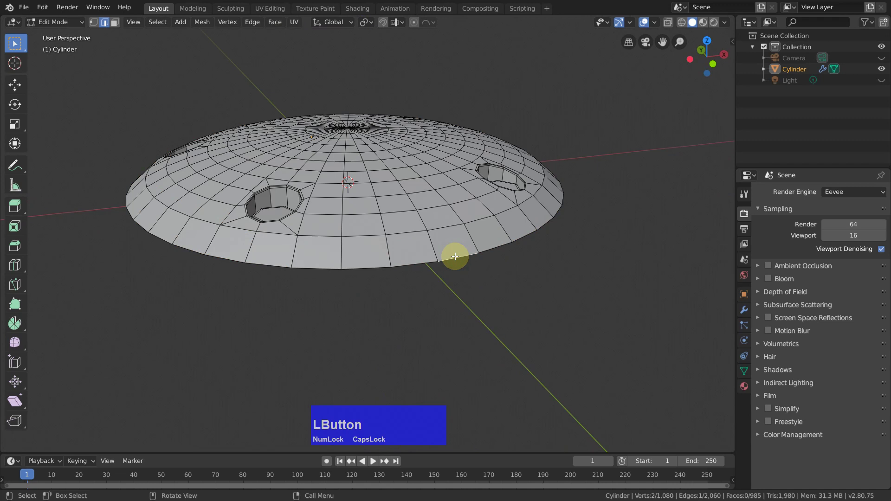
left_click(455, 255)
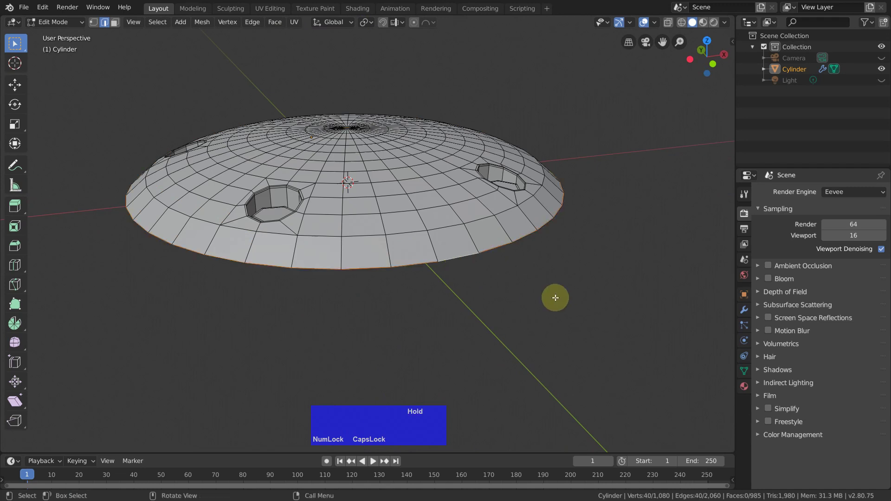
key("e")
key("z")
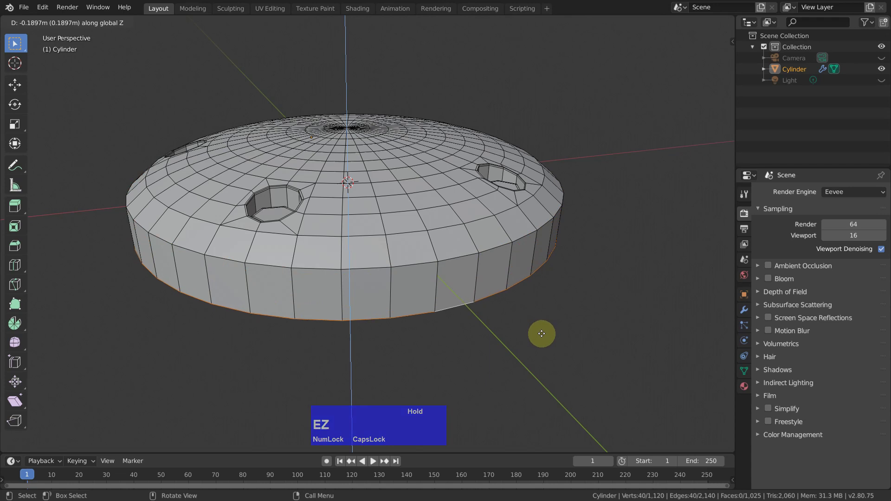
left_click(541, 332)
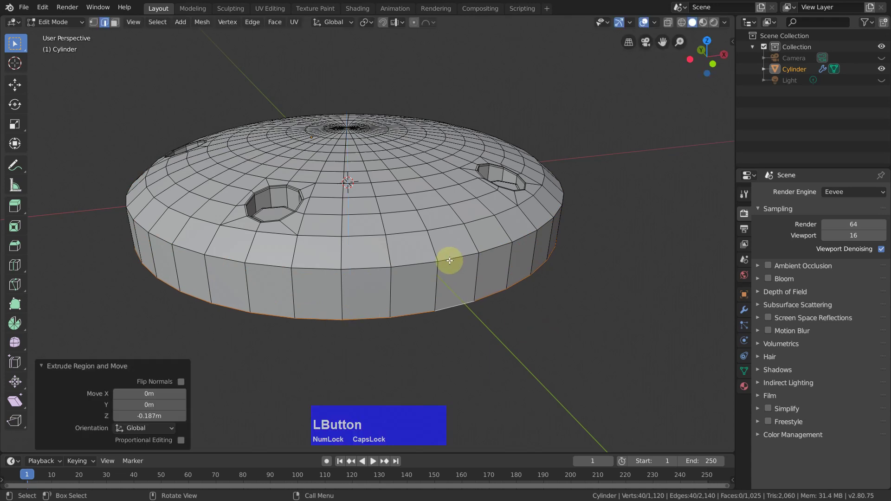
Bevel the top edge of the new rim wall
left_click(449, 259)
middle_click(607, 308)
key("ctrl+b")
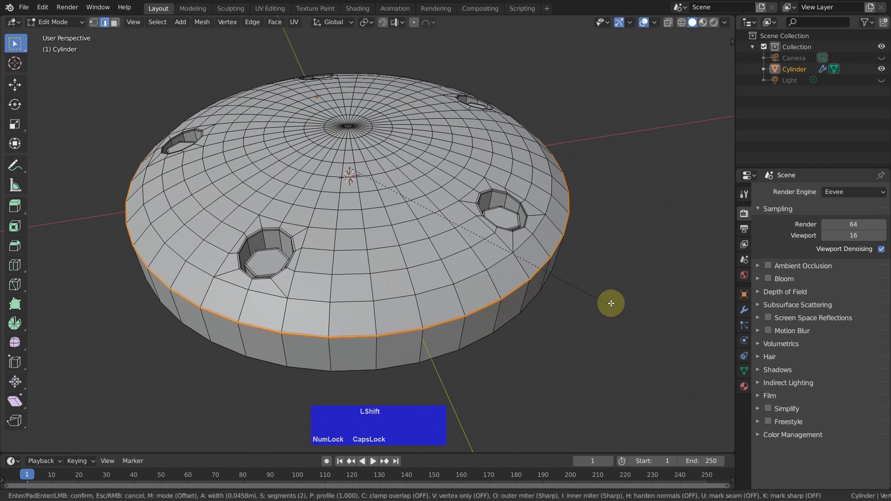
left_click(612, 301)
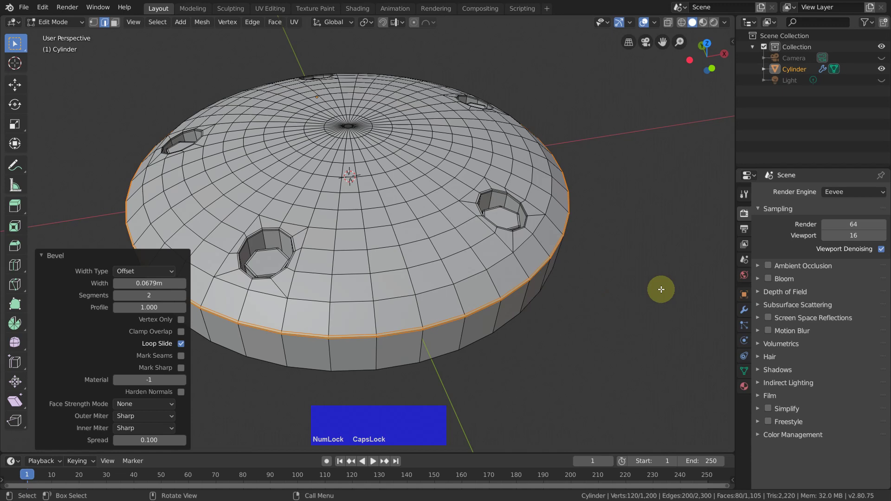
left_click(636, 281)
middle_click(640, 265)
In Object Mode, give the disc level-2 subdivision and smooth shading
key("Tab")
key("ctrl+2")
middle_click(636, 331)
right_click(648, 132)
left_click(634, 124)
Re-enter Edit Mode, select the small vertex ring at the dome centre and fill the hole with F
middle_click(600, 254)
middle_click(596, 204)
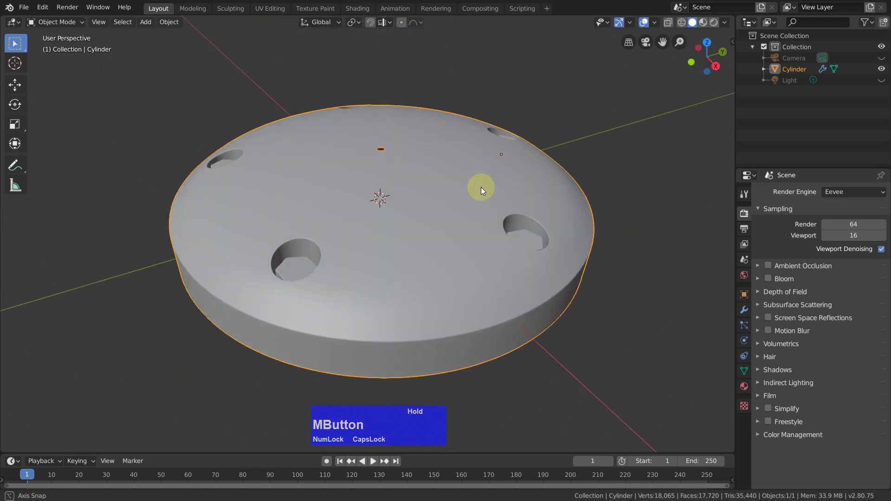
key("Tab")
scroll("up", 3)
middle_click(405, 172)
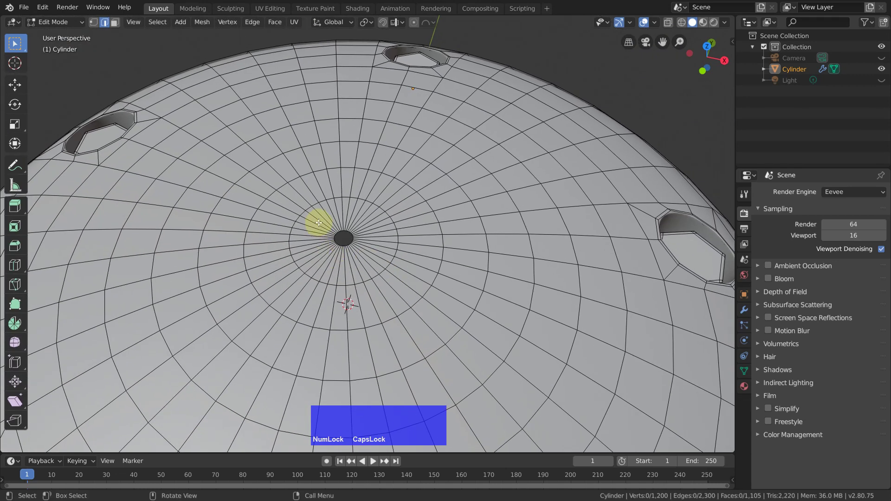
key("1")
left_click(323, 236)
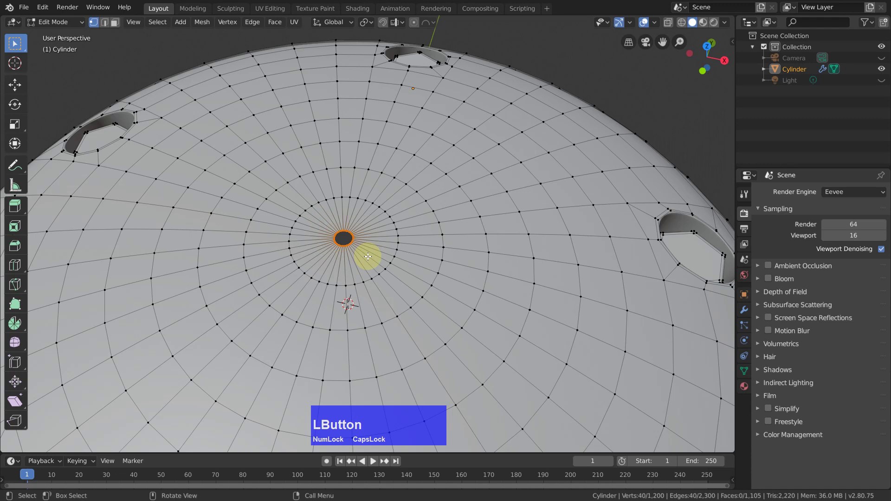
key("f")
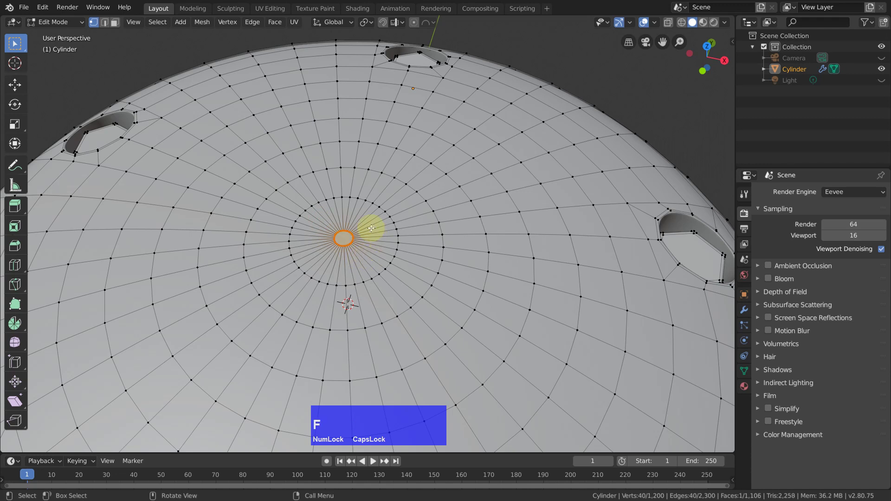
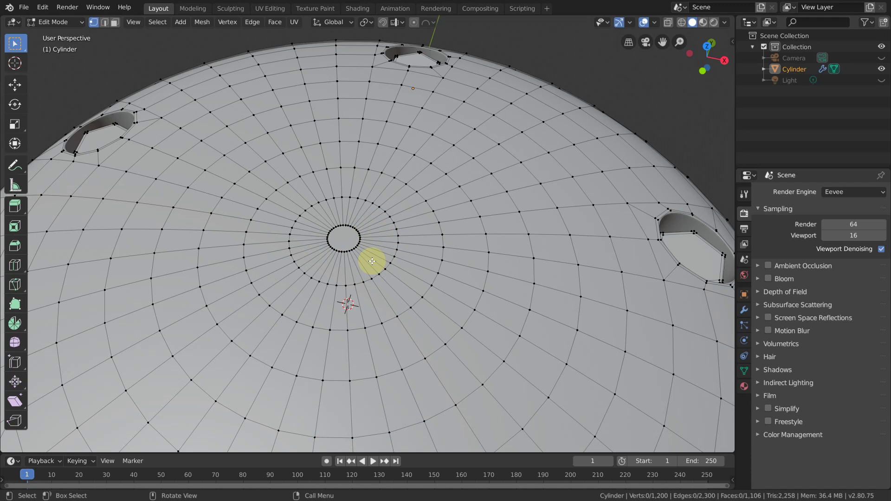
Look over the whole dome from the side and return to Object Mode
middle_click(410, 243)
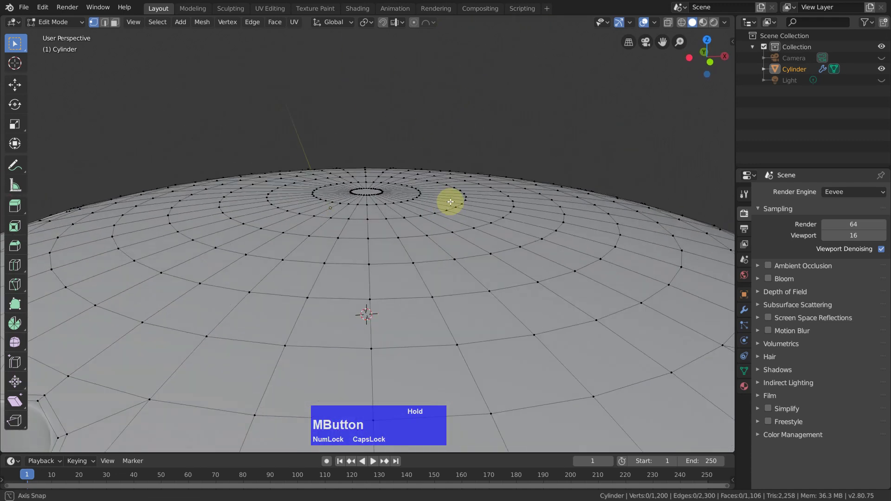
scroll("down", 3)
middle_click(445, 208)
middle_click(437, 176)
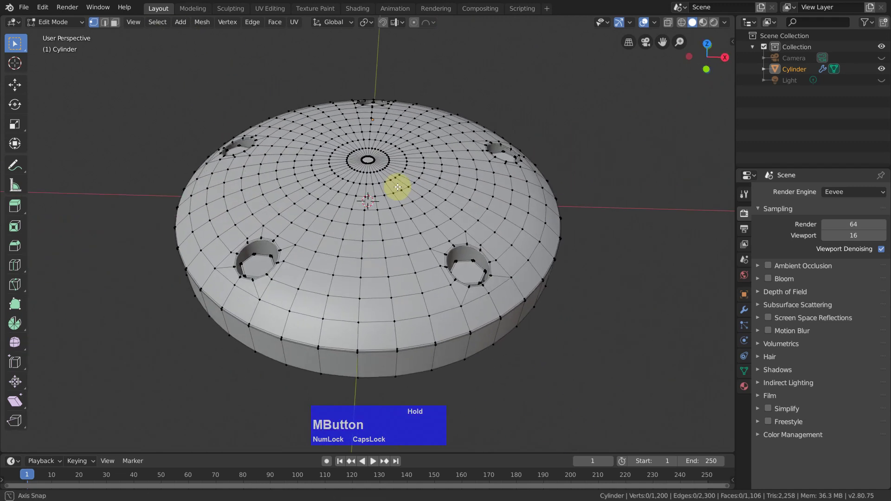
key("Tab")
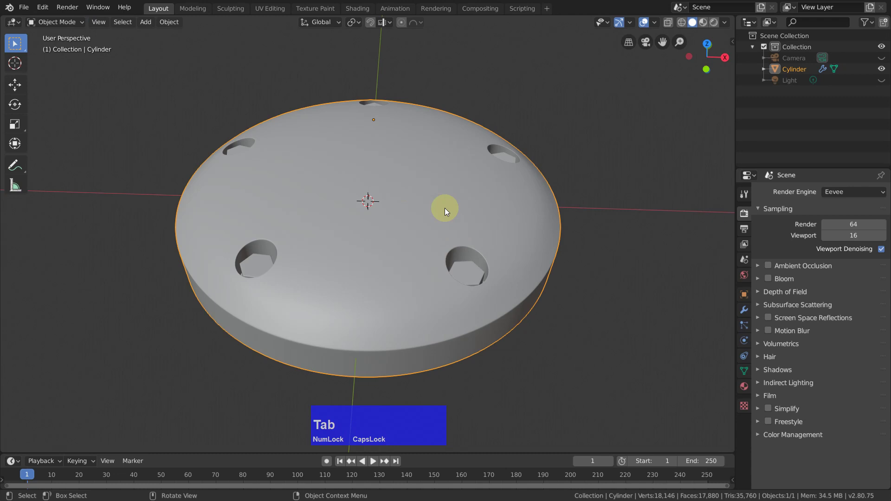
Switch viewport shading to a glossy orange MatCap, view the disc, then re-enter Edit Mode
middle_click(463, 223)
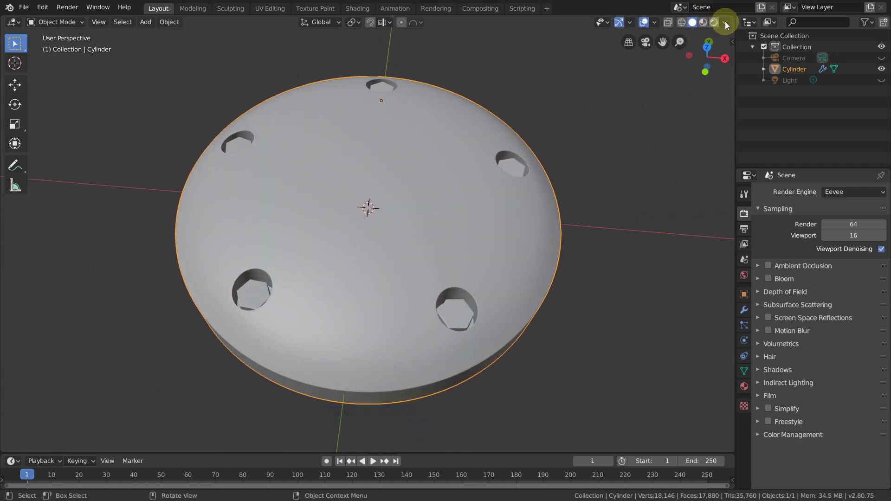
left_click(727, 25)
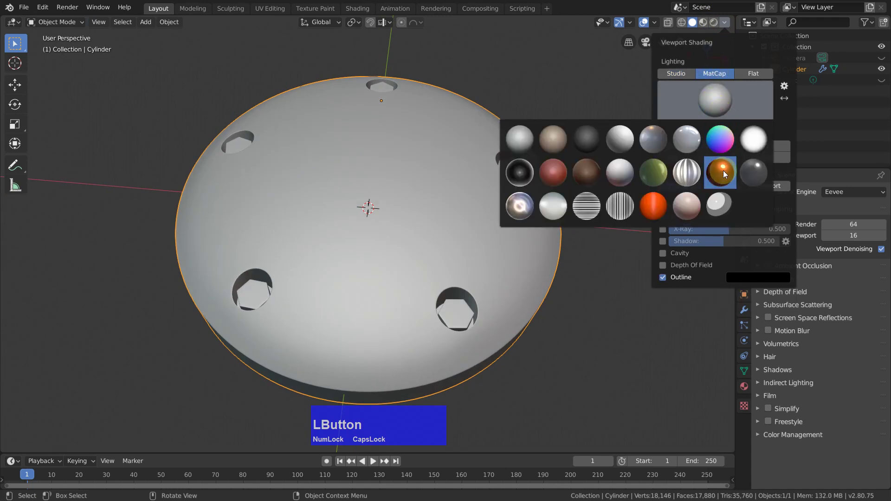
middle_click(569, 154)
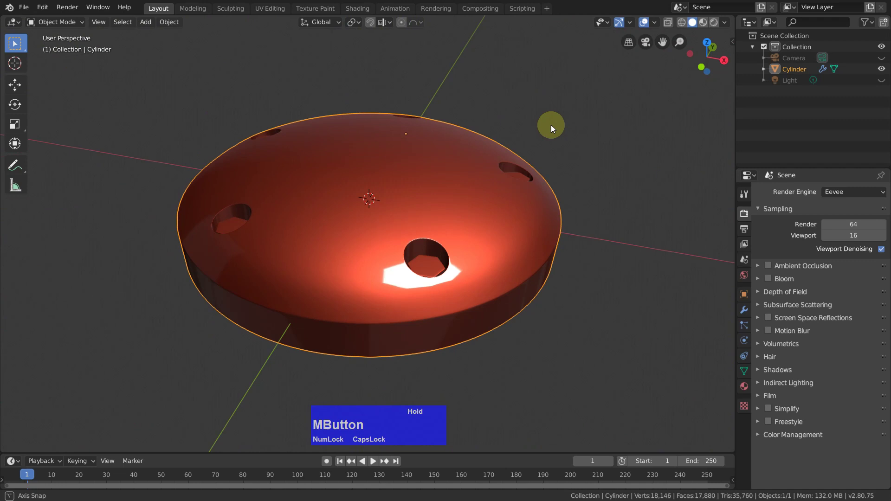
key("Tab")
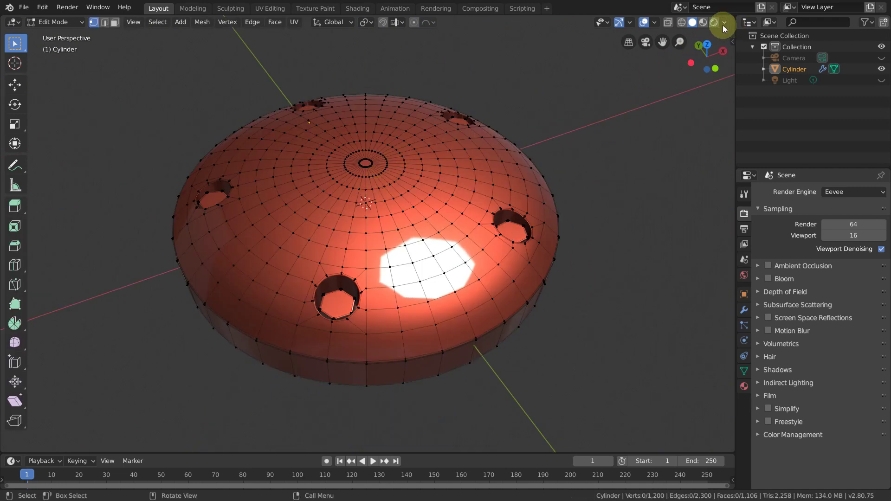
Back in grey solid shading, select an edge ring around the dome centre and bevel it with 2 segments
left_click(718, 38)
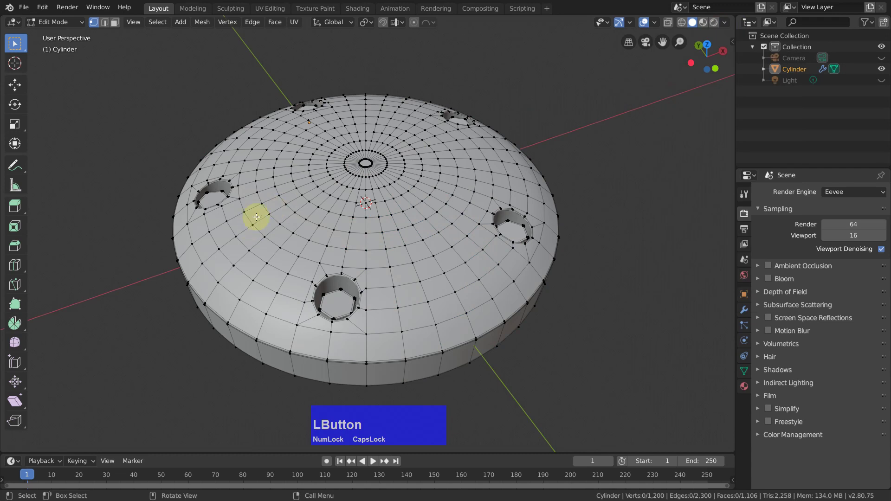
key("2")
left_click(279, 191)
key("ctrl+b")
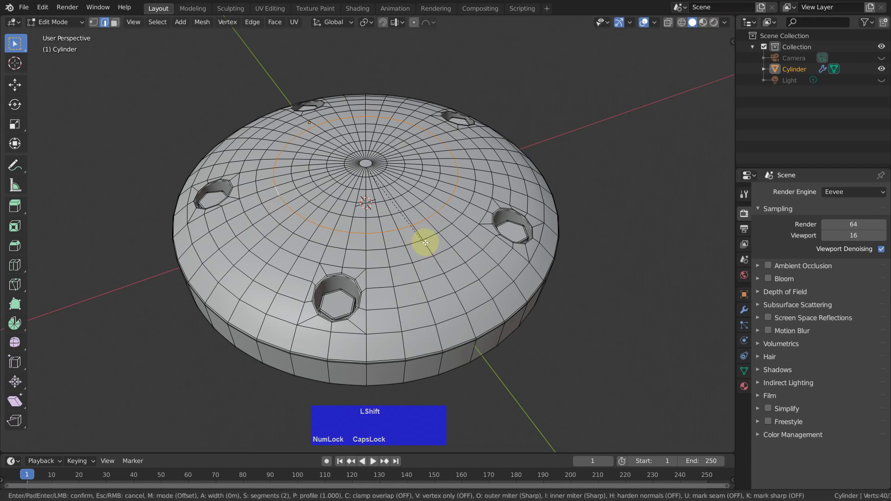
left_click(431, 245)
Select the bevel's middle loop and move it 0.085 m down along Z to sink a recessed groove
scroll("up", 3)
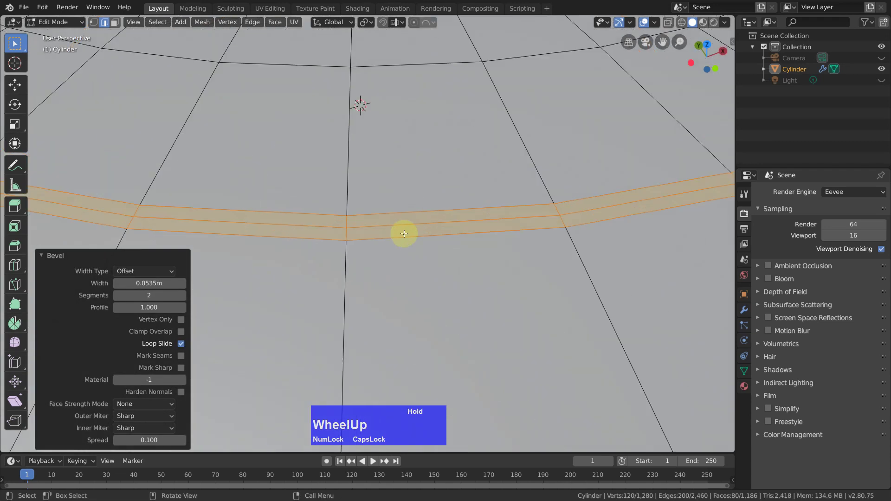
left_click(387, 220)
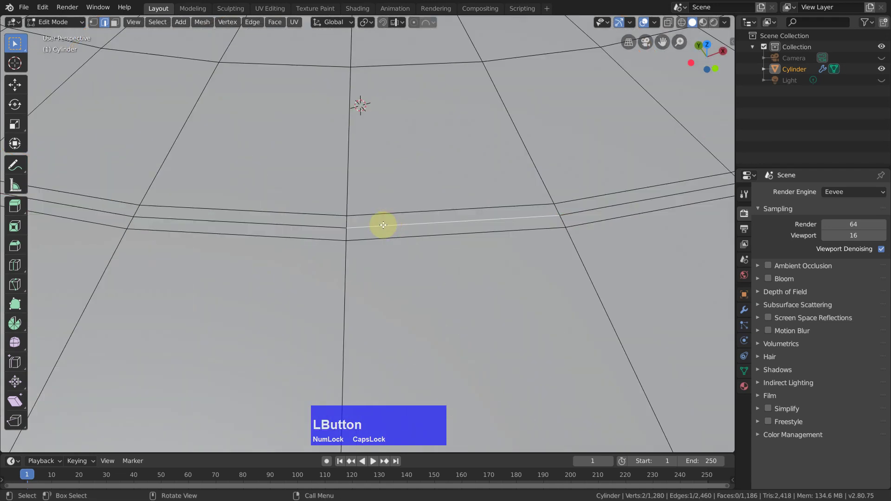
left_click(388, 229)
left_click(397, 222)
scroll("down", 3)
middle_click(430, 252)
key("g")
key("z")
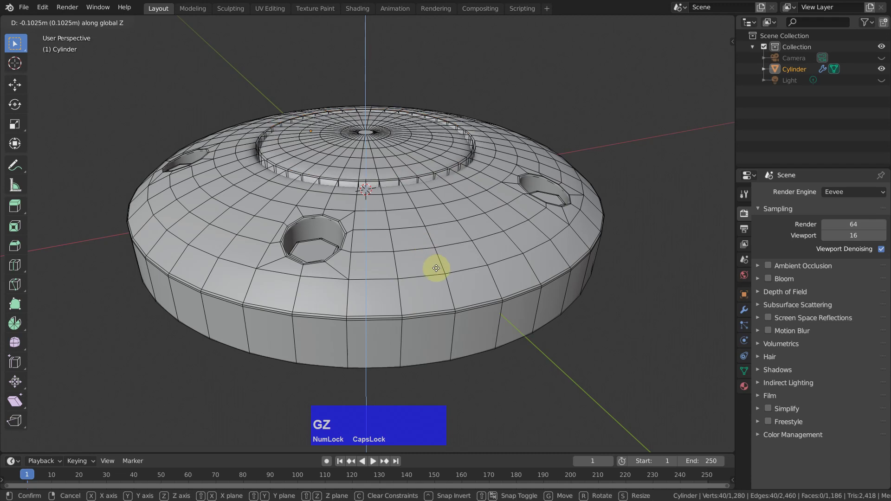
left_click(431, 260)
middle_click(386, 216)
scroll("up", 3)
middle_click(387, 211)
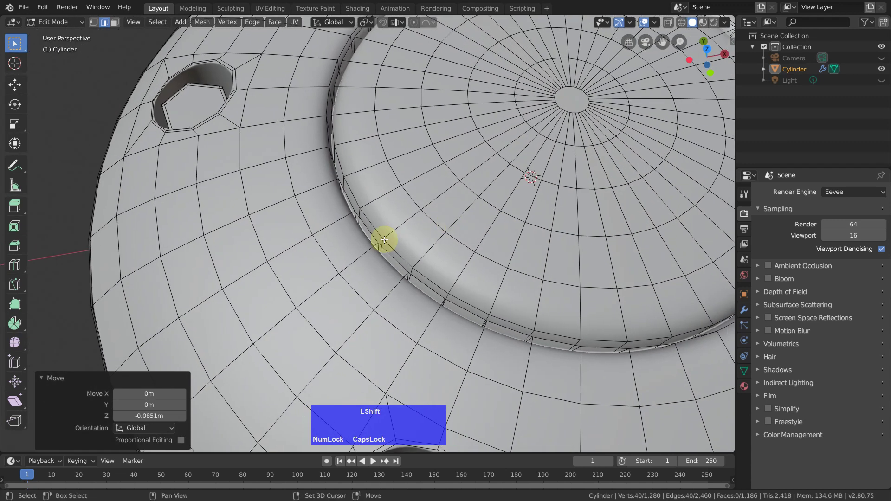
scroll("up", 3)
Drop the subdivision preview and select the full edge loop around the groove rim
scroll("down", 3)
key("Tab")
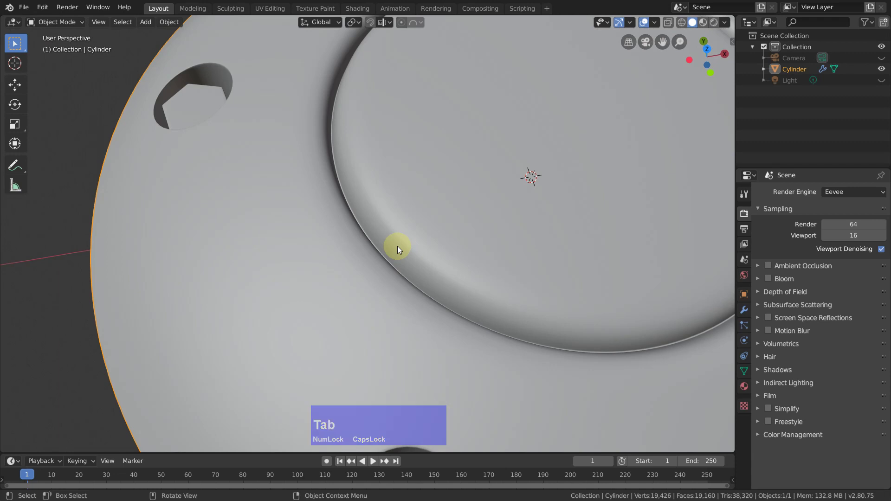
key("ctrl+0")
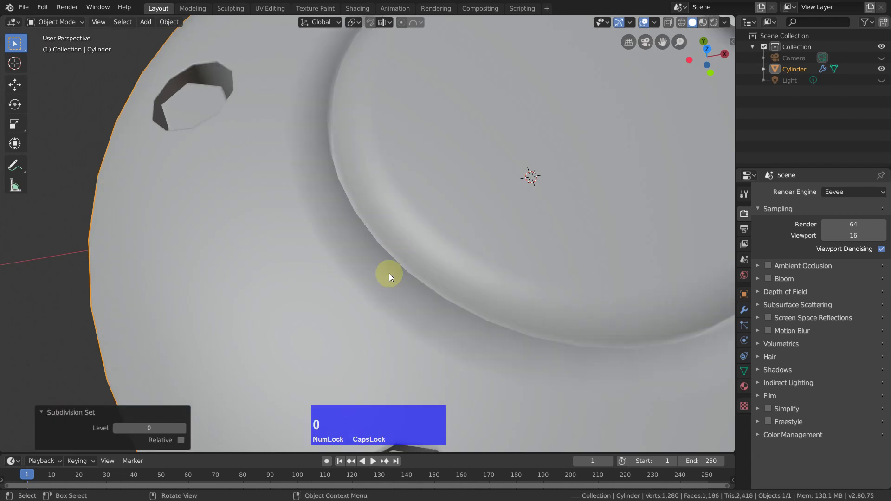
key("Tab")
scroll("up", 3)
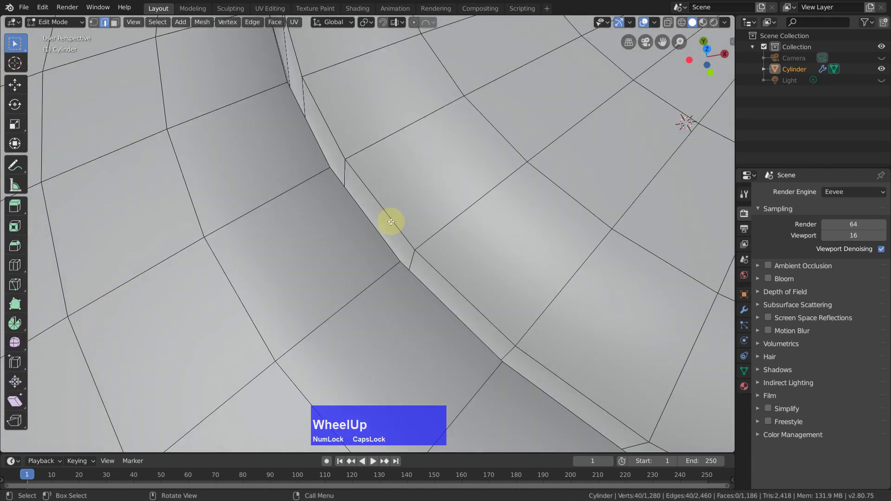
left_click(389, 218)
left_click(368, 217)
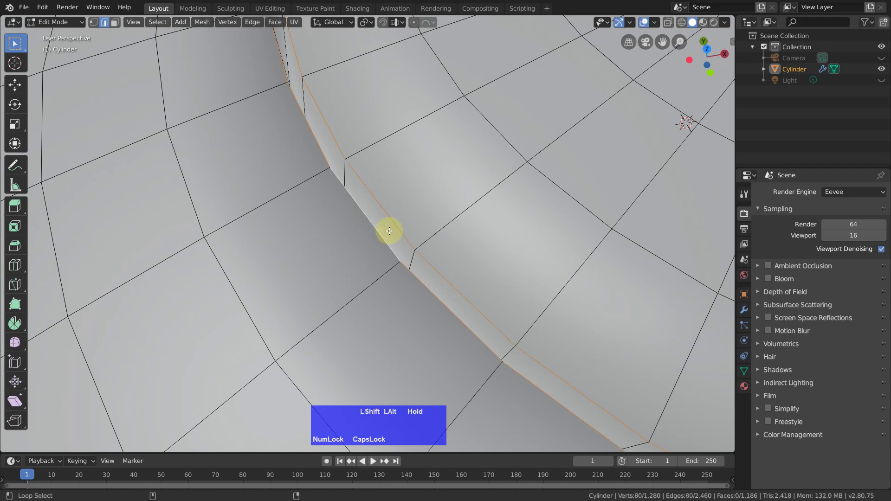
scroll("down", 3)
scroll("up", 3)
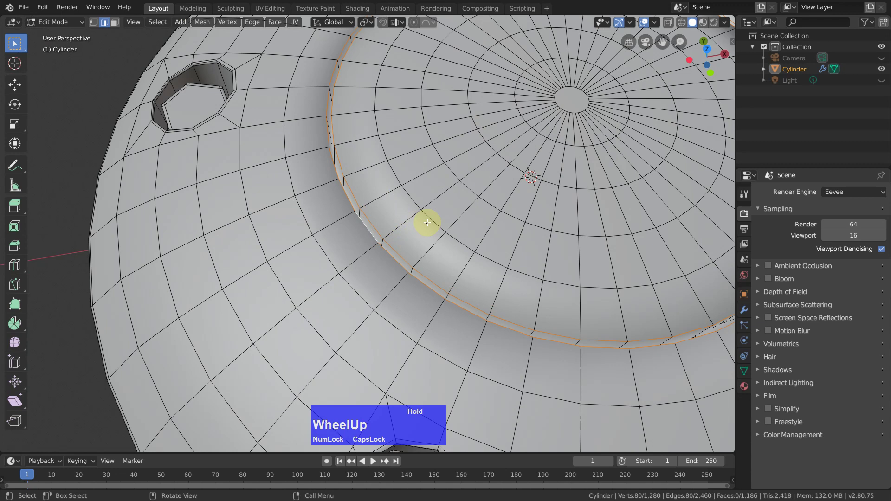
Bevel the groove rim loop with two segments, 0.048 m wide, and review the disc in object mode
key("ctrl+b")
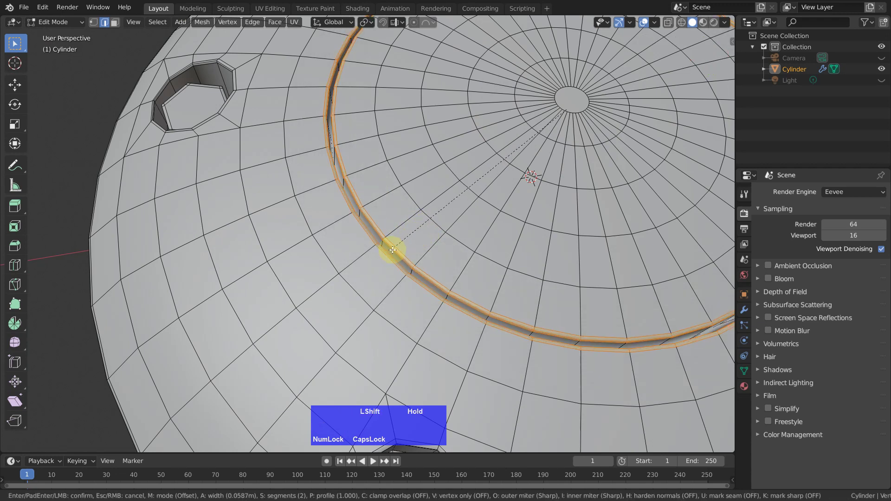
left_click(396, 244)
scroll("down", 3)
middle_click(637, 178)
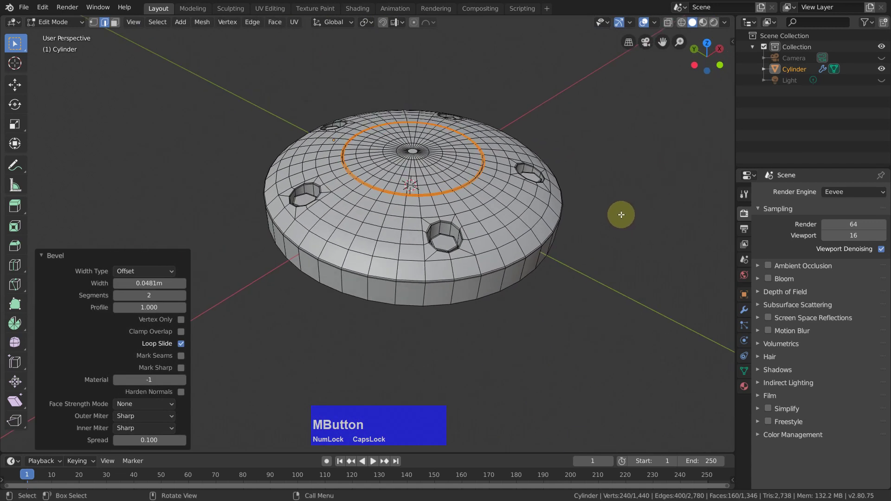
key("Tab")
middle_click(479, 215)
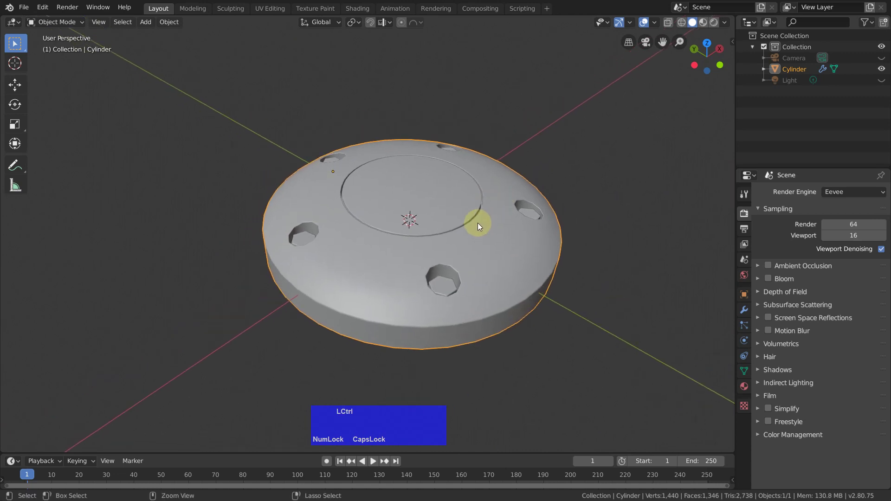
Apply Subdivision Surface level 2 and inspect the smoothed groove from several angles
key("ctrl+2")
scroll("up", 3)
middle_click(459, 256)
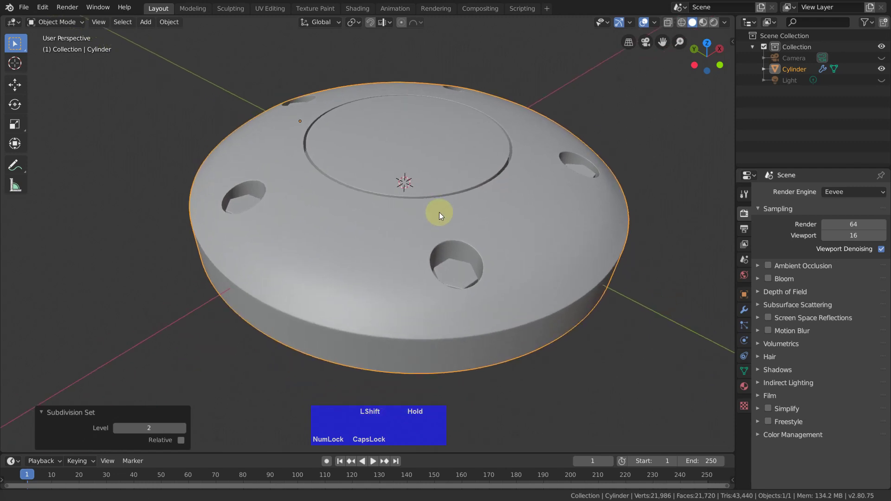
middle_click(459, 212)
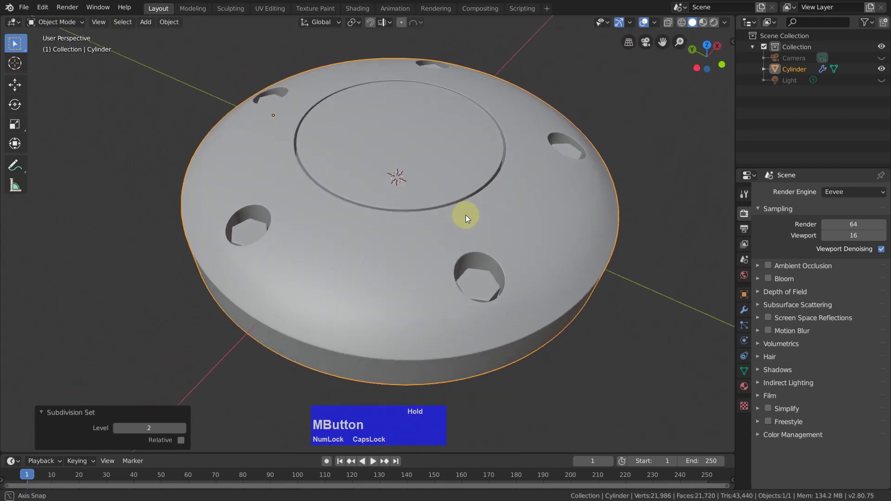
middle_click(477, 198)
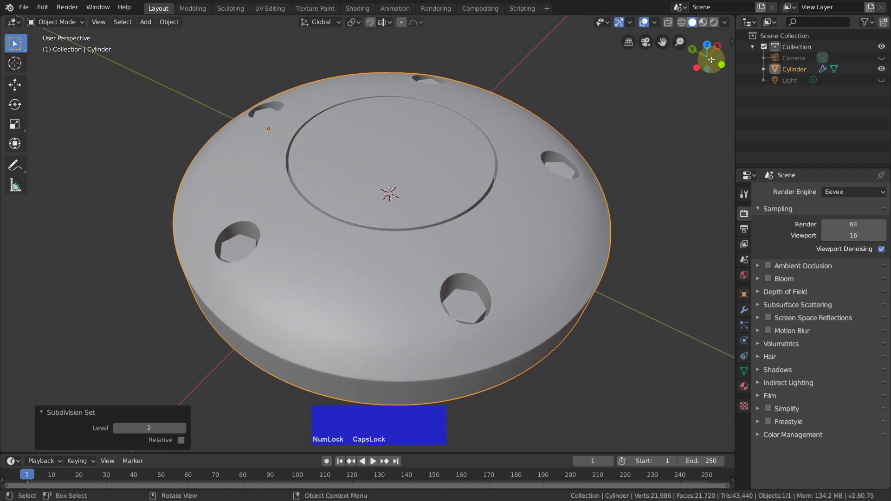
Switch viewport shading to the glossy orange MatCap and view the disc edge-on
left_click(726, 24)
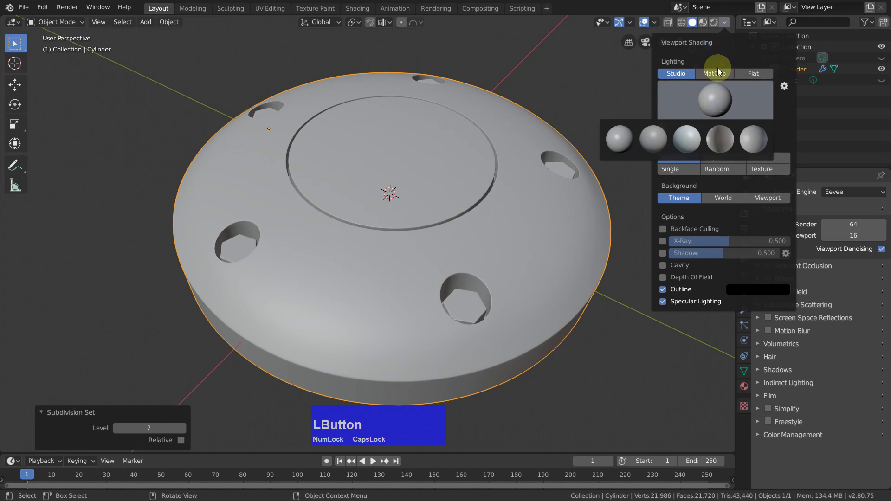
middle_click(621, 163)
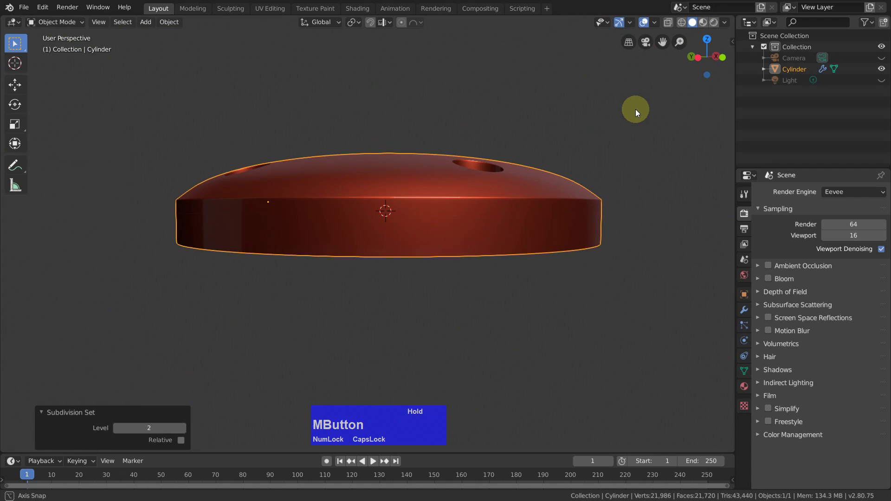